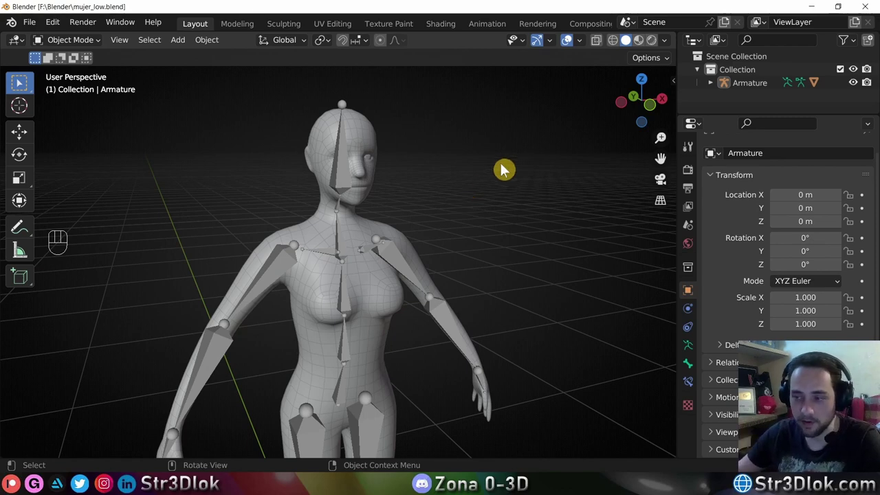
From front view, hide the armature and select the mujer_lowpoly mesh.
click(659, 116)
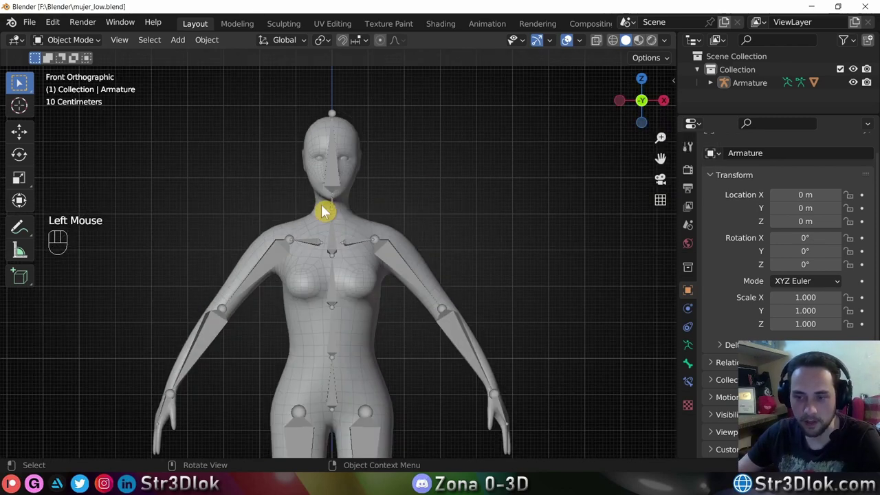
click(316, 222)
middle_click(311, 215)
drag(316, 219, 322, 233)
key(shift+h)
scroll(up, 3)
click(432, 188)
scroll(up, 3)
Orbit and zoom in to frame the mesh's shoulder and armpit topology up close.
drag(358, 173, 360, 249)
drag(194, 295, 337, 238)
middle_click(350, 296)
scroll(up, 3)
drag(347, 292, 342, 273)
drag(320, 311, 328, 246)
scroll(down, 3)
drag(327, 252, 325, 267)
scroll(up, 3)
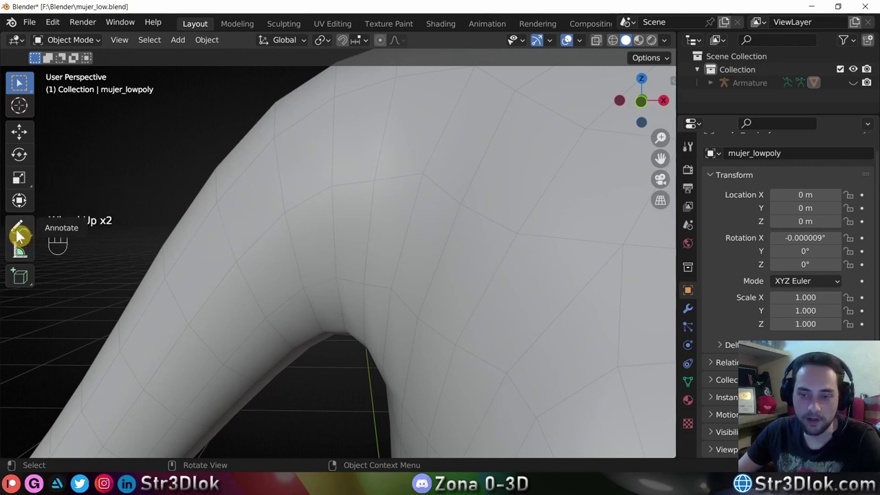
scroll(down, 3)
middle_click(290, 204)
middle_click(292, 206)
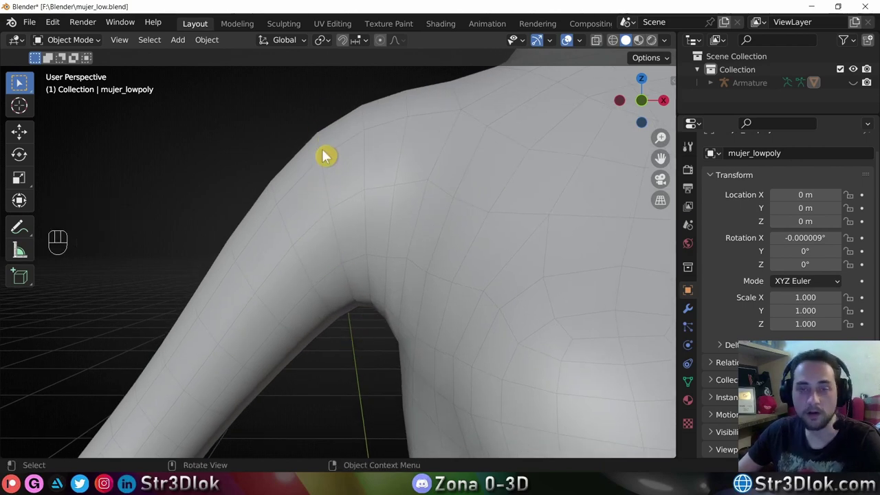
Activate the Annotate tool to draw marks over the shoulder close-up.
click(23, 235)
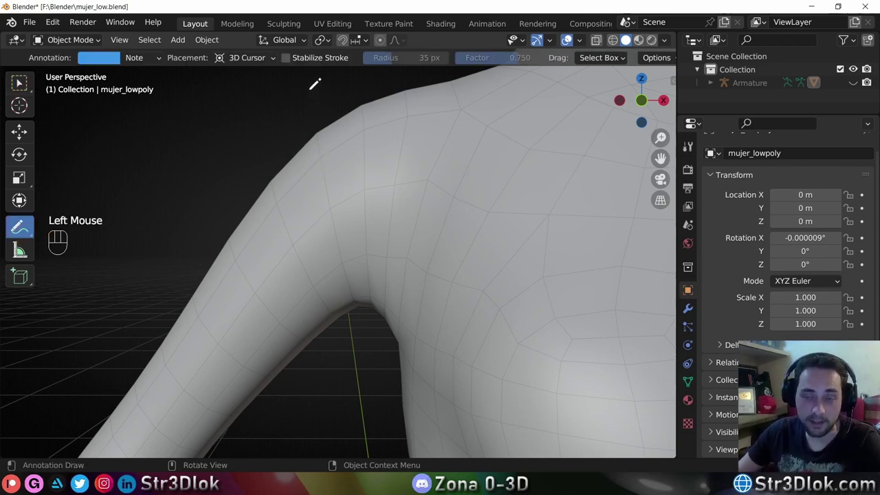
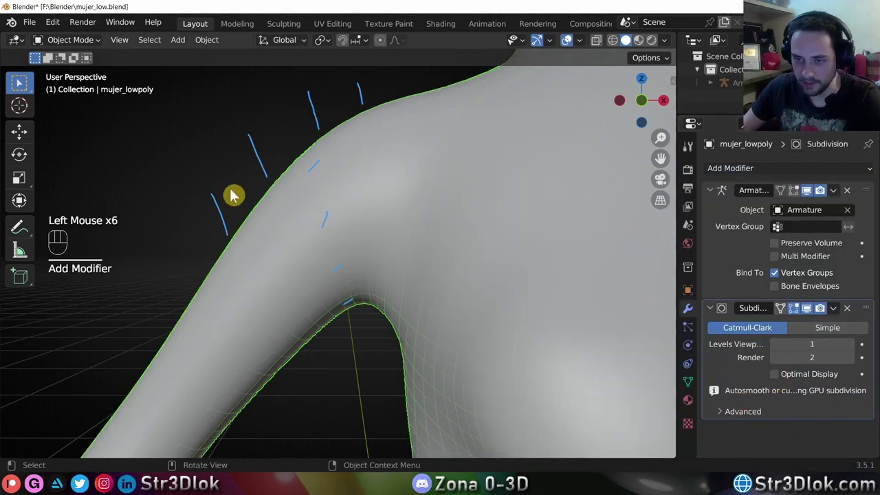
Raise the Subdivision modifier's Levels Viewport to 4 and toggle its viewport display off and on.
click(314, 118)
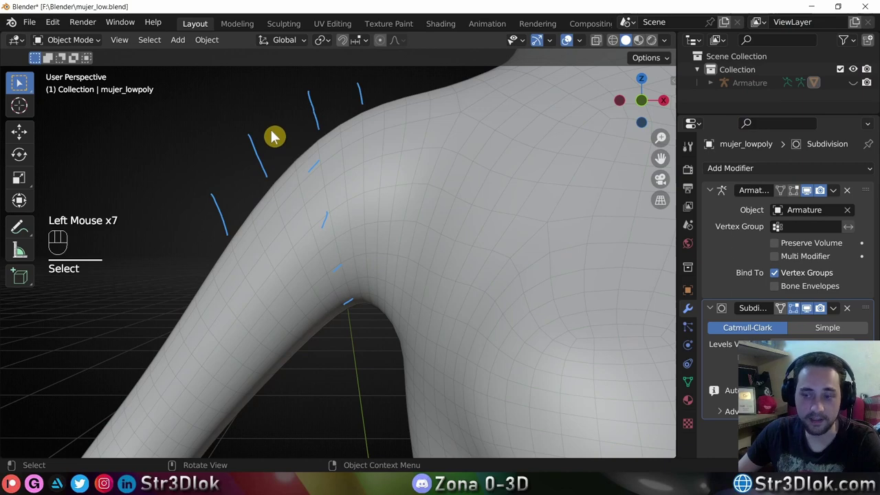
click(853, 348)
drag(855, 348, 856, 362)
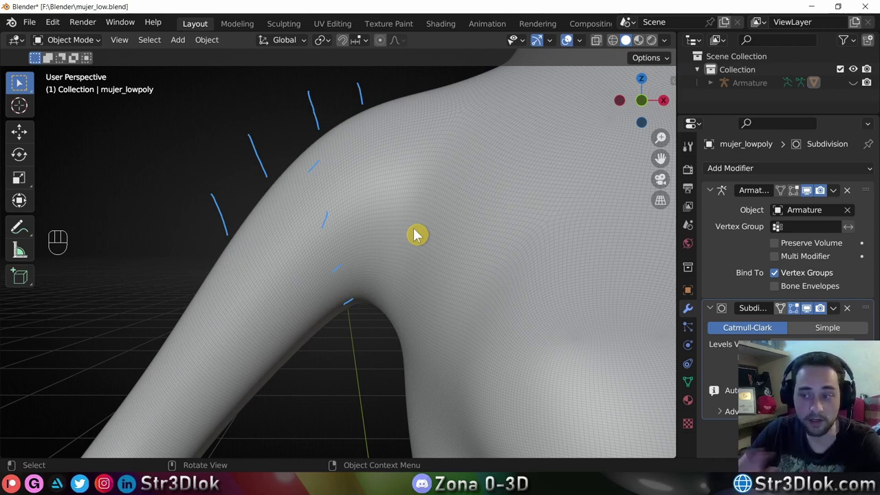
click(810, 314)
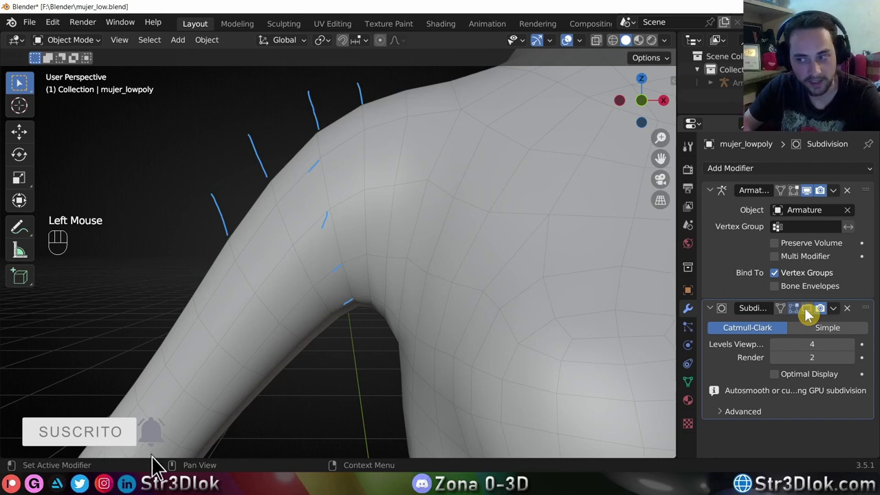
click(809, 313)
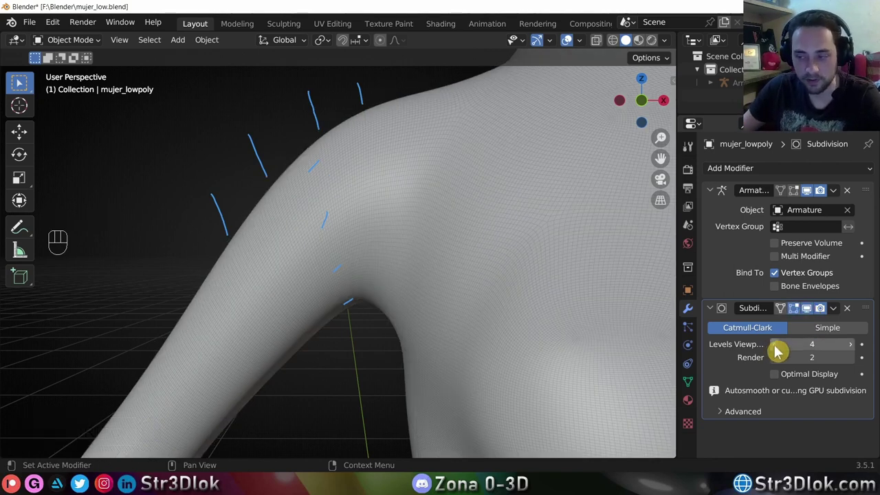
Step the viewport subdivision level down from 4 to 0, then remove the Subdivision modifier.
click(780, 350)
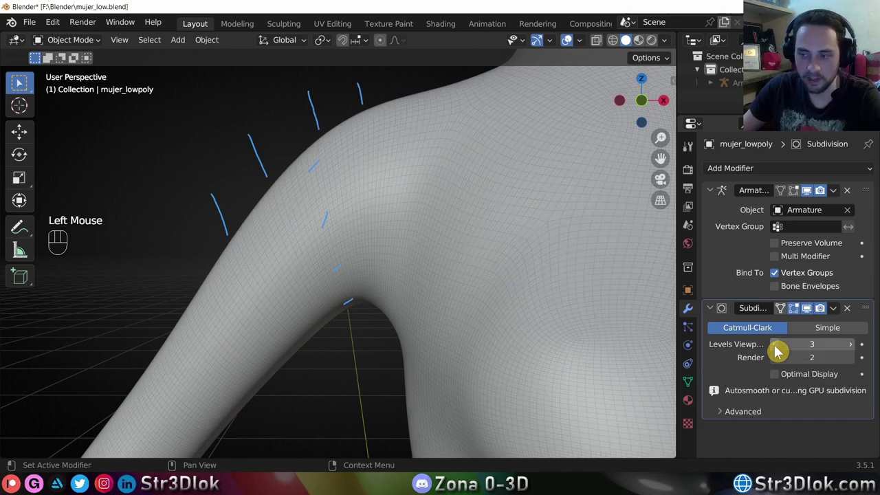
click(779, 350)
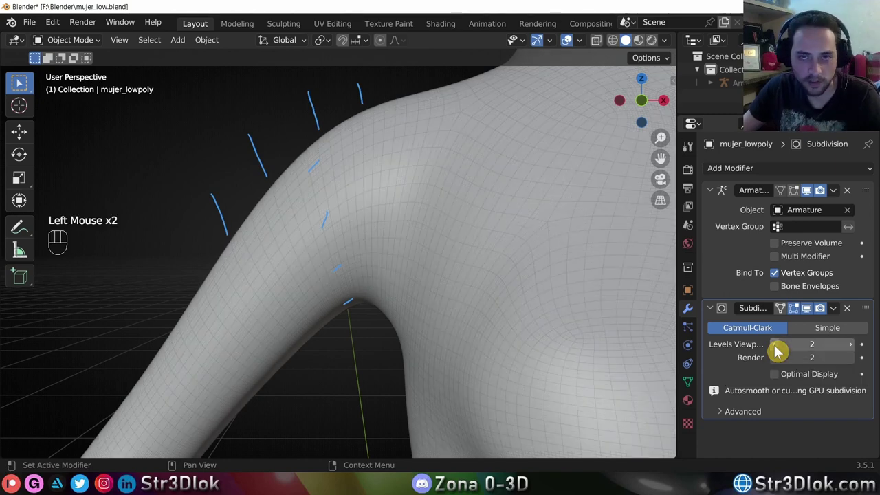
click(779, 351)
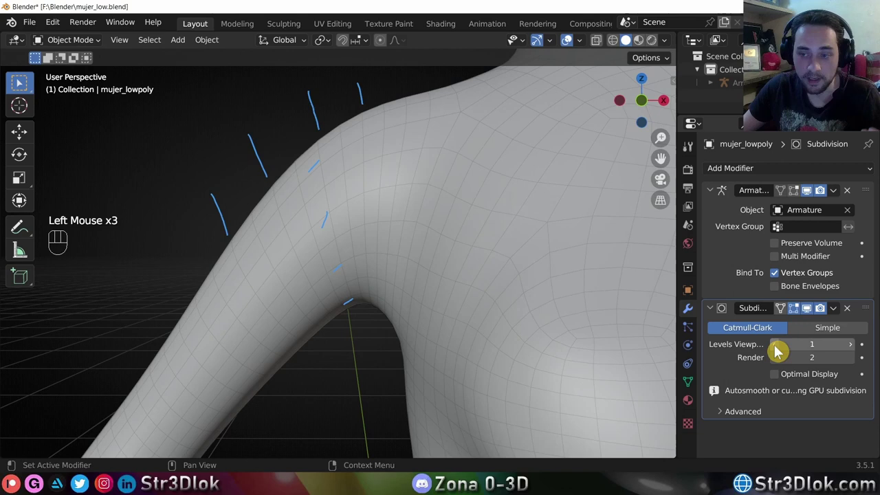
click(780, 351)
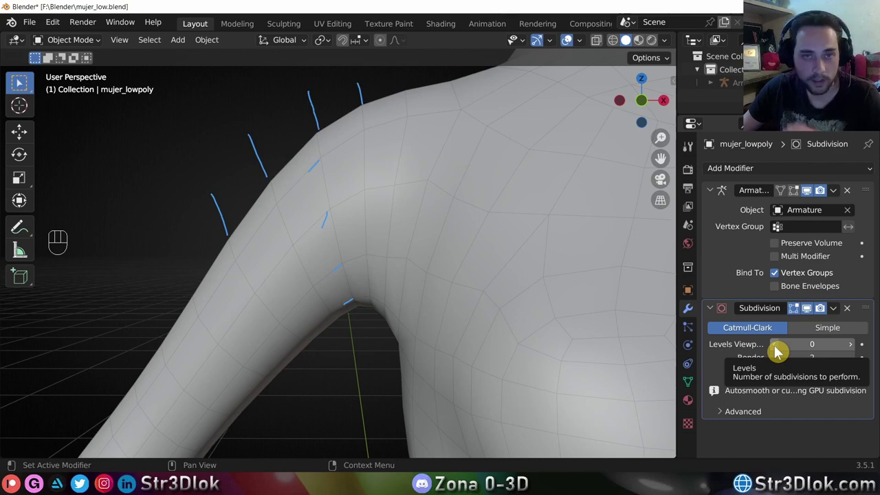
click(854, 349)
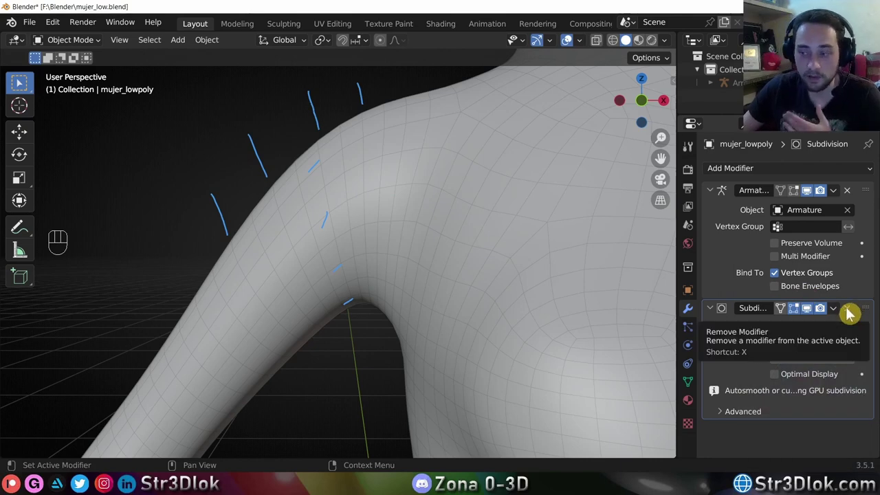
click(851, 313)
Erase the blue shoulder strokes and unhide the armature with Alt+H.
scroll(down, 3)
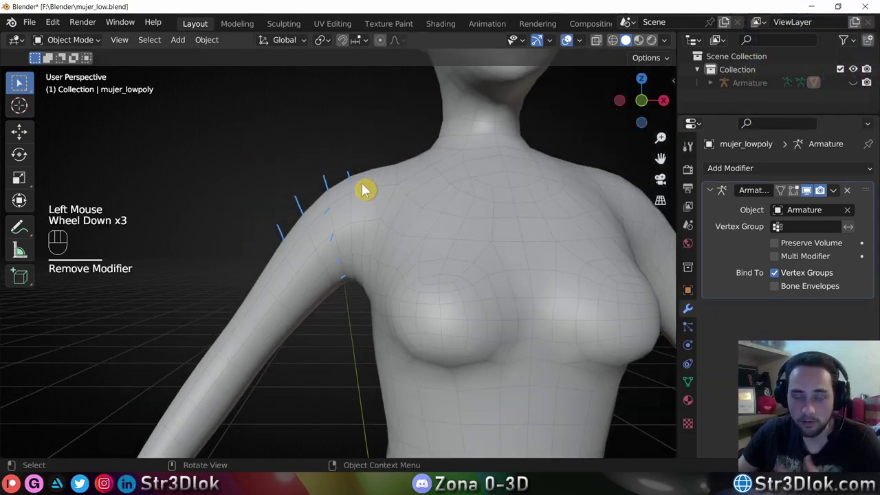
scroll(down, 3)
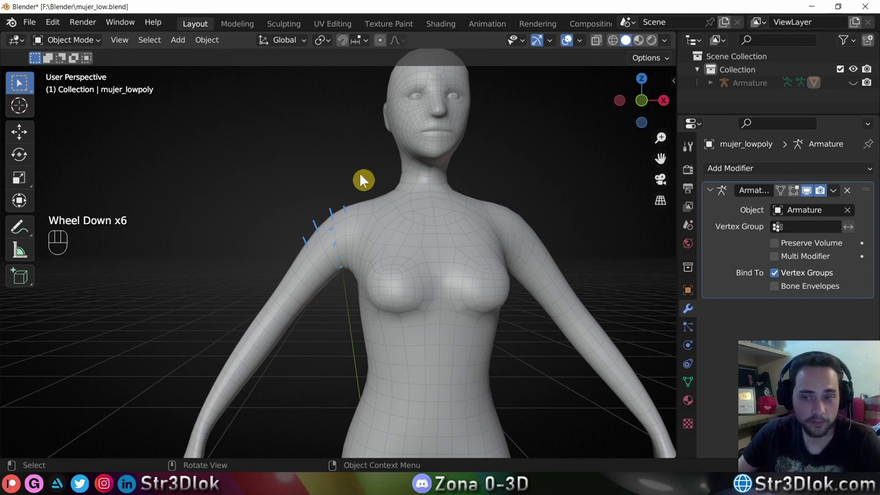
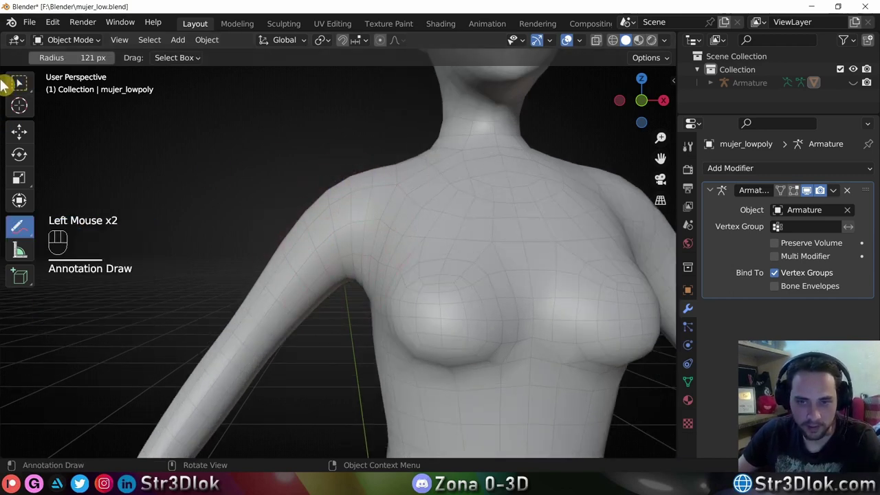
click(328, 168)
middle_click(327, 168)
scroll(down, 3)
key(alt+h)
Select the armature and mujer_lowpoly together and parent the mesh to the skeleton.
click(403, 145)
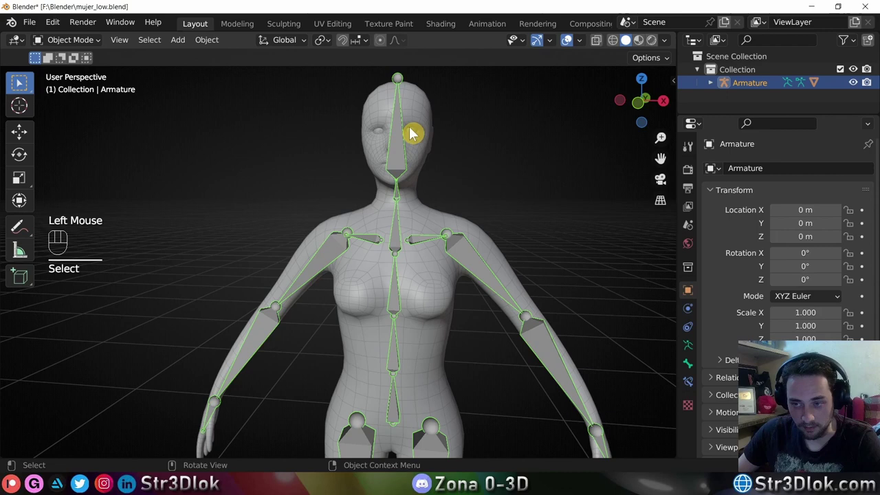
click(416, 110)
click(399, 147)
key(ctrl+p)
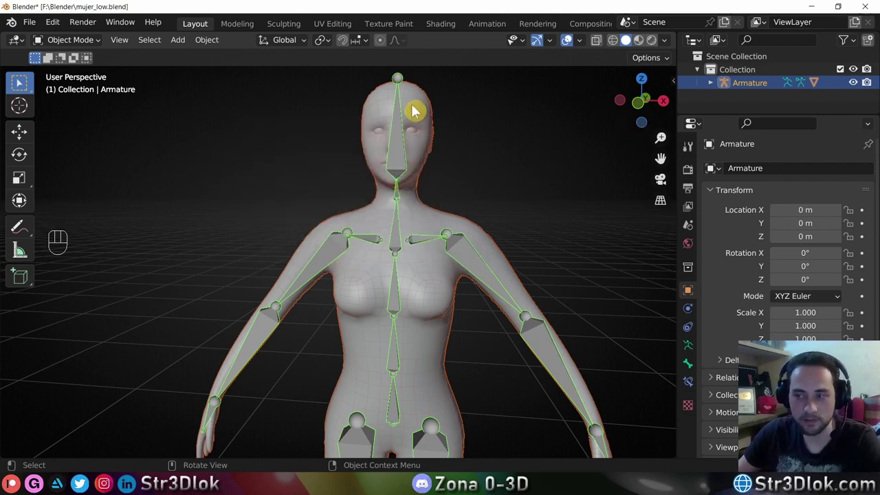
Rename the armature to 'sistema huesos' and check mujer_lowpoly's Armature modifier points to it.
click(417, 110)
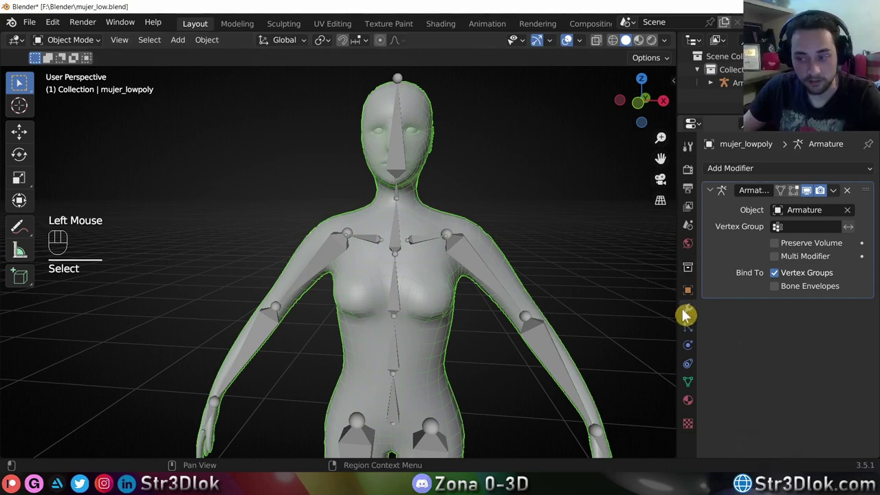
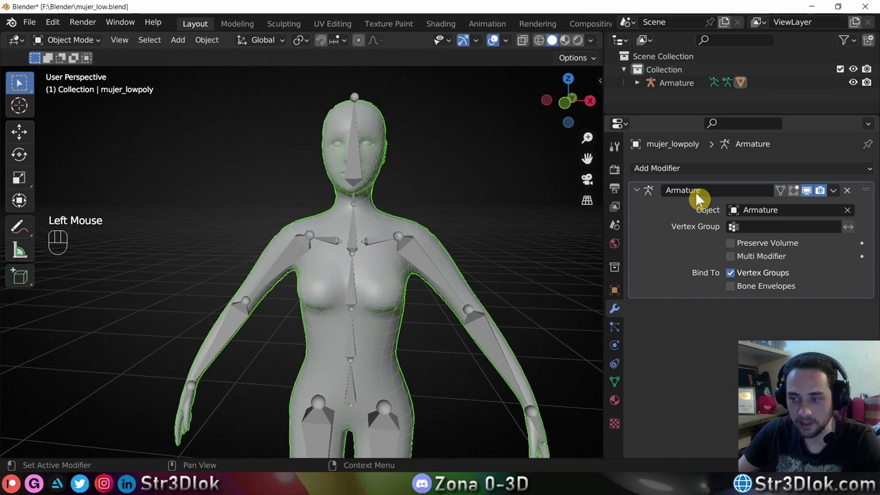
click(354, 166)
key(F2)
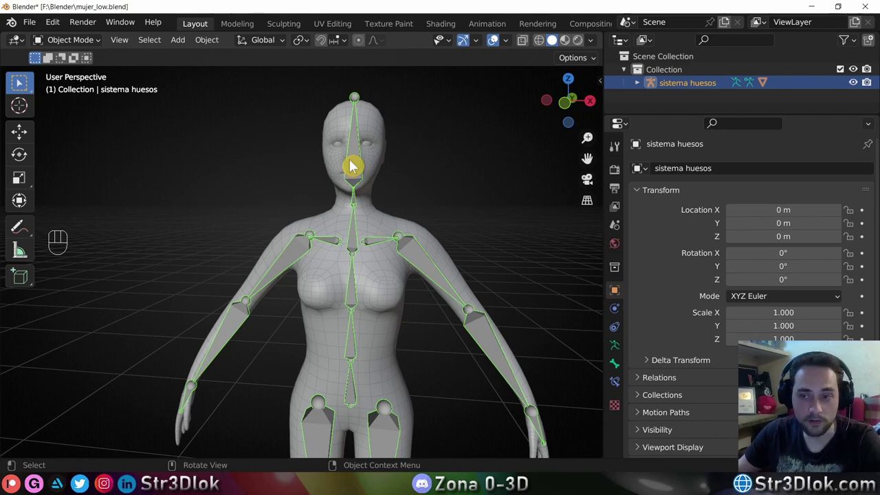
click(381, 137)
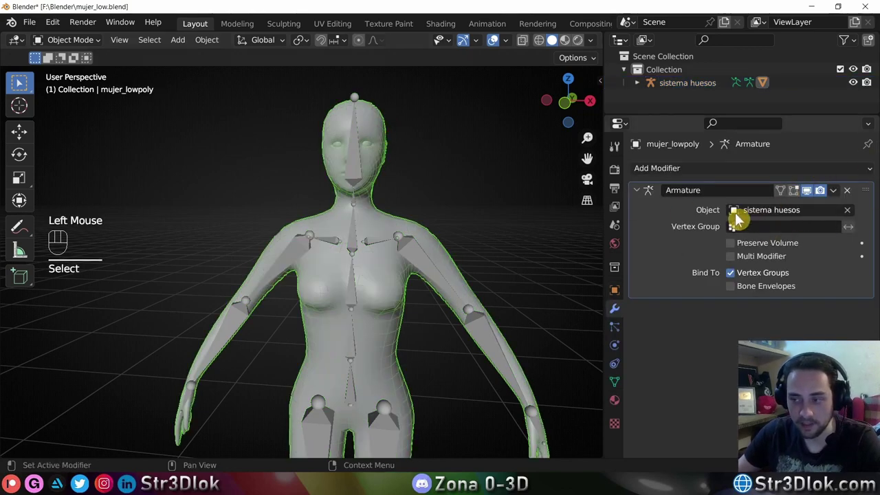
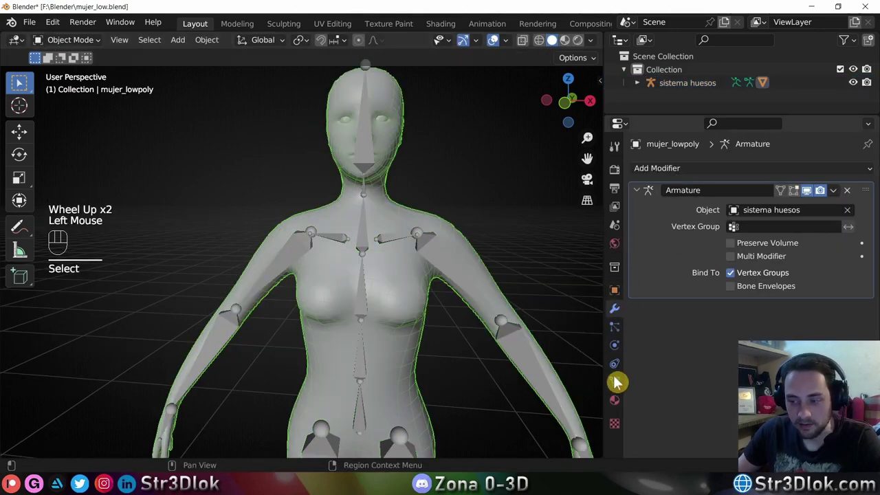
Show mujer_lowpoly's vertex group list with shoulder.r highlighted.
click(619, 383)
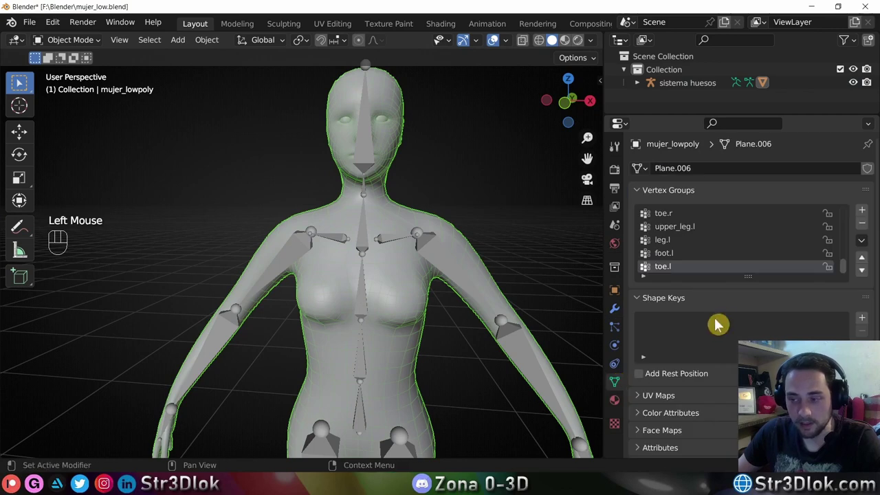
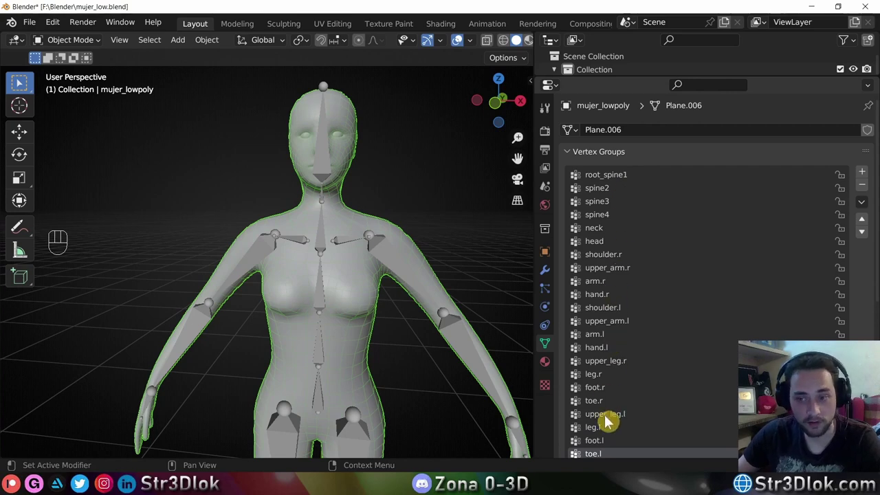
scroll(down, 3)
drag(350, 296, 335, 239)
drag(300, 354, 292, 226)
click(606, 261)
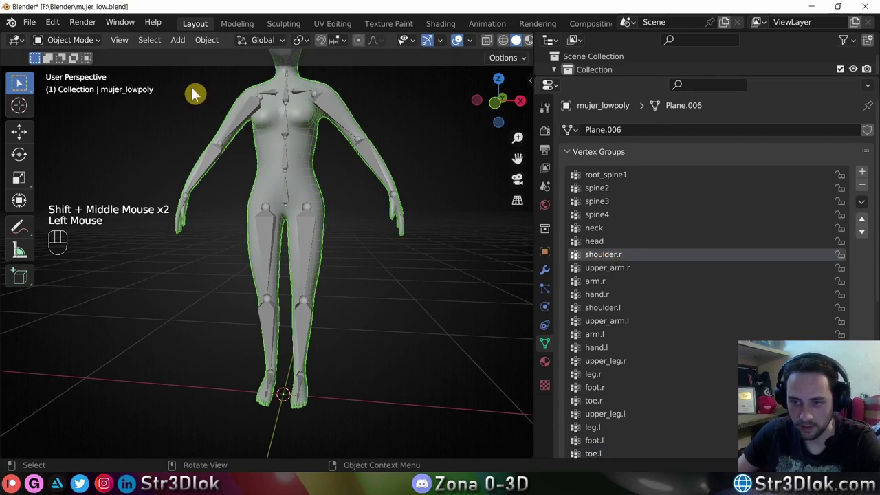
Center and zoom the view on the shoulder bones.
middle_click(272, 95)
scroll(up, 3)
drag(275, 241, 287, 238)
scroll(down, 3)
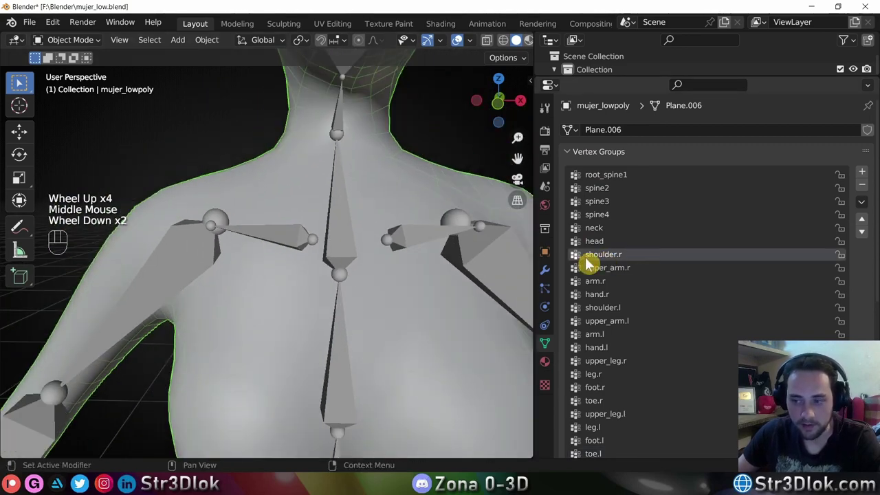
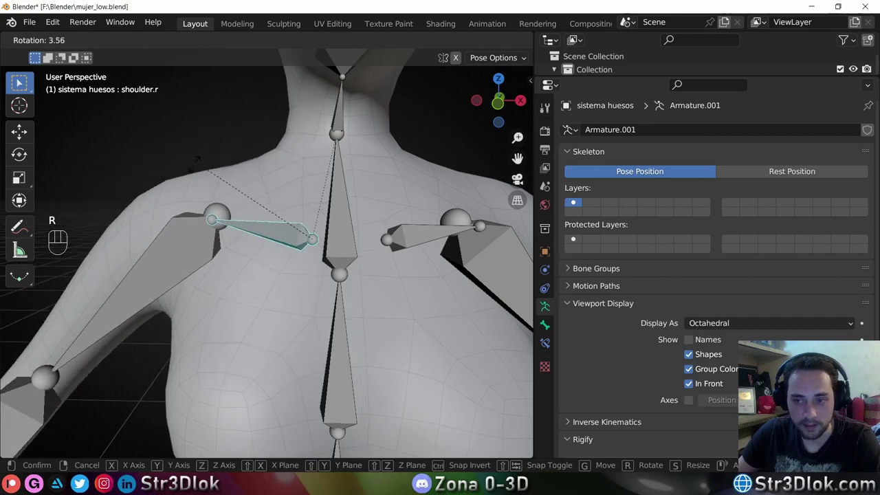
Trial-rotate the shoulder bone, discard it and reselect mujer_lowpoly in Object Mode.
scroll(down, 3)
key(r)
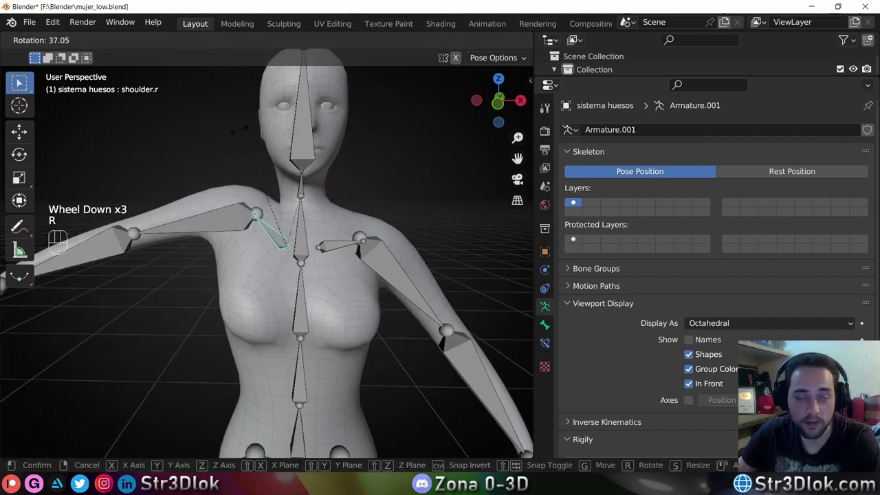
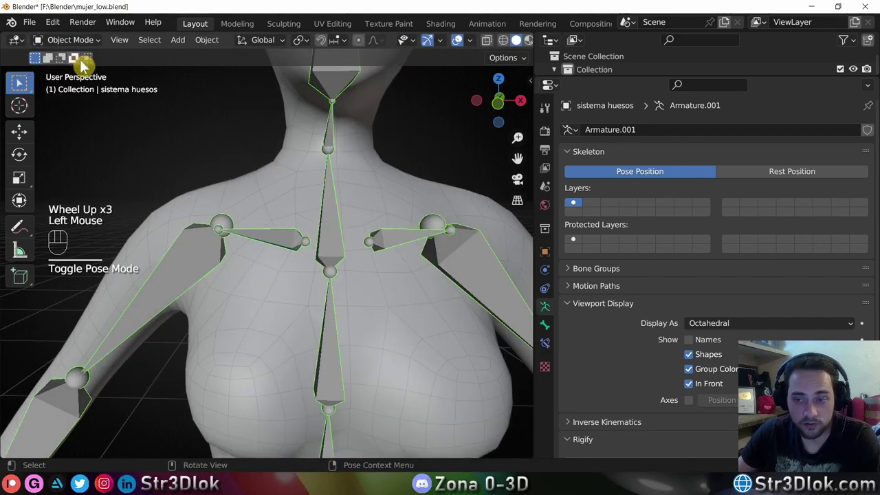
click(277, 171)
scroll(down, 3)
Switch mujer_lowpoly from Object Mode into Weight Paint mode to show group weights as colours.
scroll(down, 3)
scroll(up, 3)
scroll(down, 3)
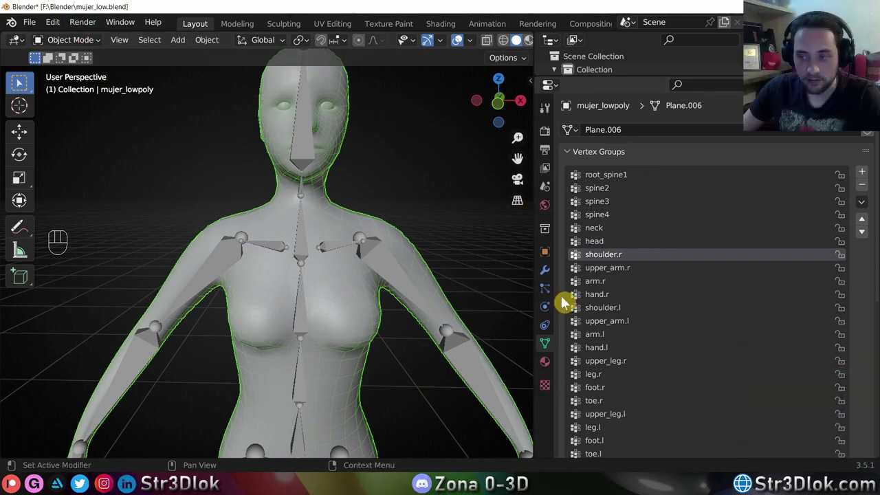
click(590, 187)
click(589, 211)
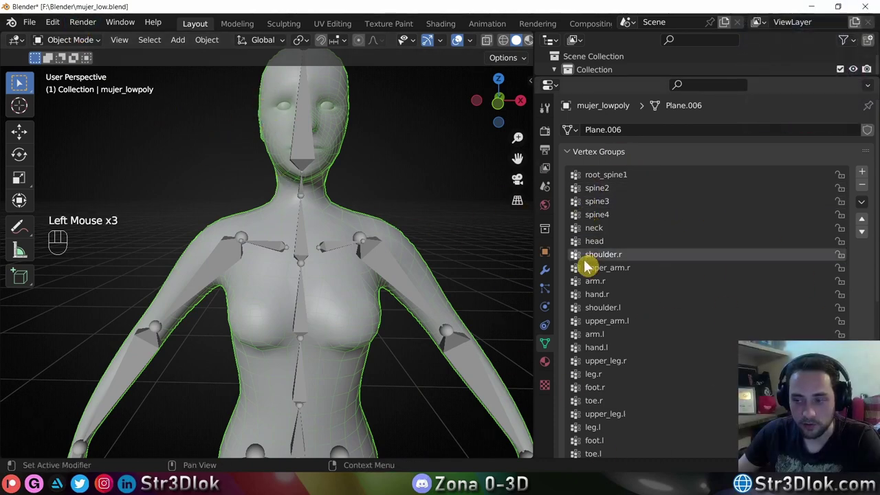
click(594, 312)
click(603, 364)
Orbit and zoom around the legs to review the upper_leg.l weights.
drag(67, 41, 60, 124)
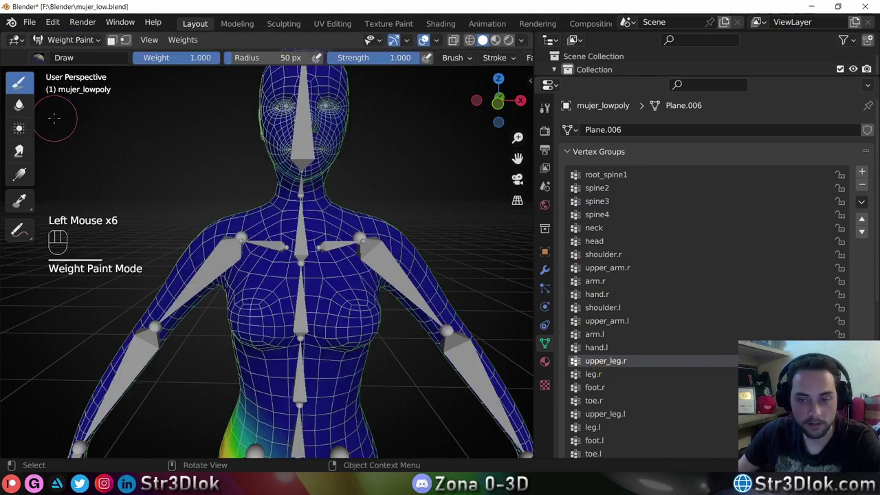
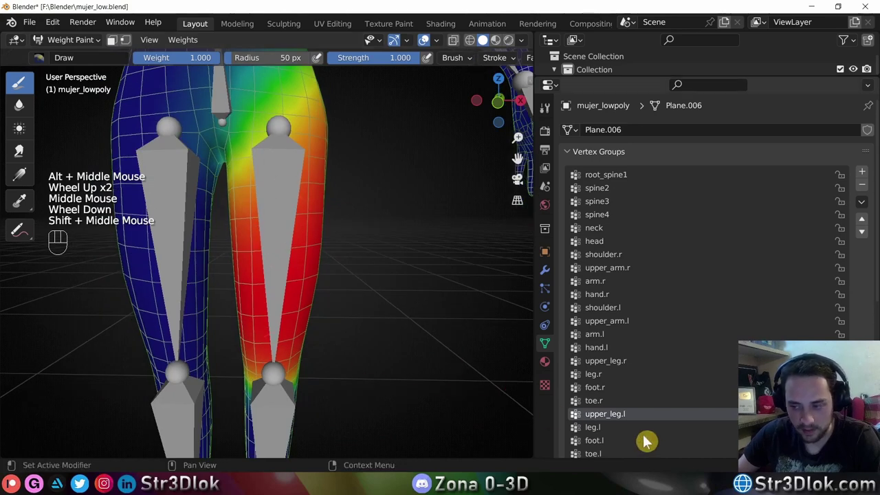
scroll(down, 3)
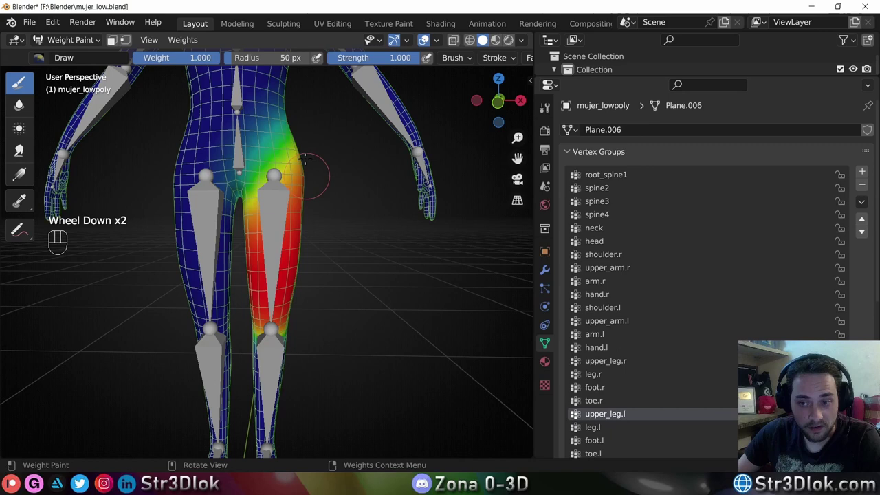
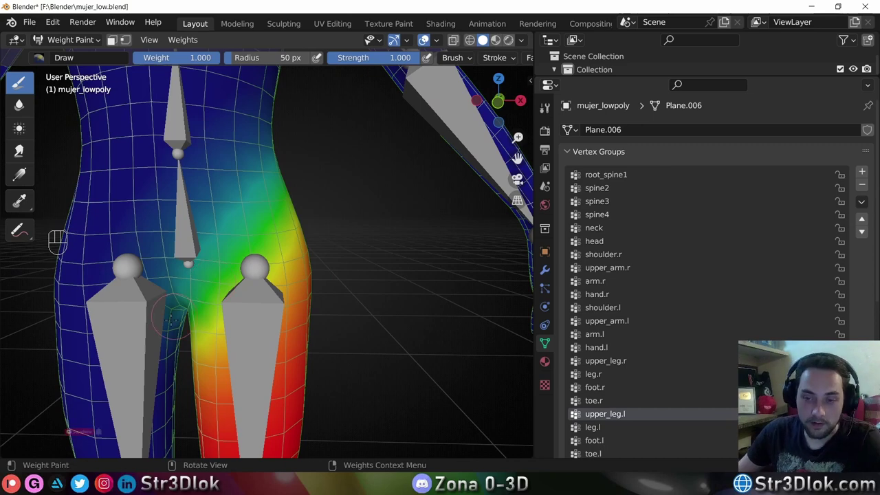
scroll(down, 3)
middle_click(94, 449)
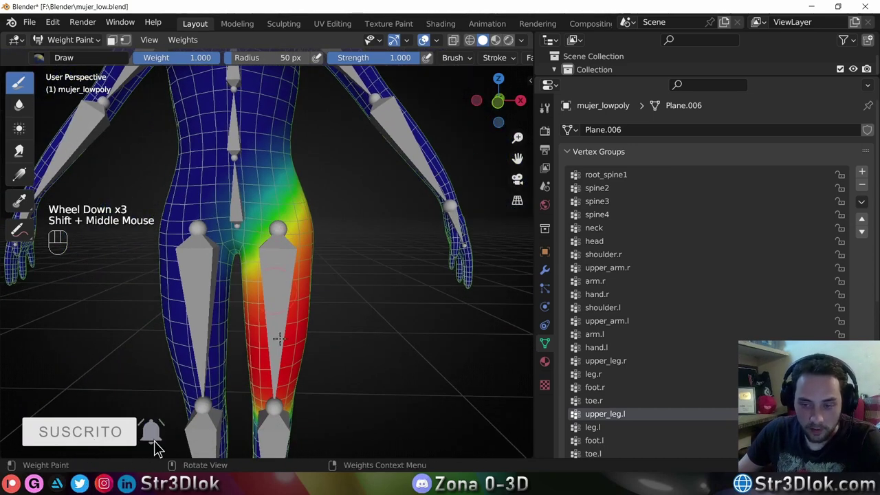
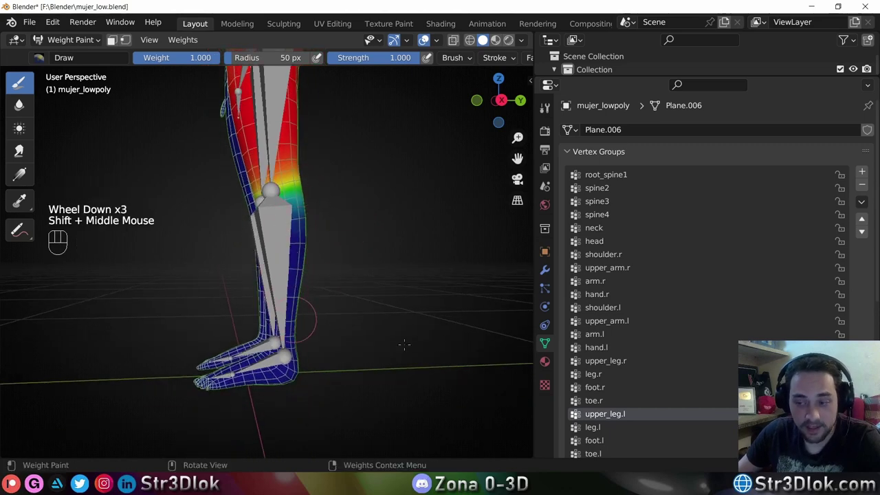
scroll(down, 3)
scroll(down, 3)
Display the leg.l group's weights and inspect the left lower leg's full influence.
click(599, 362)
scroll(up, 3)
middle_click(61, 190)
scroll(down, 3)
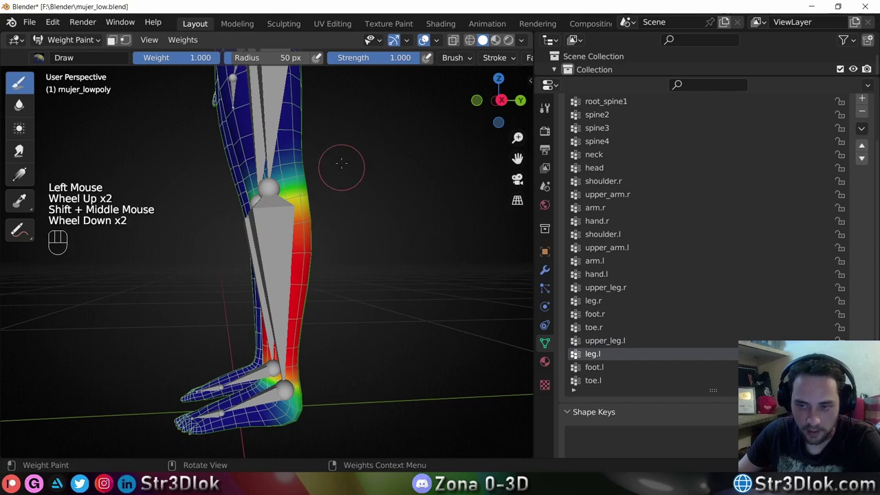
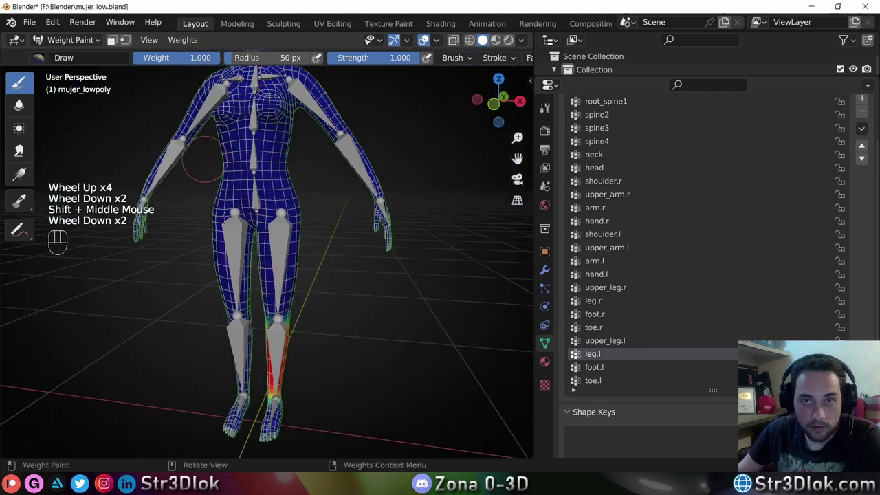
scroll(down, 3)
middle_click(61, 189)
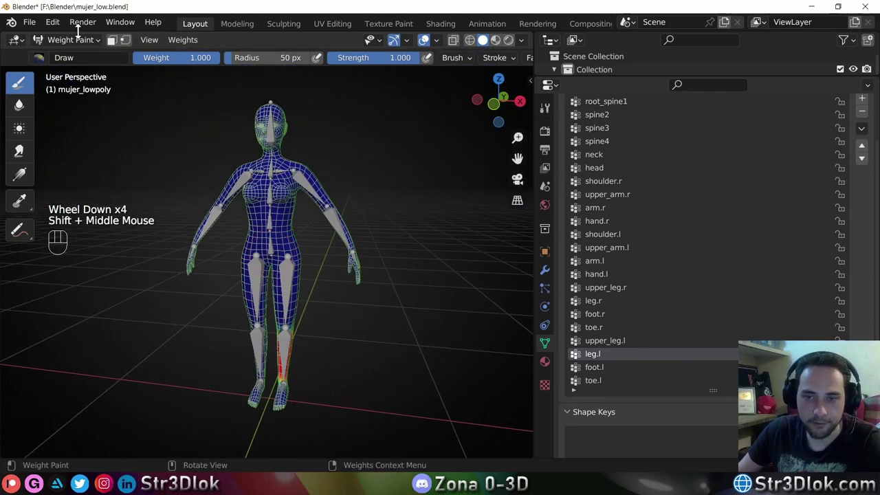
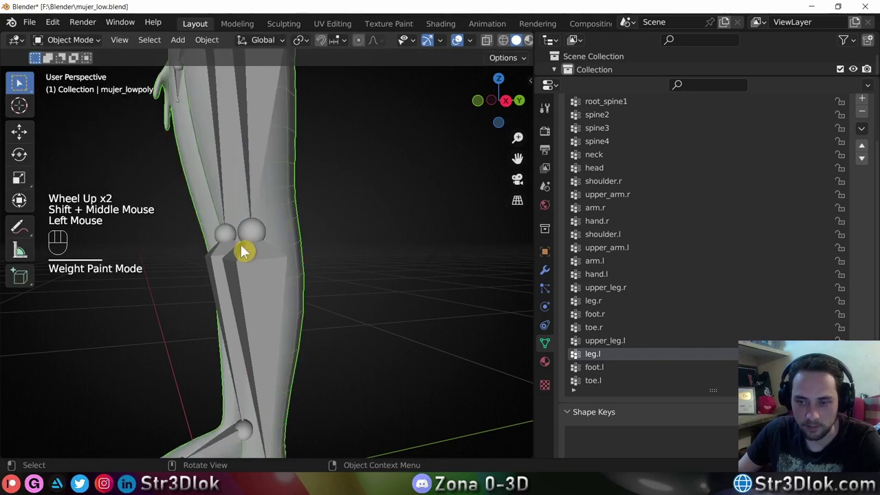
In Pose Mode, select the thigh bone and start rotating it along X to test deformation.
click(255, 282)
drag(91, 46, 78, 89)
click(252, 284)
drag(235, 285, 210, 276)
scroll(down, 3)
key(r)
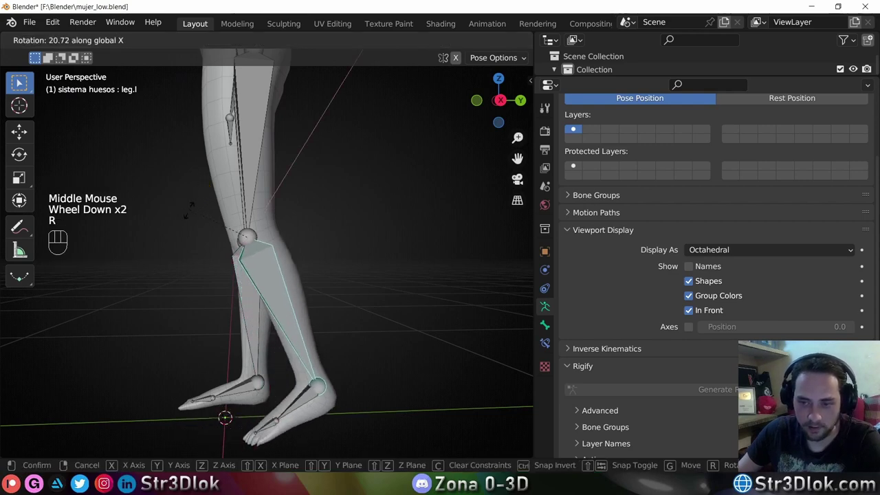
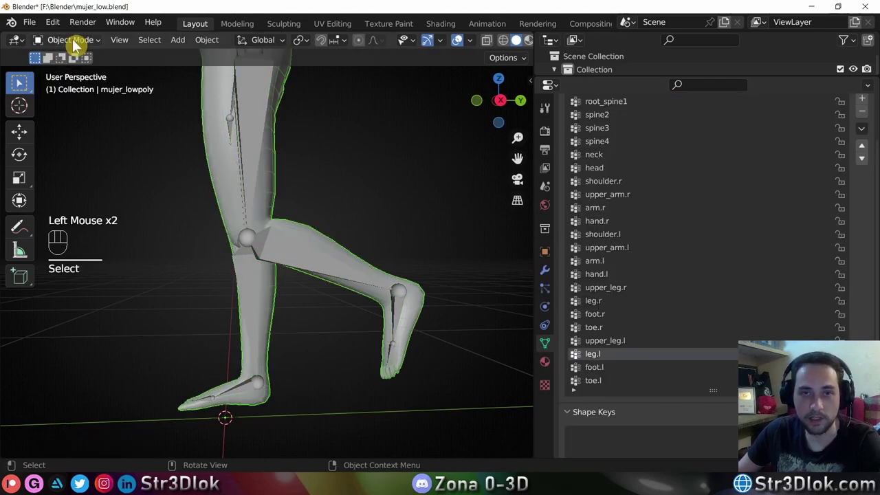
Paint leg.l weights across the knee of the left leg while orbiting around it.
drag(76, 44, 66, 123)
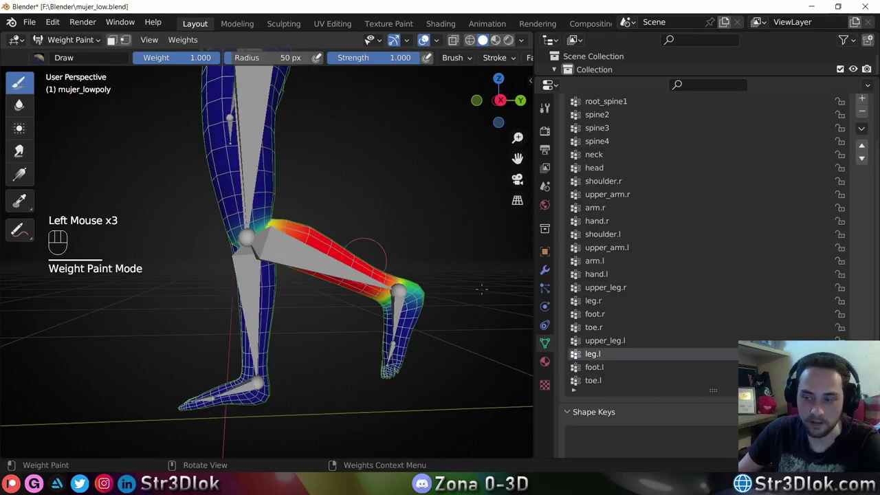
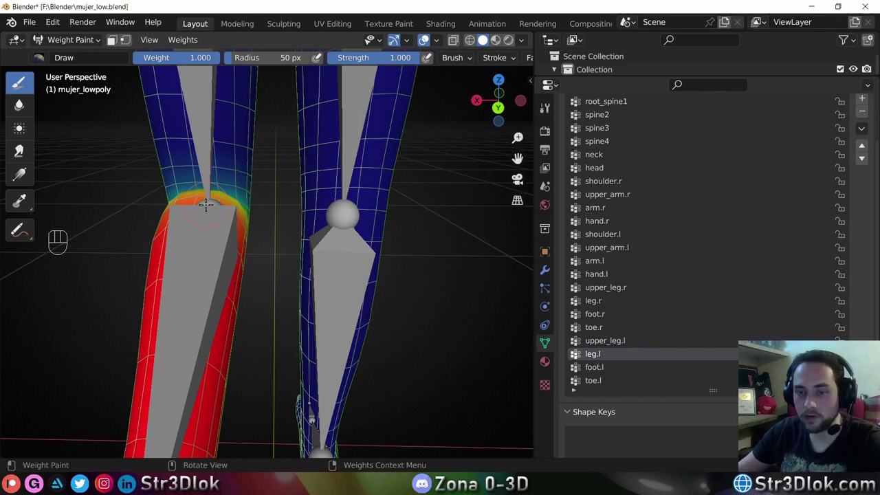
drag(85, 42, 73, 59)
scroll(down, 3)
drag(230, 175, 382, 153)
click(265, 169)
drag(250, 176, 322, 177)
scroll(up, 3)
click(262, 198)
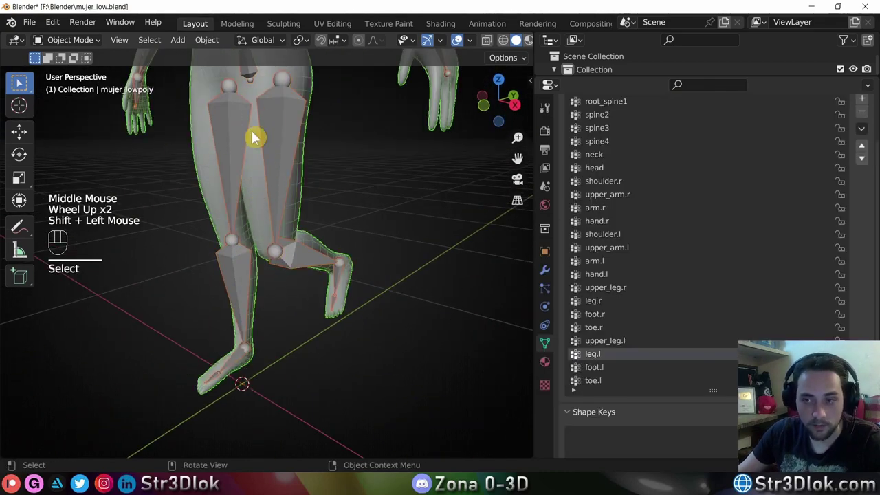
Pose the left leg bone with grab, rotate and scale to check the knee deformation.
drag(80, 41, 75, 120)
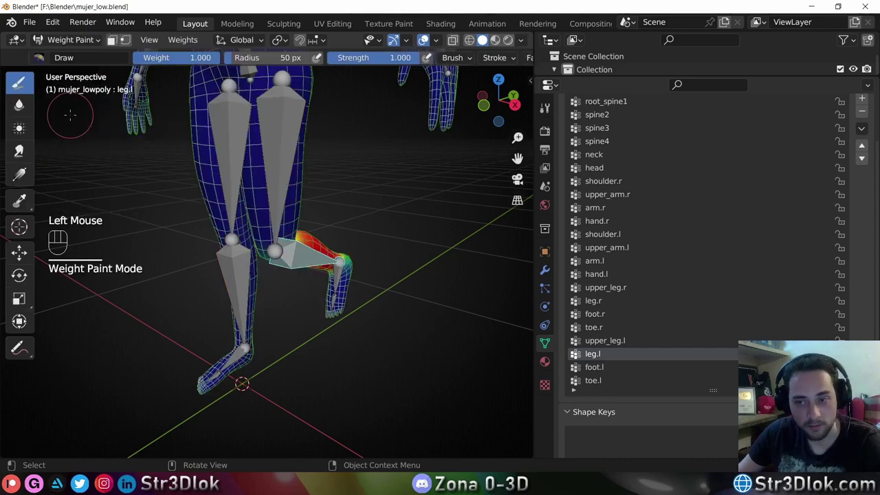
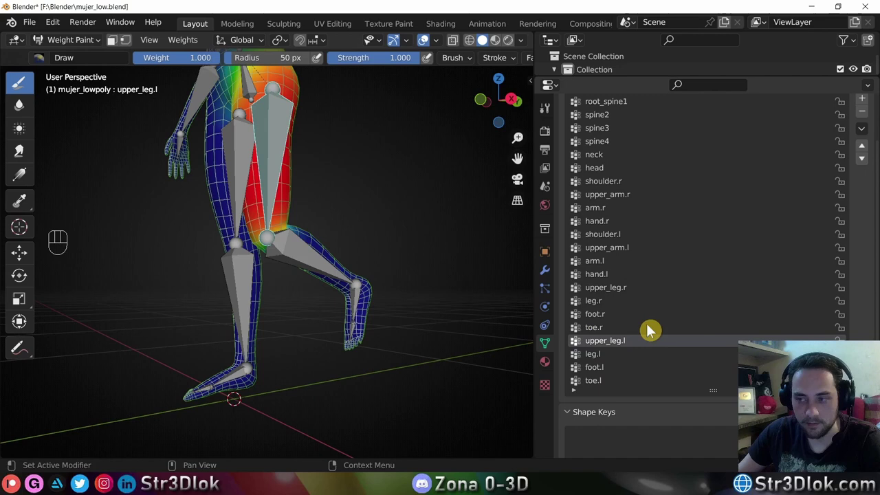
scroll(up, 3)
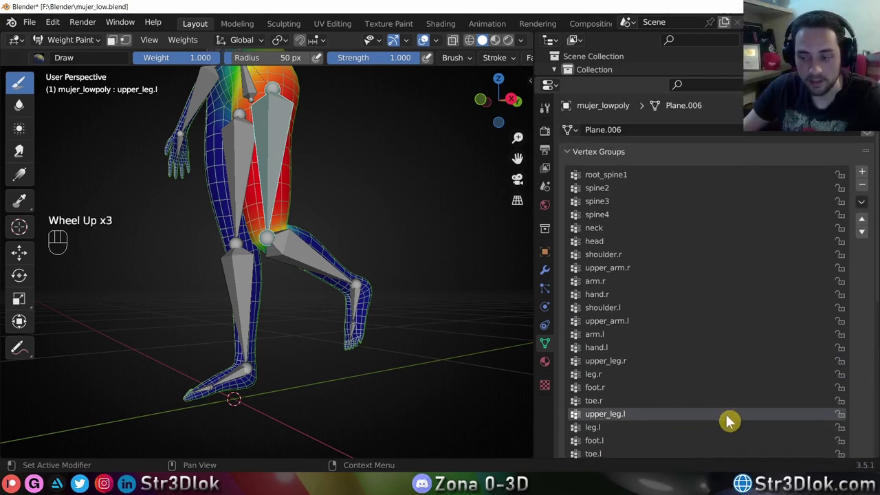
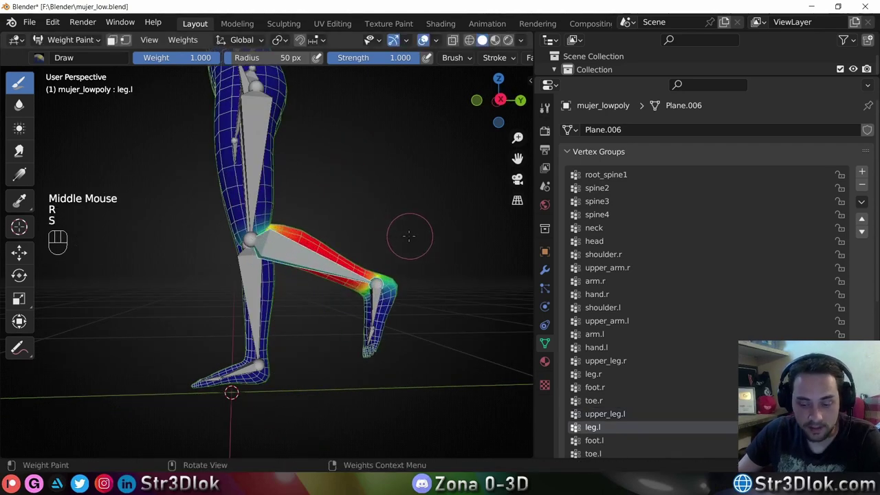
key(g)
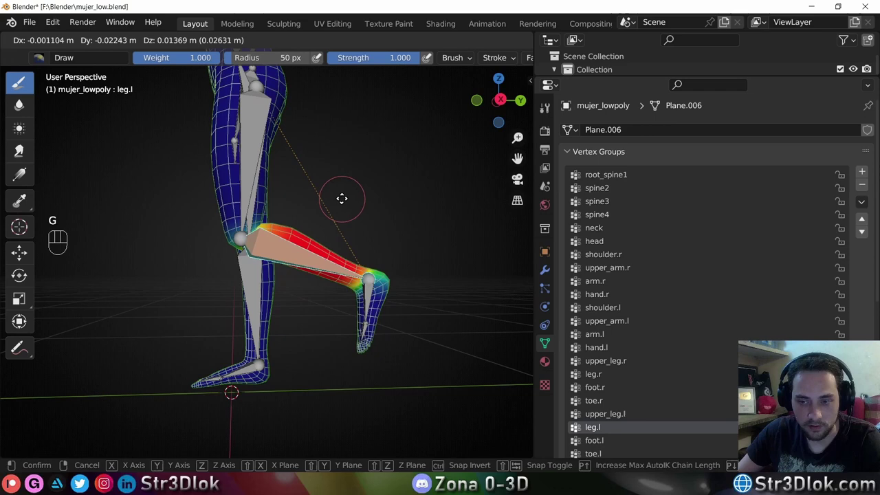
key(r)
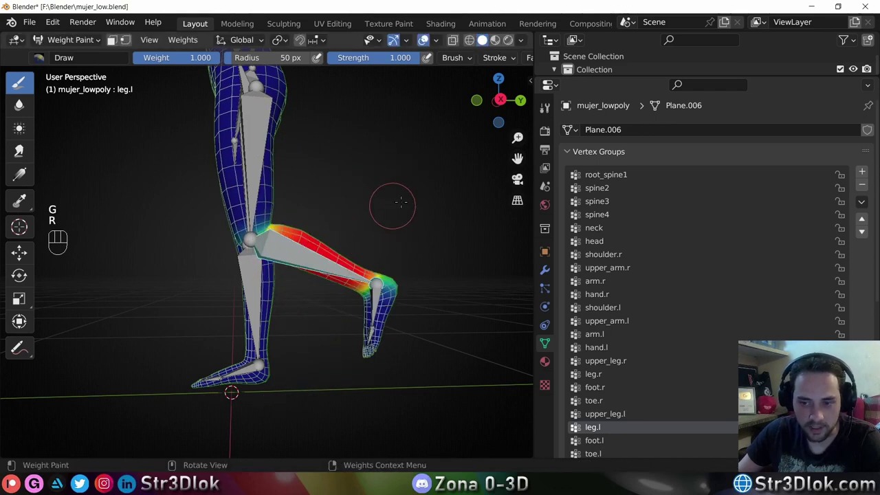
key(s)
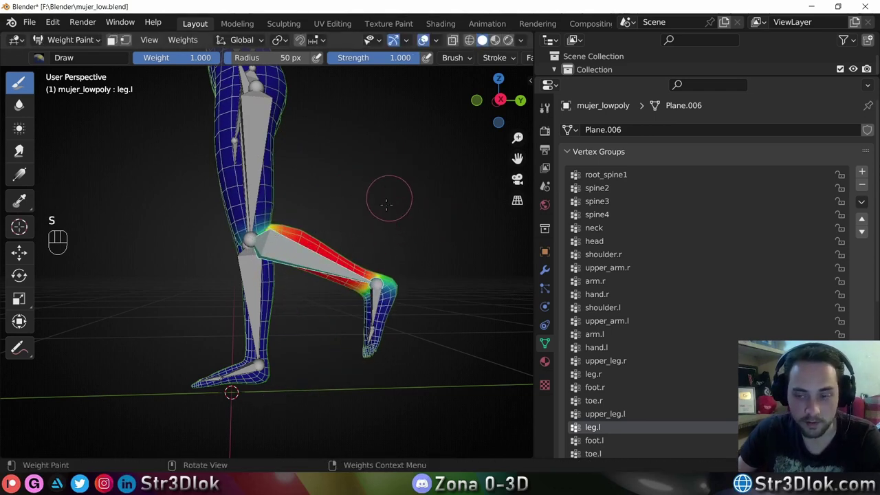
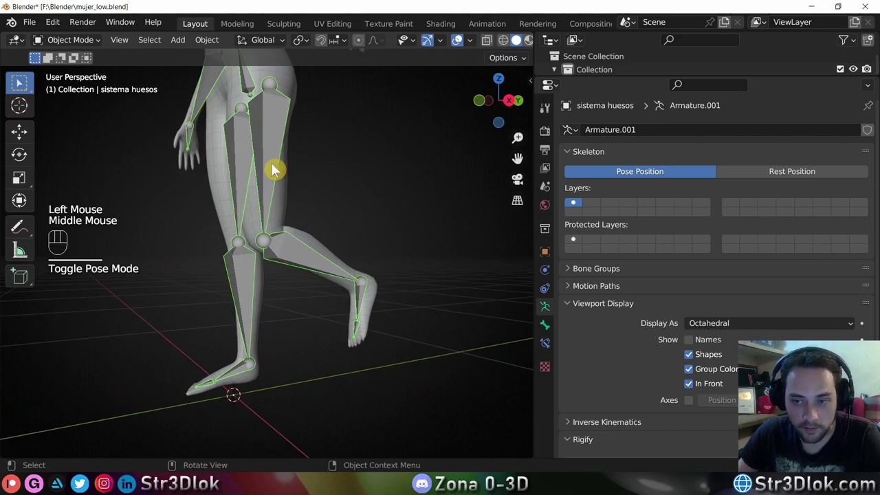
click(286, 198)
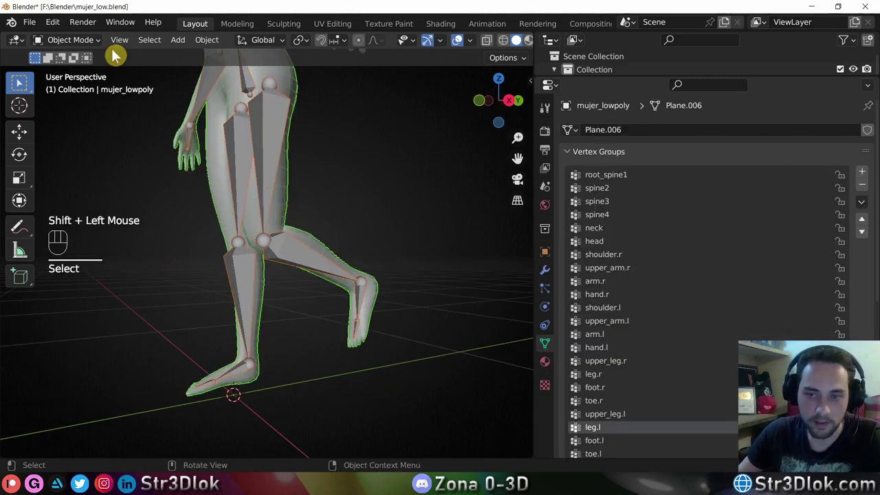
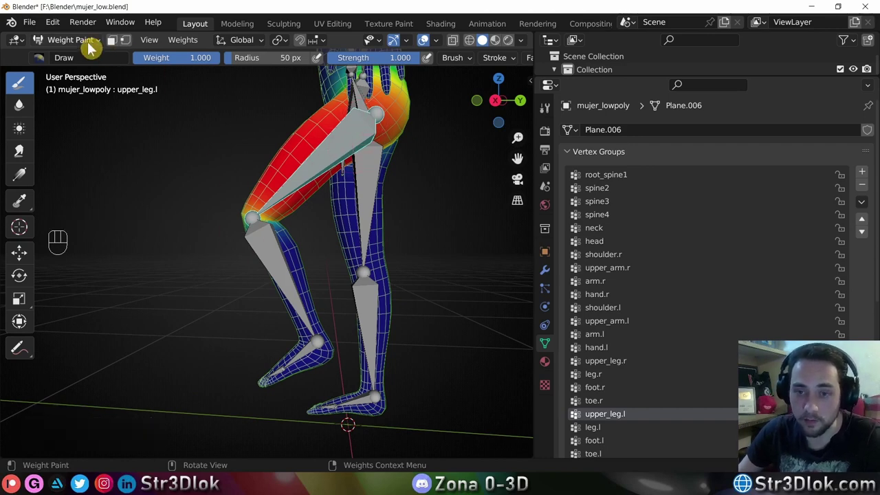
drag(84, 44, 74, 58)
click(352, 141)
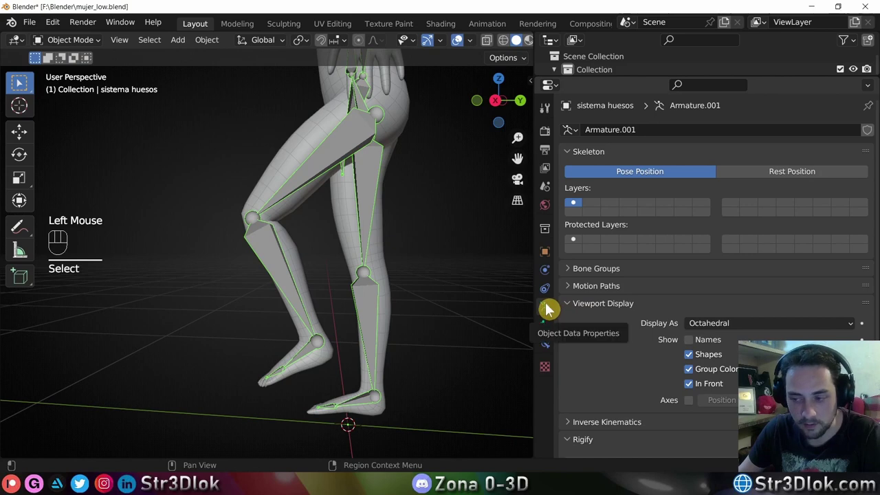
Set the armature's Viewport Display 'Display As' to Stick.
drag(764, 324, 741, 357)
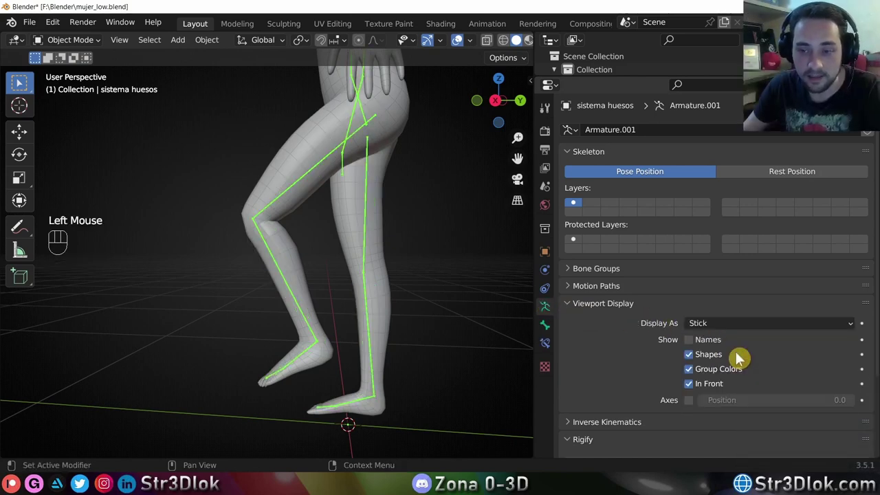
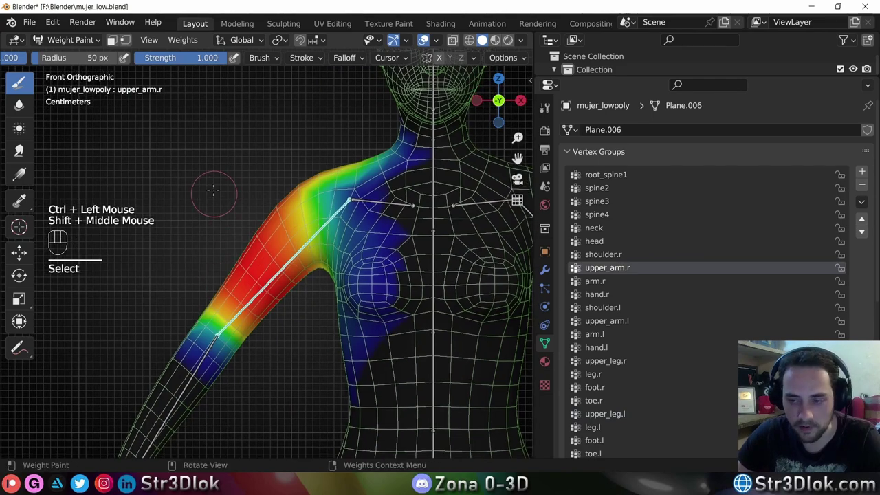
Rotate the upper_arm.r bone to test deformation and frame the right shoulder and head.
key(r)
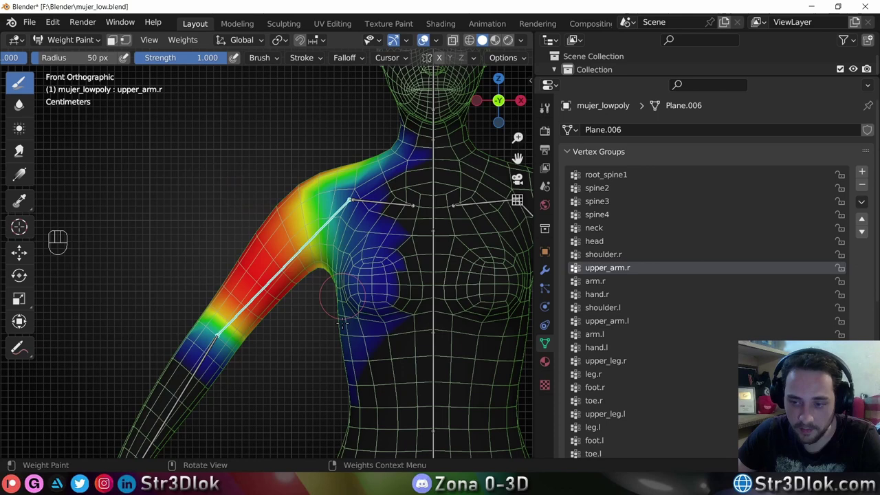
key(r)
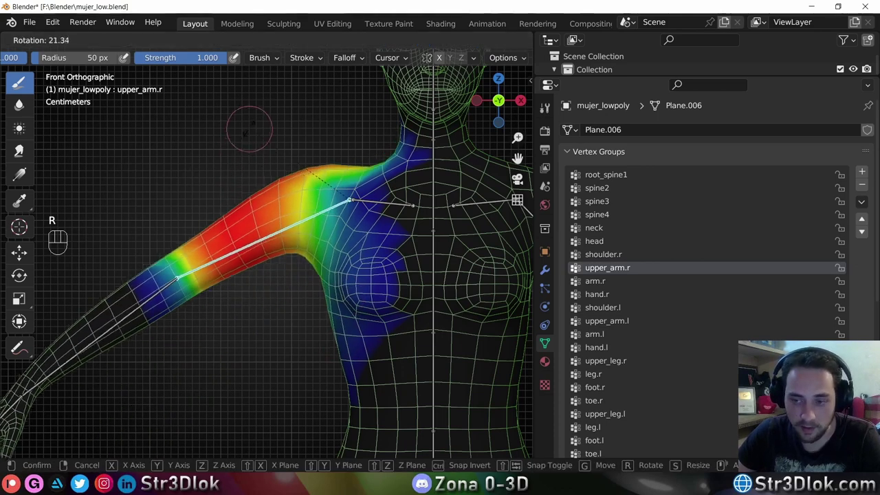
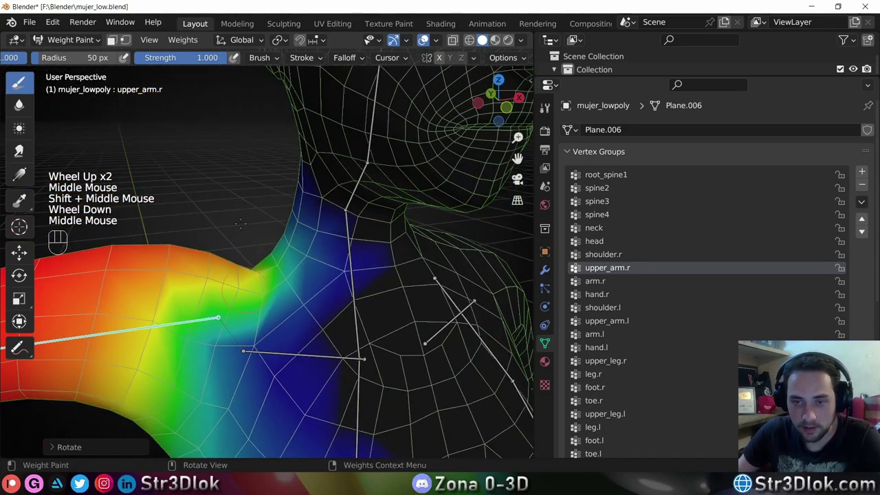
middle_click(57, 63)
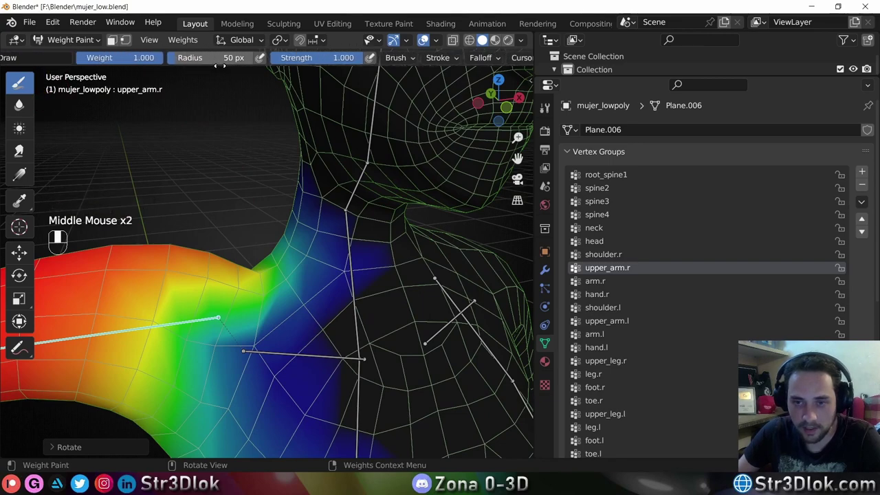
drag(217, 63, 94, 454)
scroll(down, 3)
drag(156, 443, 158, 474)
scroll(down, 3)
middle_click(61, 190)
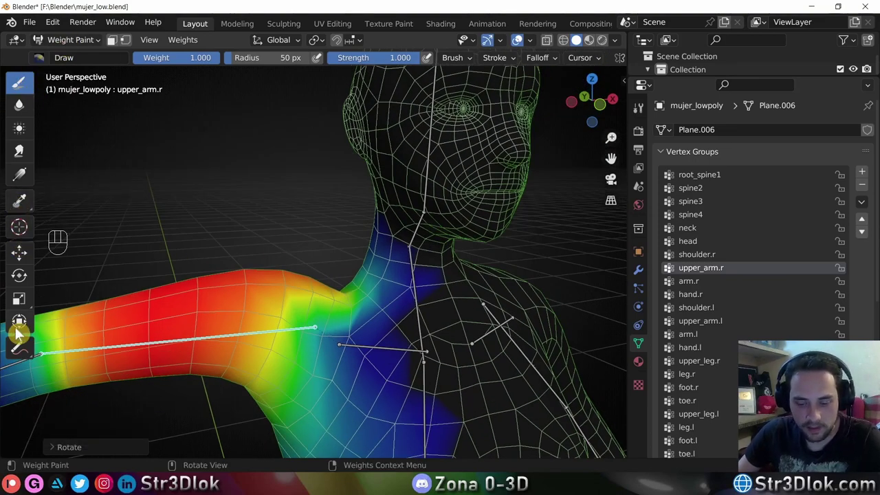
Set the Draw brush radius to 150 px and adjust its strength to full.
key(t)
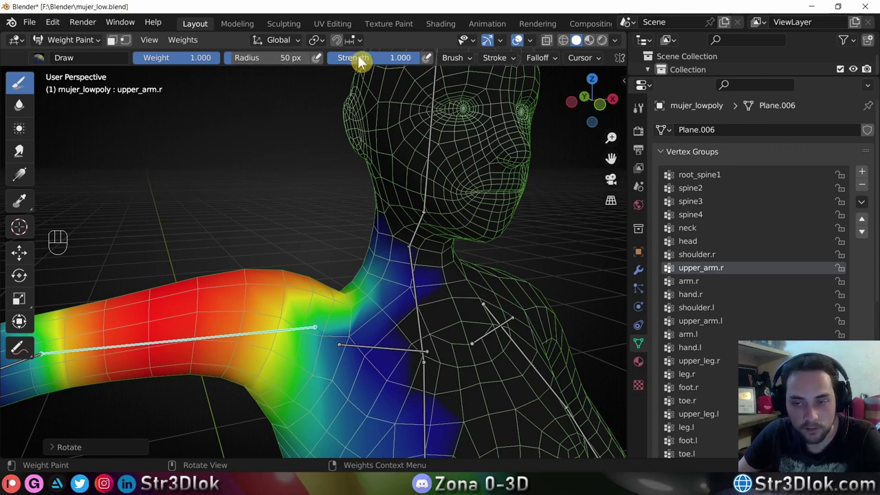
click(242, 64)
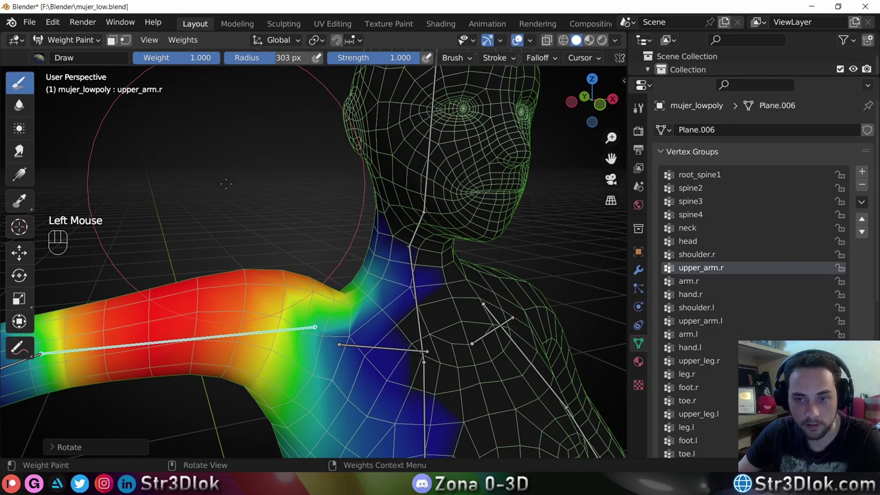
key(f)
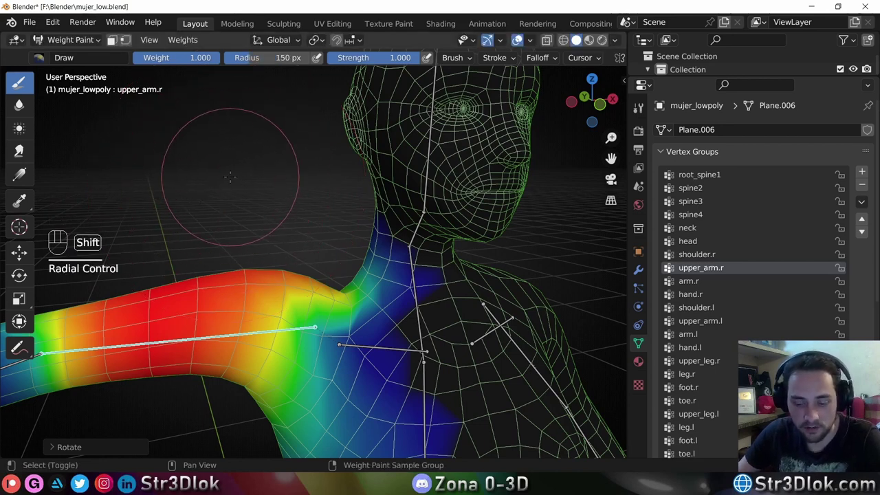
key(shift+f)
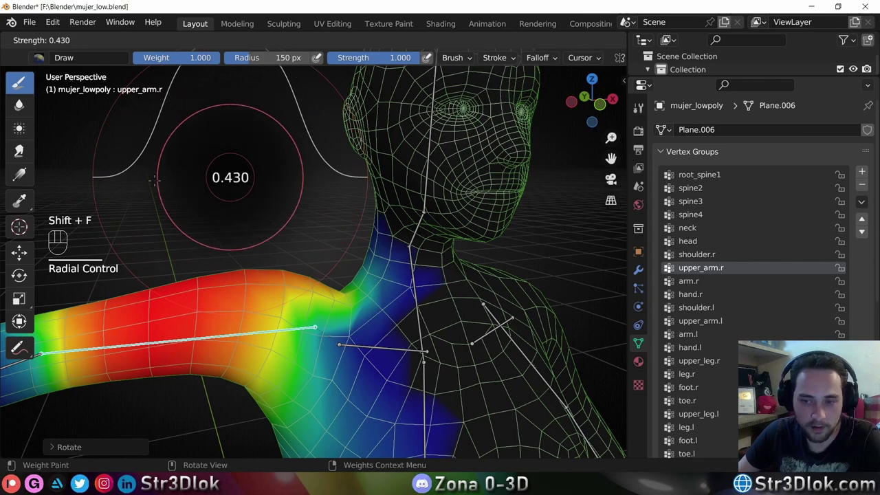
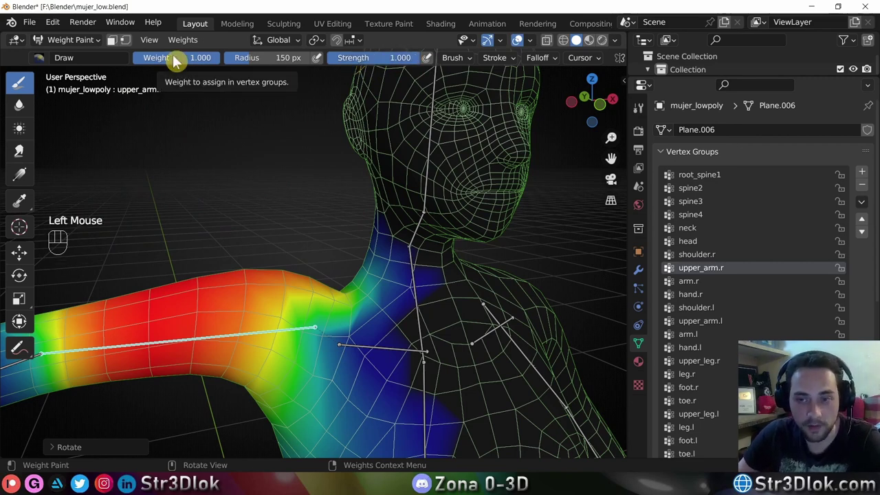
drag(208, 61, 224, 62)
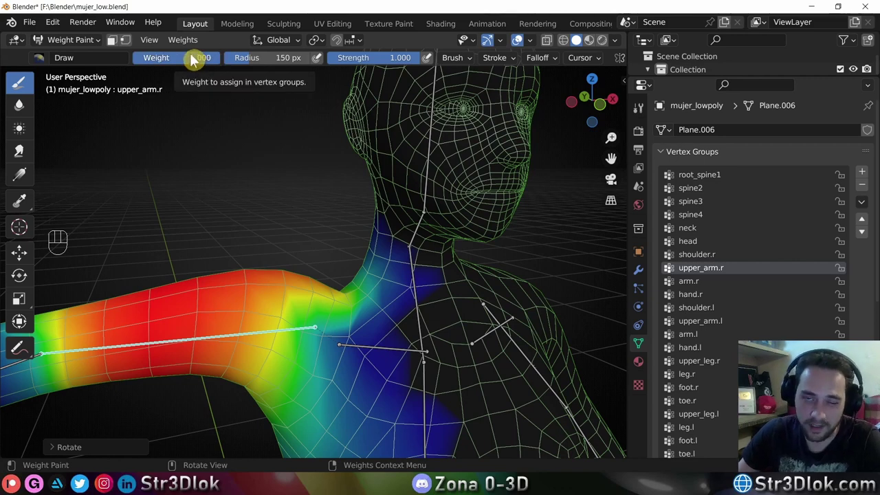
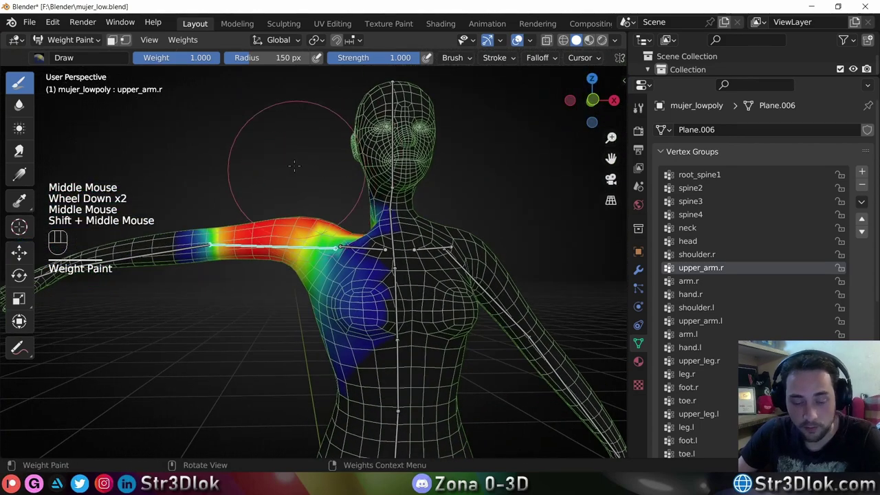
Rotate the right arm bone about 5° to check the shoulder deformation.
key(r)
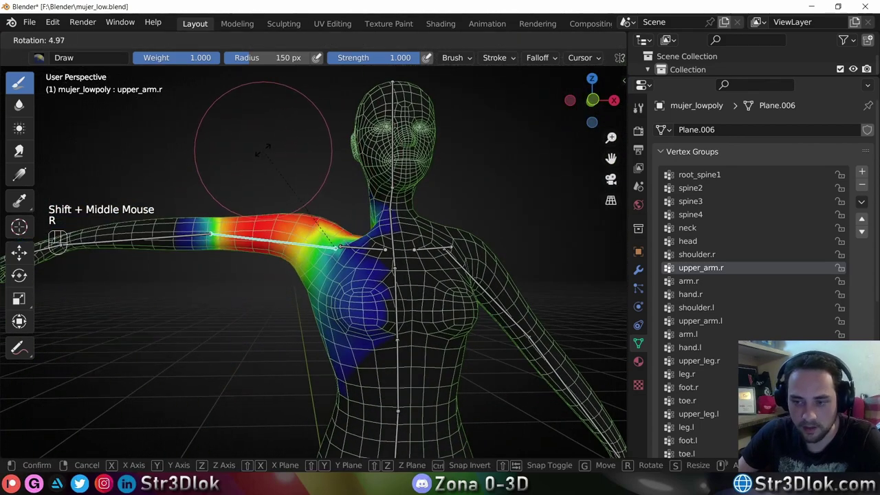
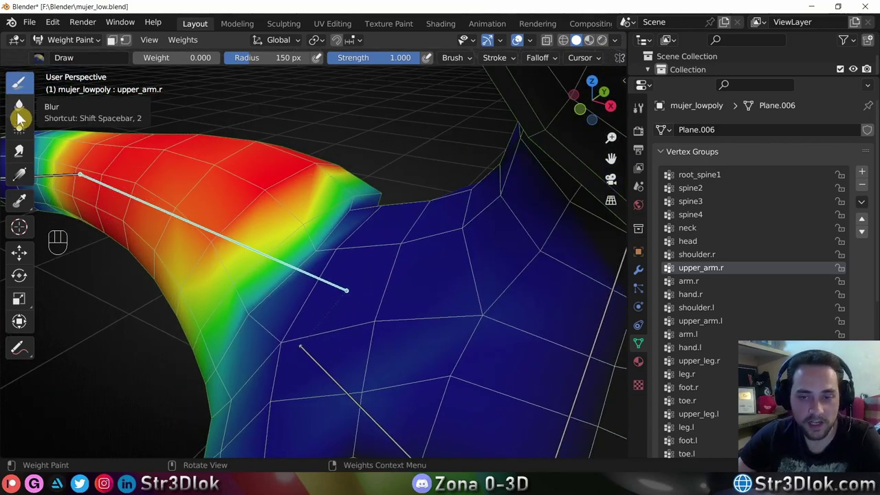
Blur the upper_arm.r weights along the shoulder top with the Blur brush at 0.221 strength.
click(23, 118)
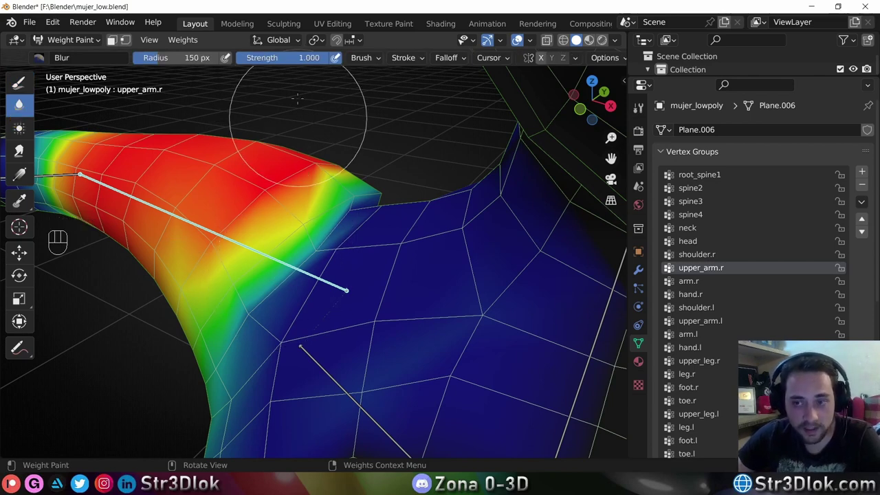
click(21, 102)
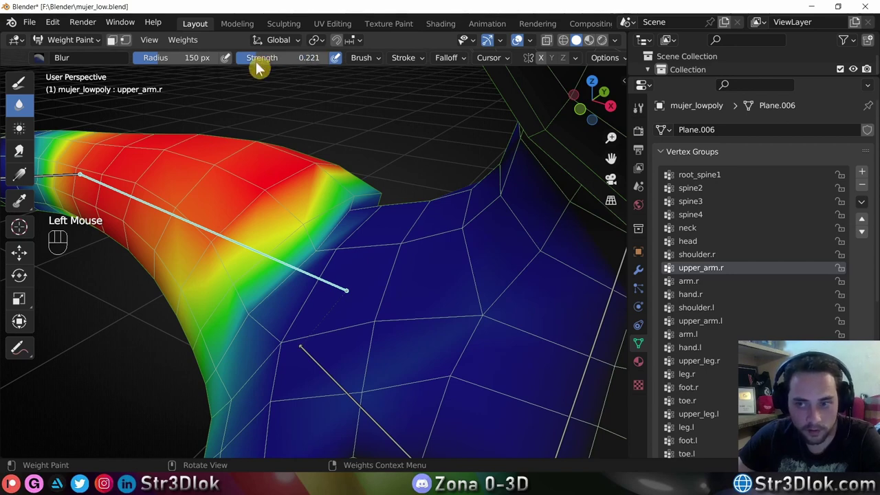
click(20, 102)
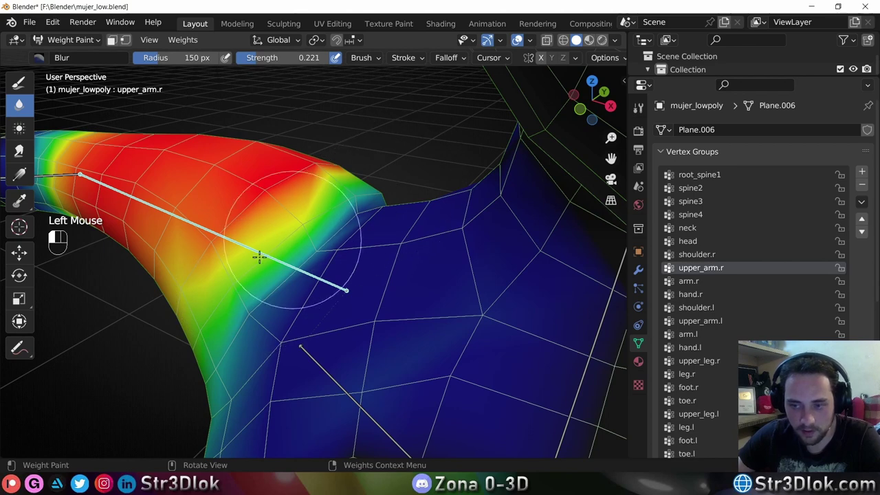
click(21, 102)
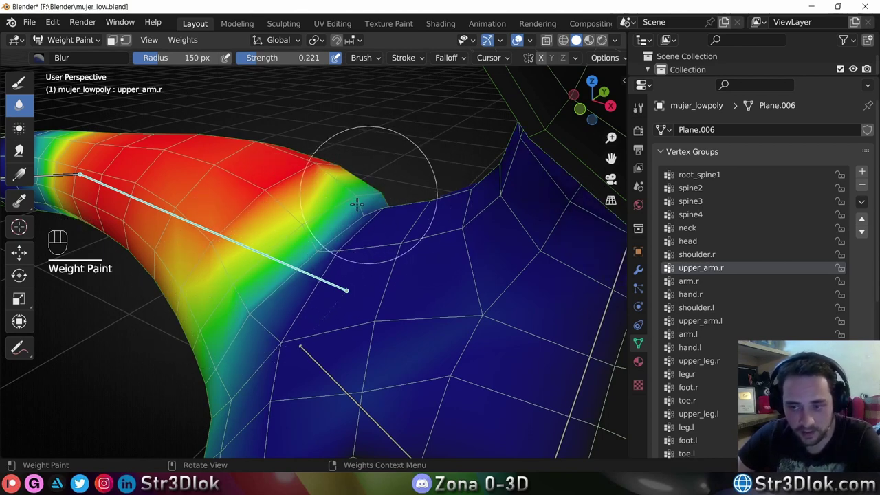
click(21, 102)
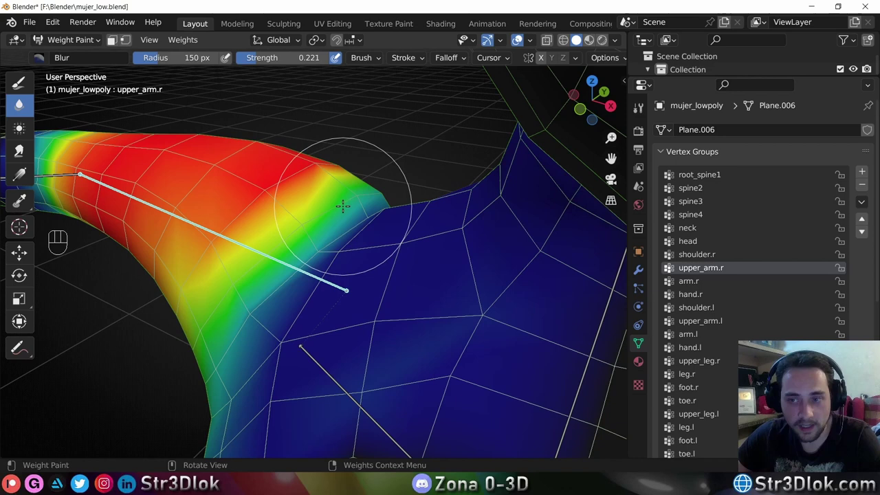
click(20, 102)
click(21, 102)
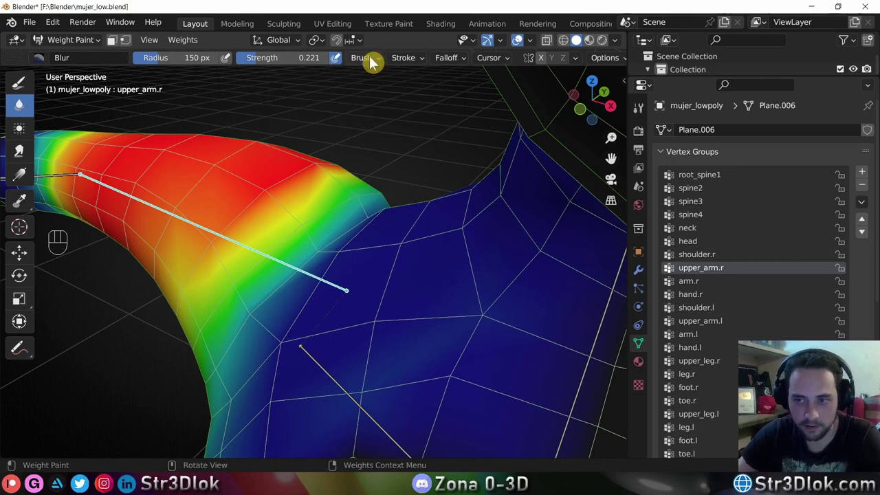
click(21, 102)
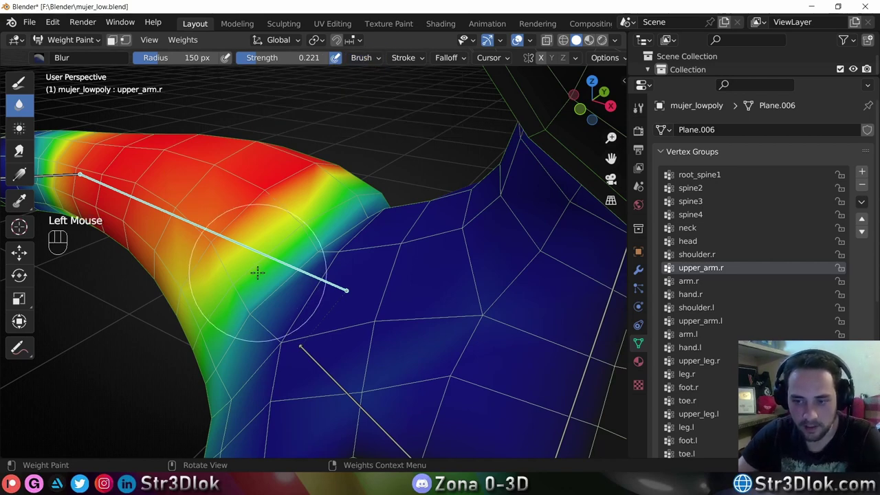
click(21, 102)
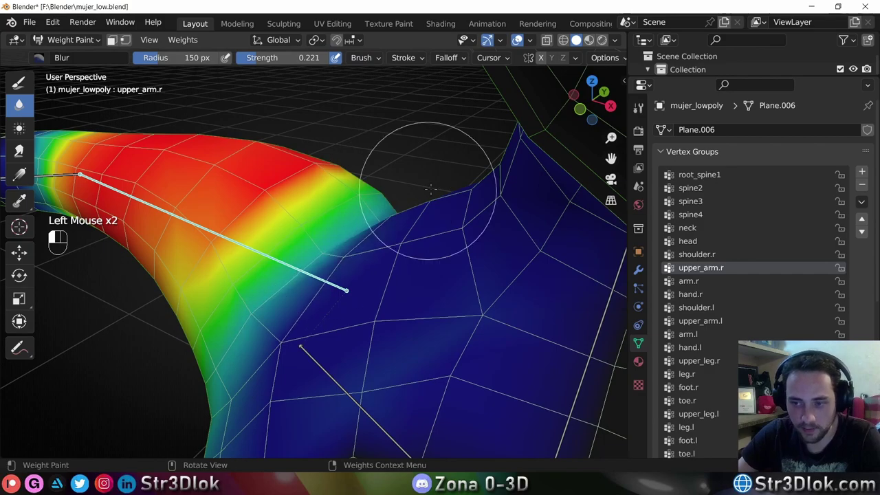
Blur the upper_arm.r weights on the shoulder from several angles.
middle_click(20, 101)
click(20, 101)
scroll(down, 3)
middle_click(20, 102)
scroll(down, 3)
middle_click(21, 102)
scroll(up, 3)
click(21, 102)
scroll(up, 3)
scroll(down, 3)
middle_click(21, 101)
middle_click(21, 101)
Rotate the upper arm bone in front view and inspect the deformed shoulder.
click(20, 102)
middle_click(21, 102)
key(r)
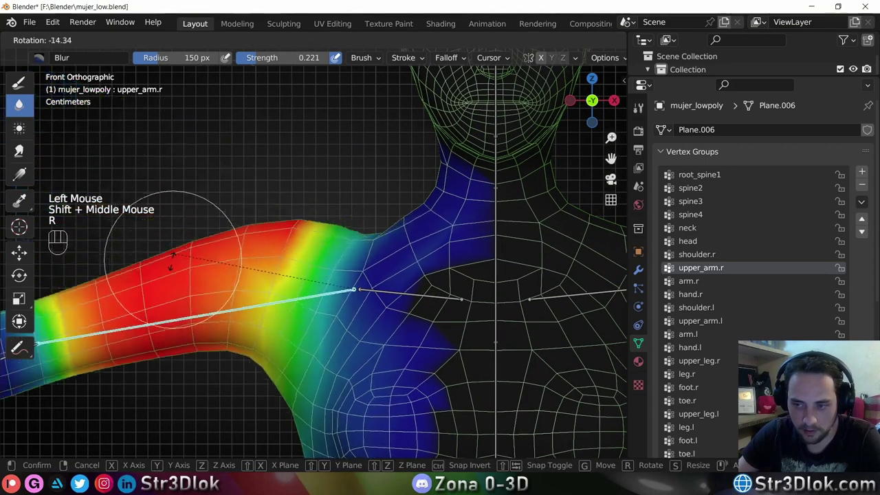
middle_click(20, 101)
middle_click(21, 101)
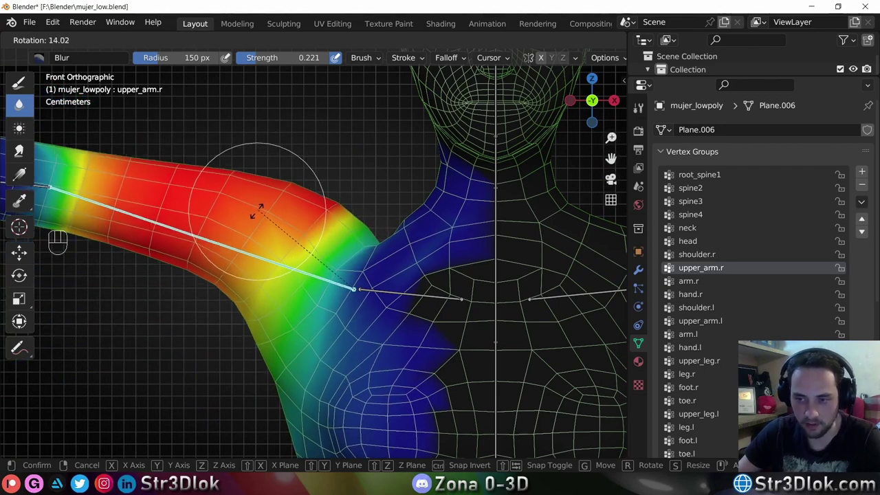
middle_click(21, 102)
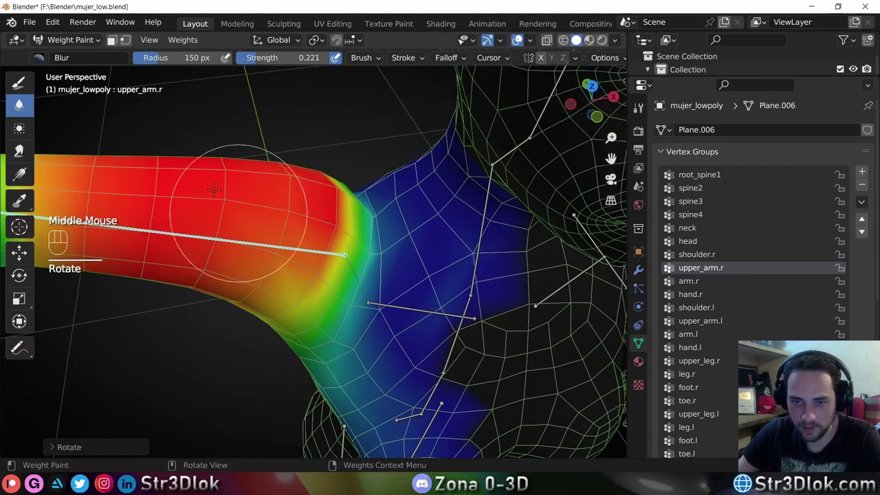
Raise Blur strength to 0.858, blur where the shoulder meets the neck, and undo one stroke.
click(20, 102)
click(20, 102)
middle_click(21, 102)
click(21, 102)
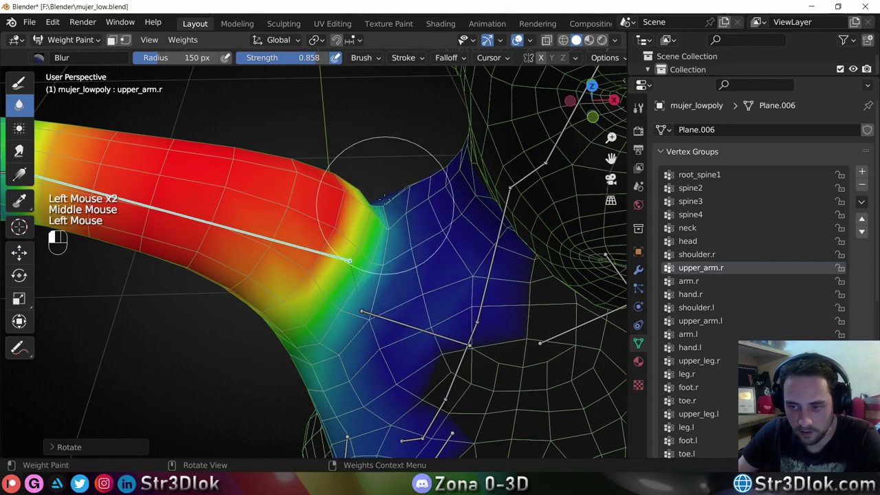
middle_click(21, 102)
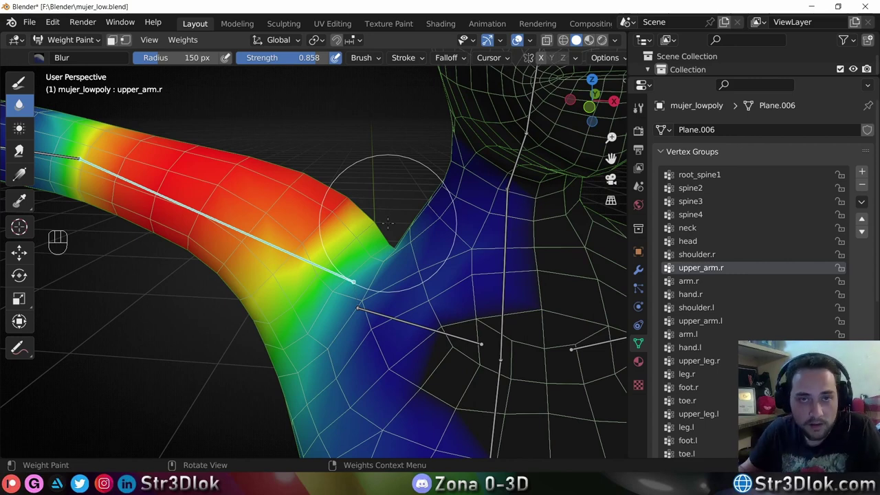
key(ctrl+z)
scroll(down, 3)
middle_click(20, 102)
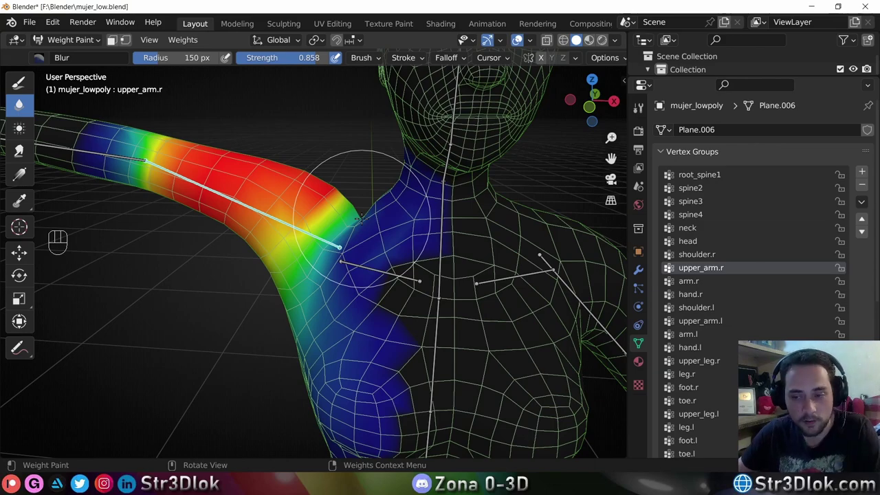
Switch to the shoulder.r group and blur its weights around the collarbone.
click(21, 101)
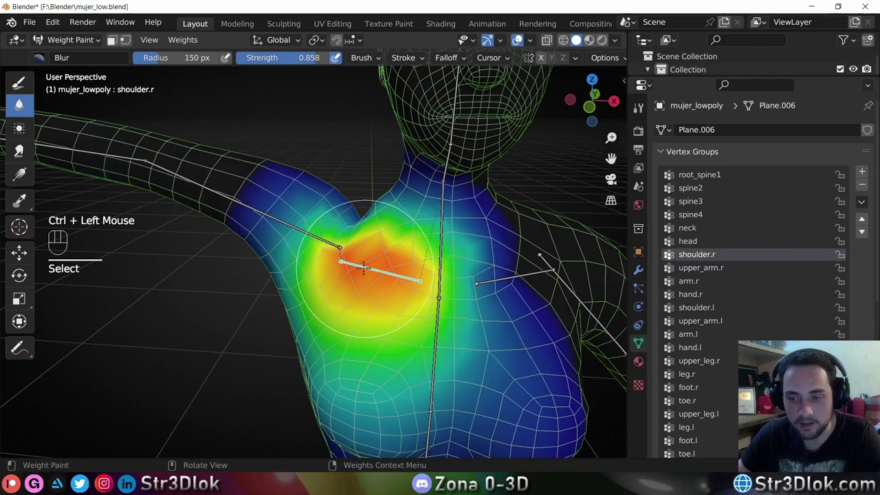
drag(21, 102, 21, 103)
middle_click(21, 103)
middle_click(21, 104)
scroll(up, 3)
middle_click(22, 103)
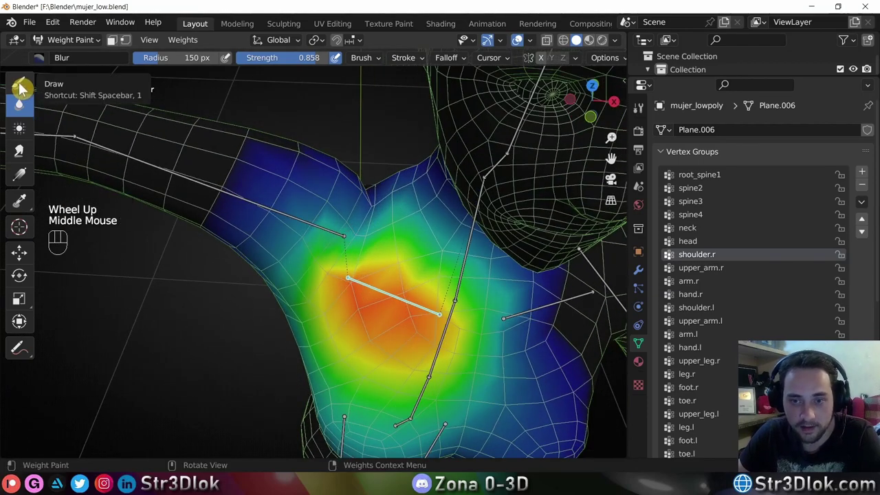
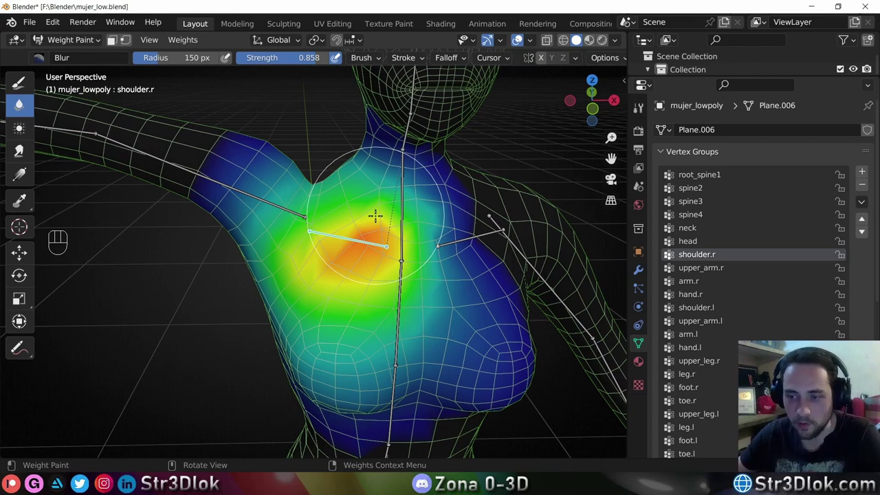
middle_click(21, 102)
middle_click(22, 103)
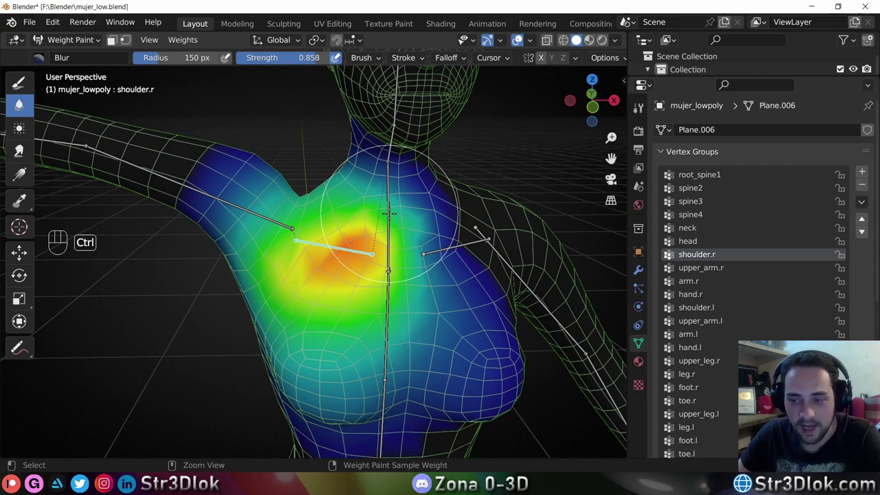
Review the spine4 and spine3 weight groups around the neck and torso.
click(21, 102)
middle_click(21, 101)
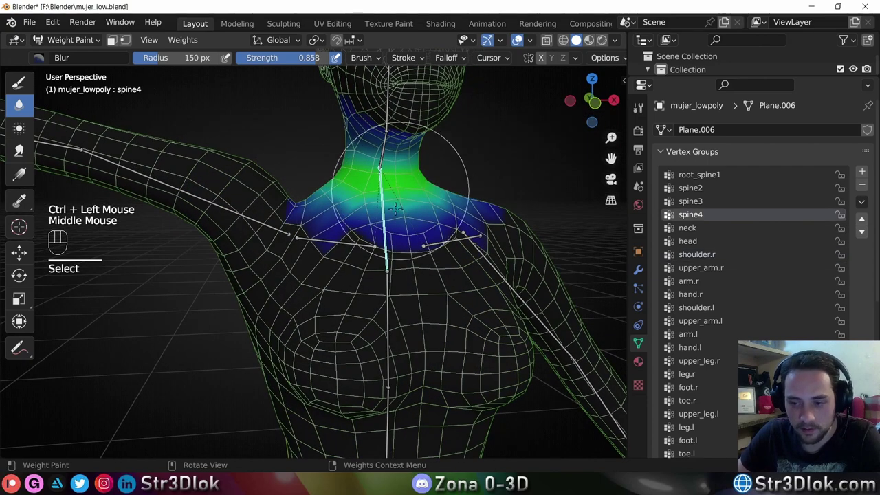
click(21, 104)
middle_click(21, 103)
scroll(down, 3)
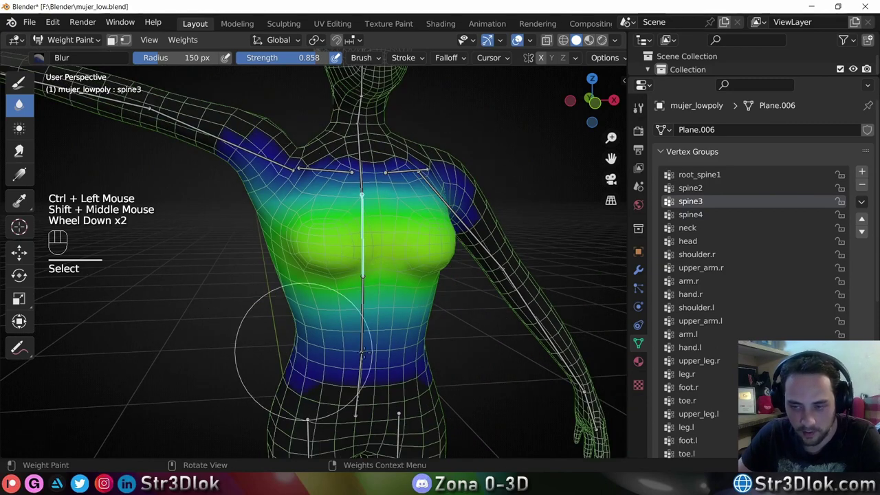
scroll(up, 3)
middle_click(22, 103)
click(20, 101)
Blur the spine4 weights at the base of the neck.
middle_click(21, 102)
middle_click(61, 178)
scroll(up, 3)
middle_click(21, 103)
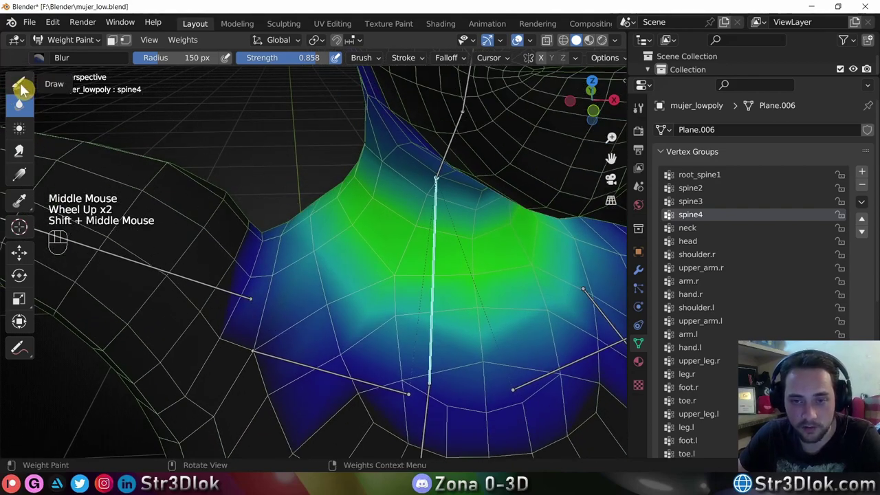
scroll(down, 3)
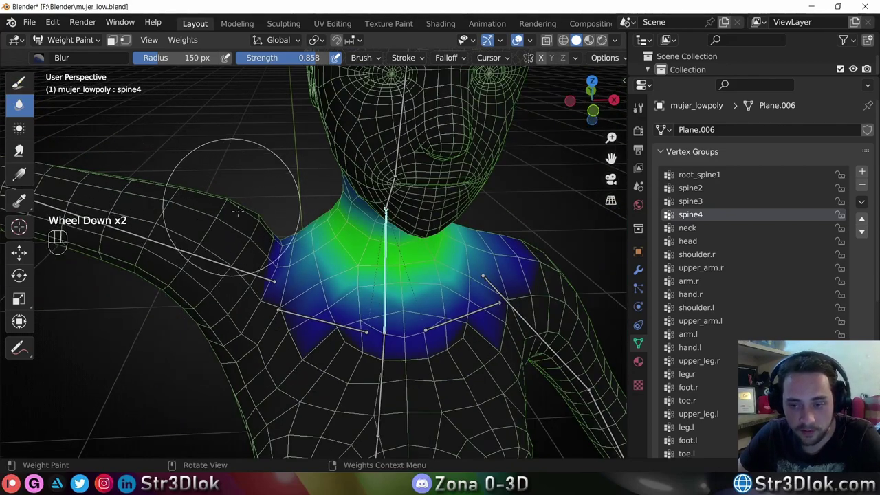
scroll(up, 3)
middle_click(21, 103)
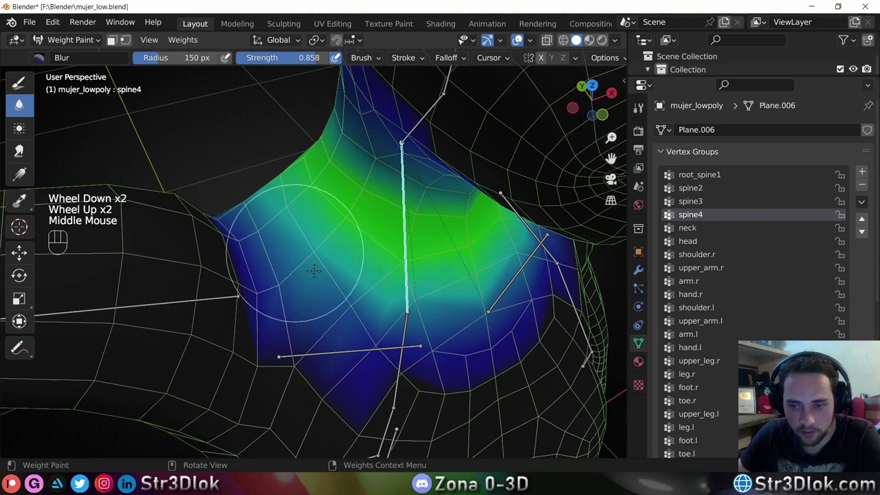
click(21, 103)
middle_click(22, 103)
click(20, 102)
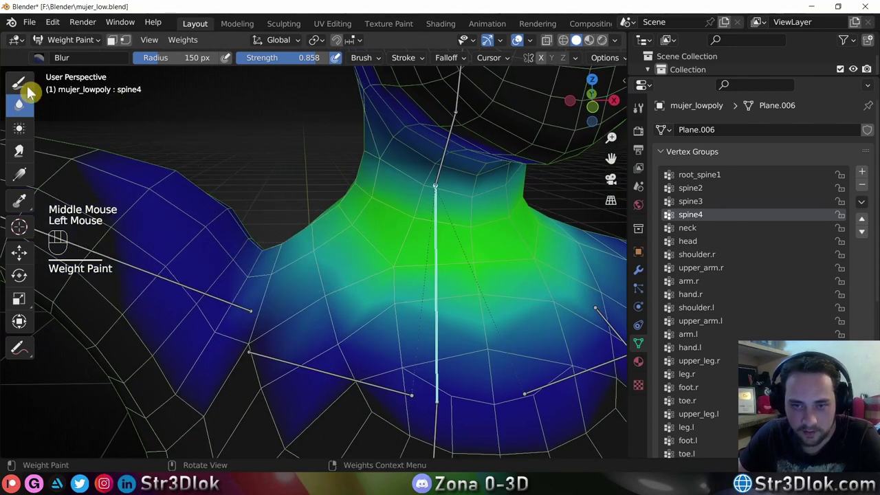
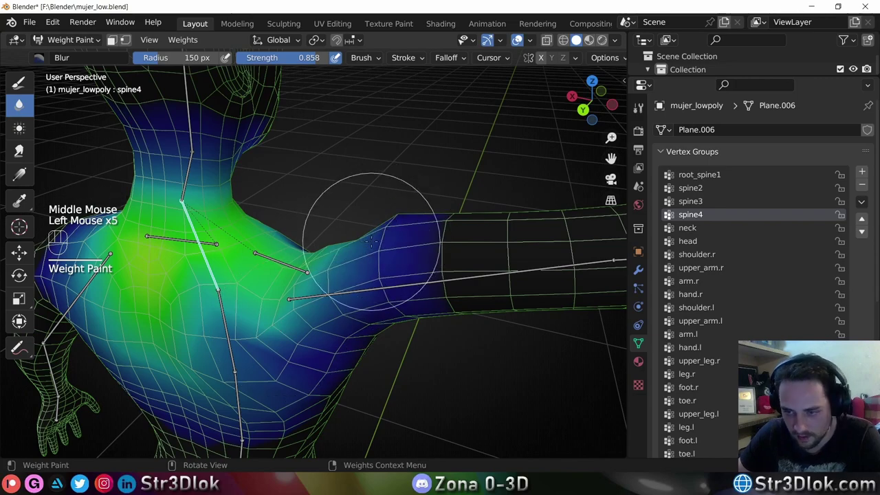
Blur the spine4 weights where the torso meets the upper arm with many strokes.
middle_click(21, 101)
double_click(21, 102)
middle_click(21, 101)
click(20, 102)
click(21, 102)
click(21, 102)
double_click(21, 102)
middle_click(20, 101)
double_click(21, 101)
middle_click(21, 102)
click(21, 101)
click(21, 101)
click(21, 102)
click(21, 102)
double_click(21, 102)
middle_click(20, 102)
double_click(20, 101)
double_click(21, 102)
middle_click(21, 101)
click(20, 101)
middle_click(20, 101)
click(20, 102)
click(21, 101)
double_click(20, 101)
Switch back to the upper_arm.r group and line the view up with the front of the shoulder.
middle_click(22, 103)
middle_click(22, 103)
click(22, 103)
click(20, 102)
middle_click(21, 103)
scroll(up, 3)
middle_click(20, 102)
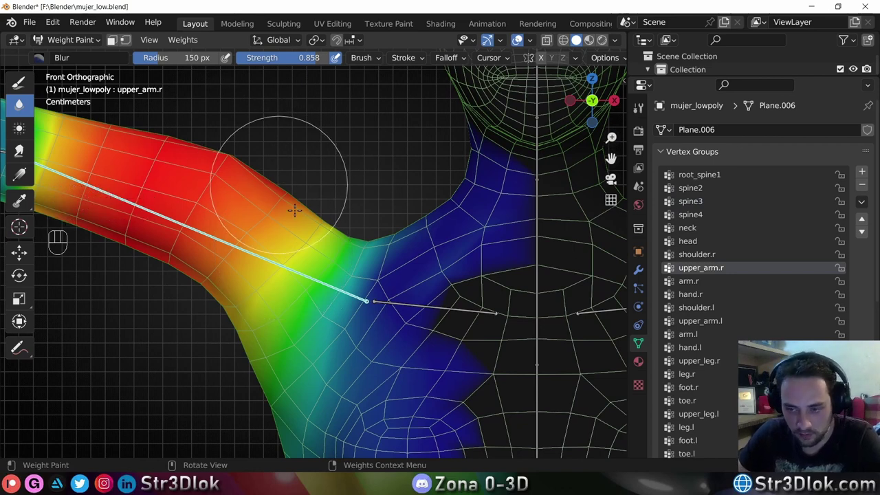
Switch to shoulder.r, test the collarbone rotation, and set the Draw brush to weight 0 at strength 1.
click(21, 101)
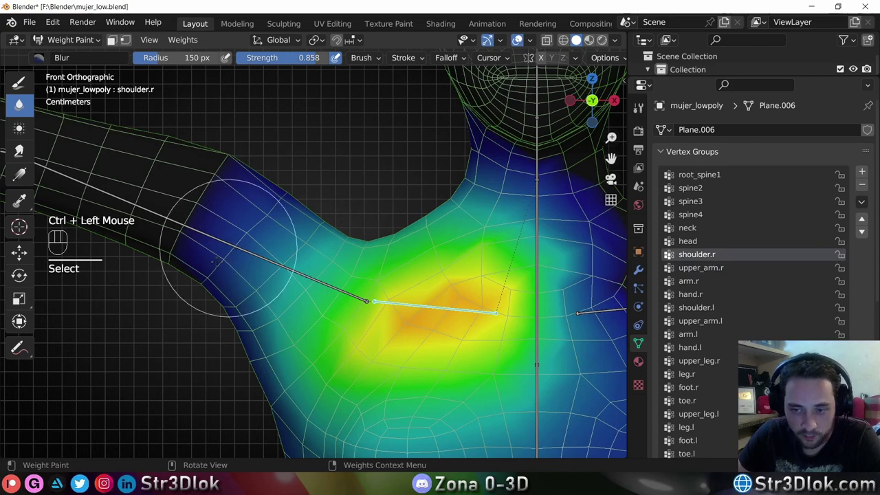
key(r)
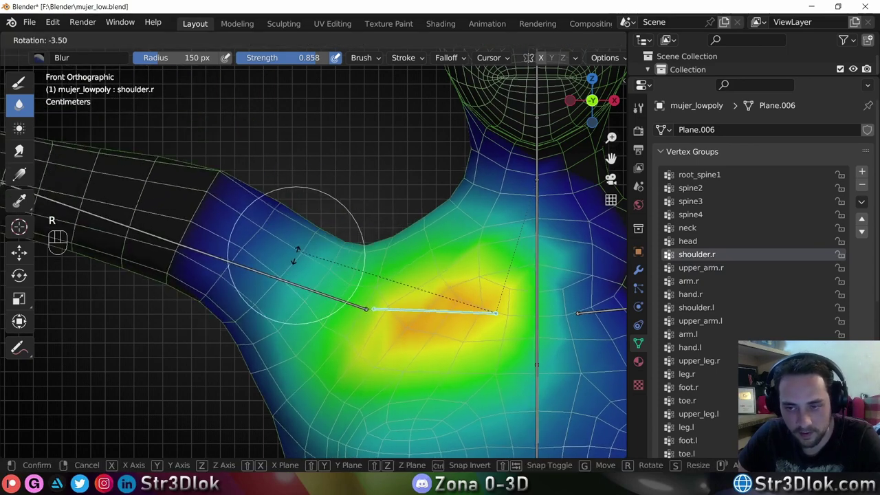
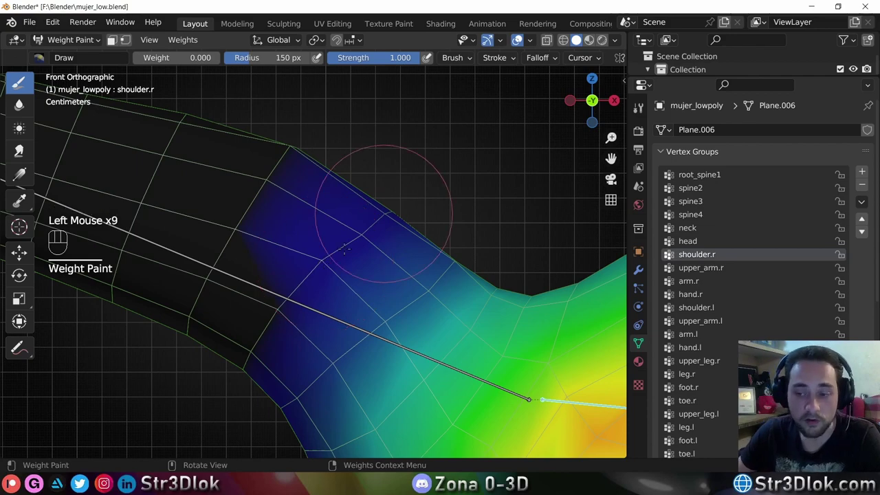
scroll(down, 3)
scroll(down, 3)
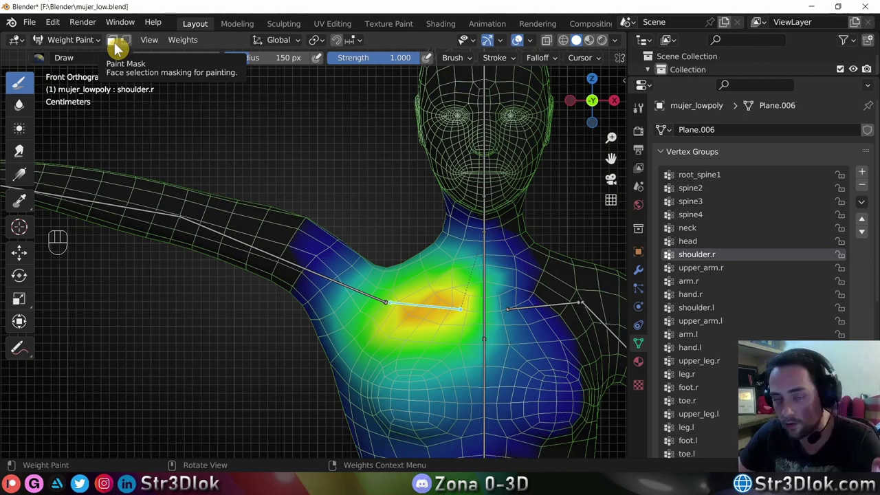
With face masking on, paint the upper shoulder faces into shoulder.r at weight 0.292, then reset weight to 0.
click(119, 48)
scroll(up, 3)
scroll(up, 3)
scroll(up, 3)
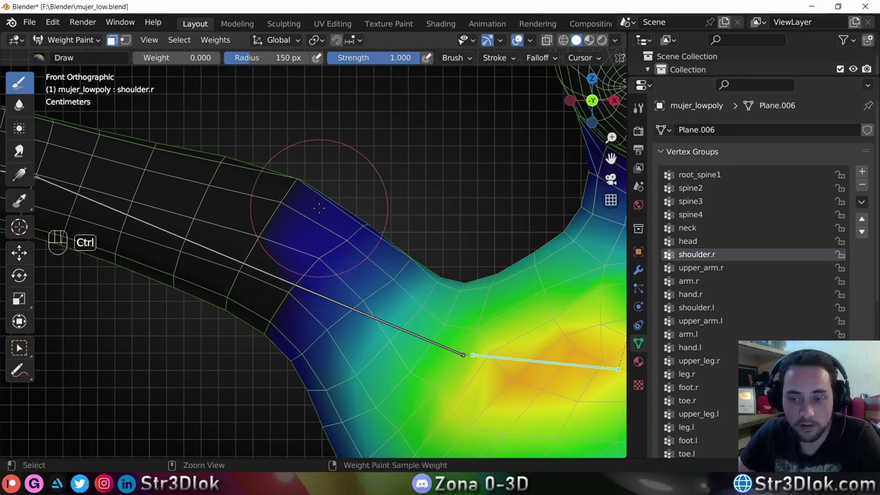
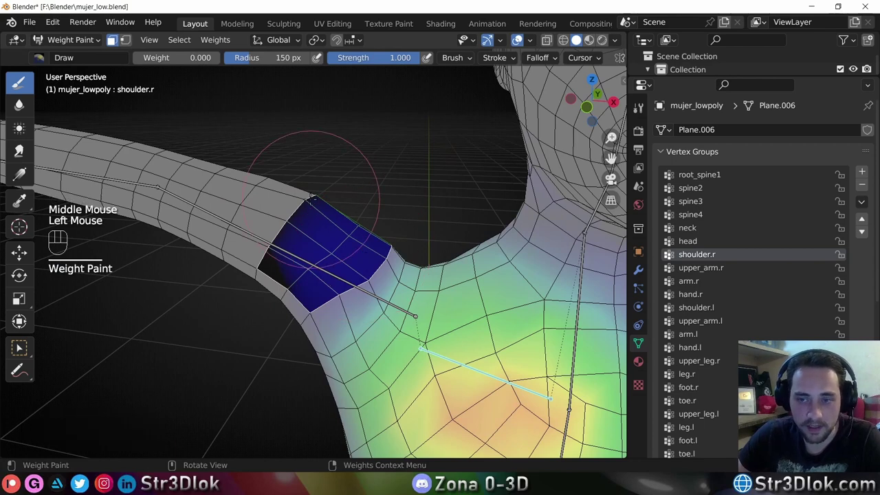
drag(221, 45, 166, 213)
drag(161, 63, 163, 62)
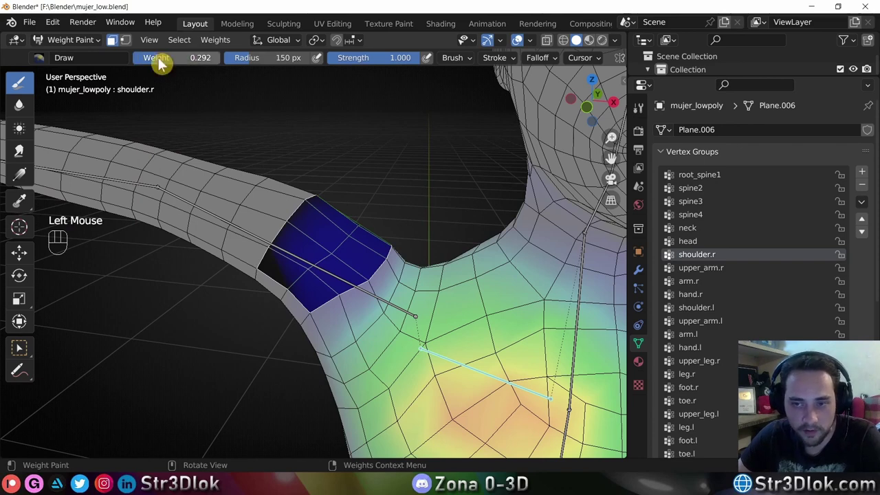
drag(211, 44, 242, 255)
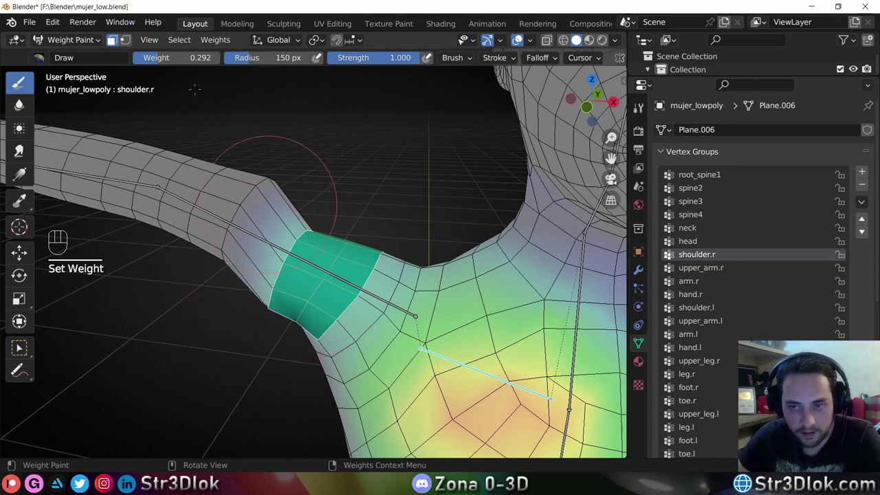
drag(180, 63, 136, 63)
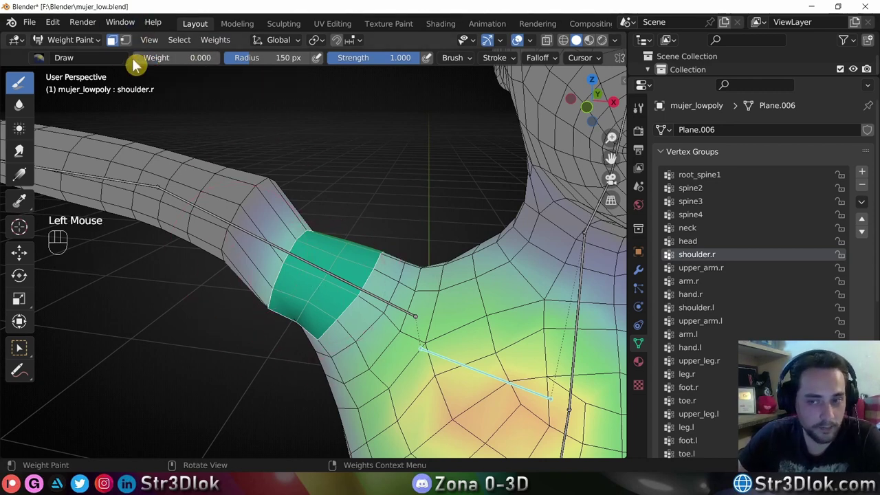
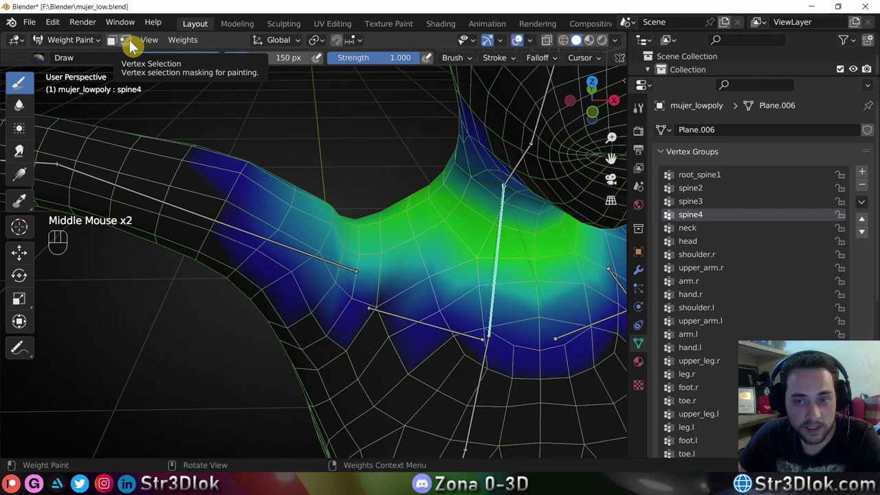
Enable Vertex Selection masking for painting the spine4 group.
click(134, 44)
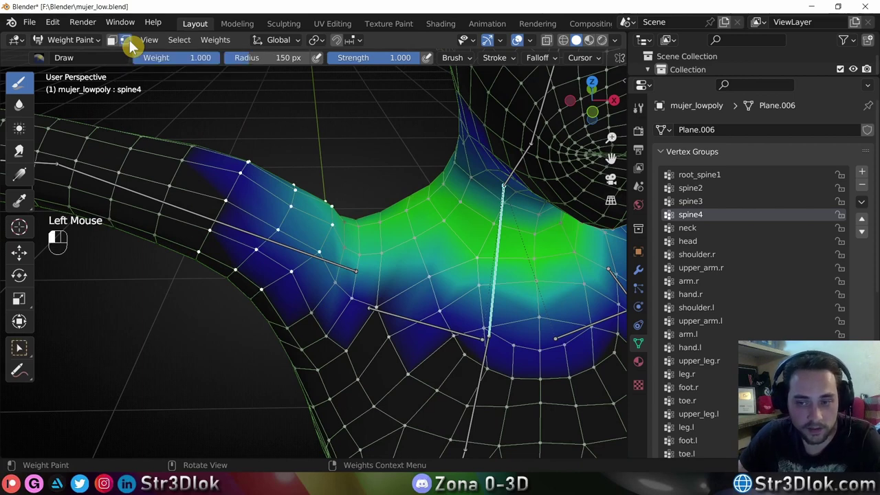
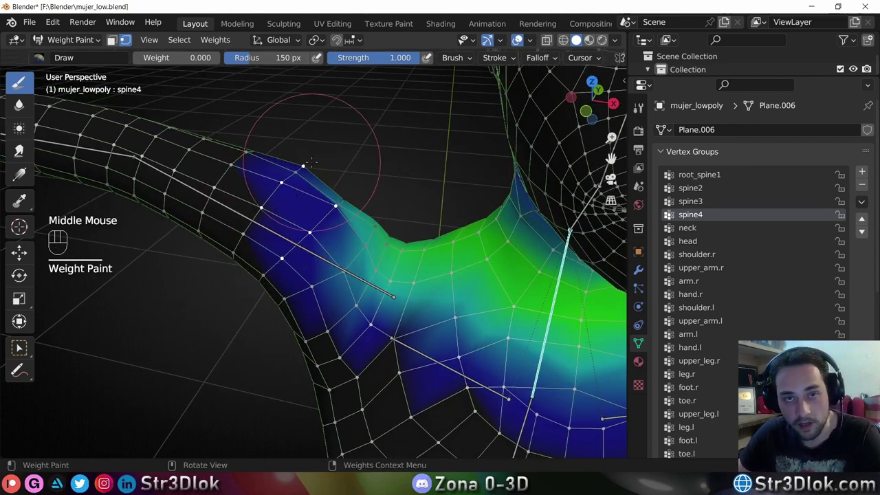
Set the right-shoulder vertices in spine4 to weight 0 using the Weights menu (Shift+K).
drag(215, 46, 649, 177)
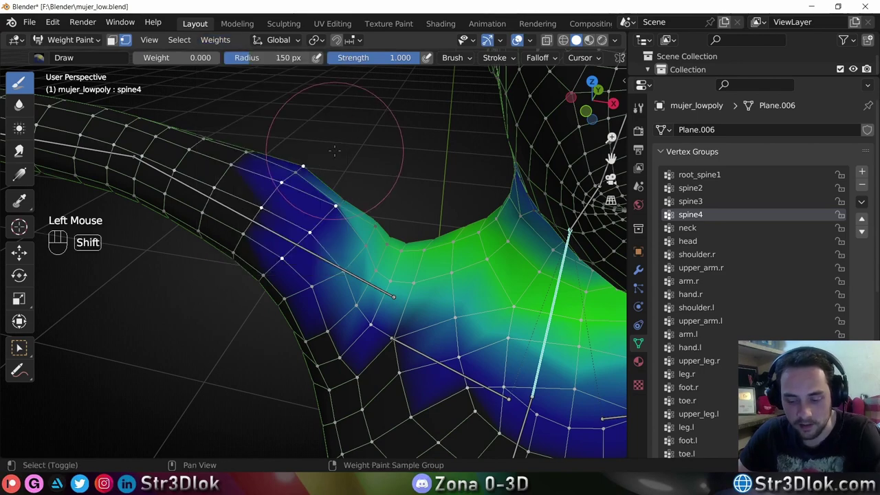
key(shift+k)
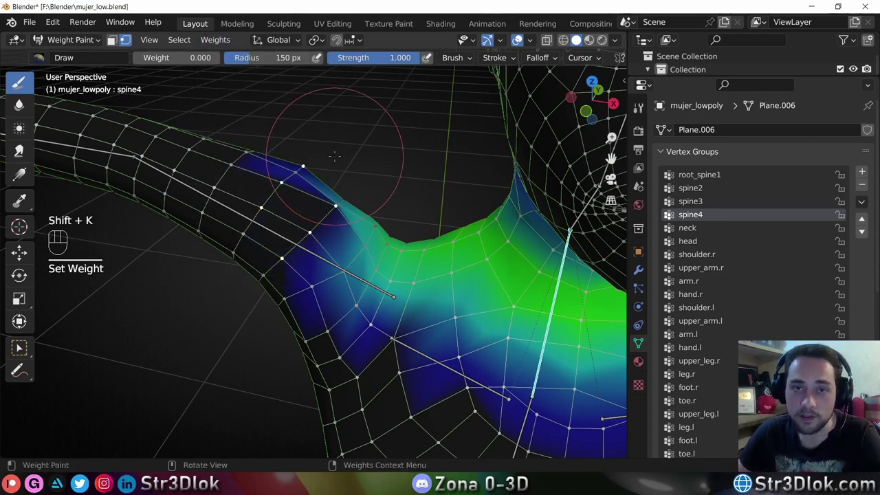
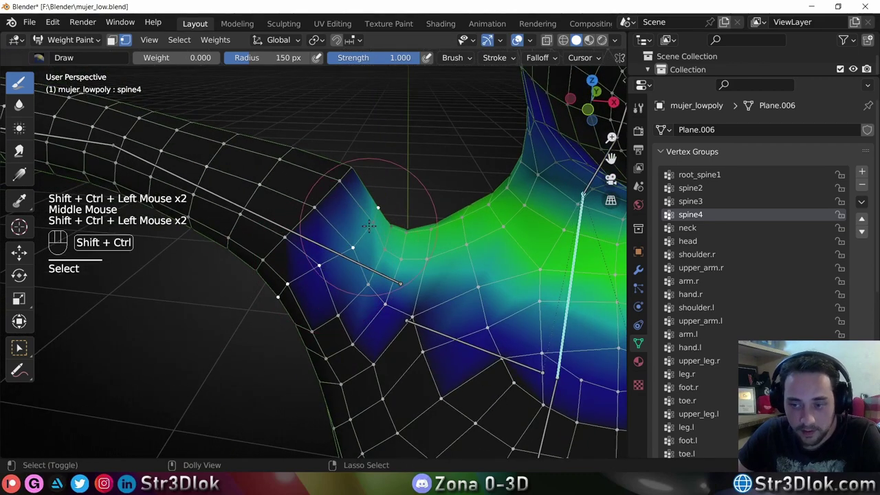
key(q)
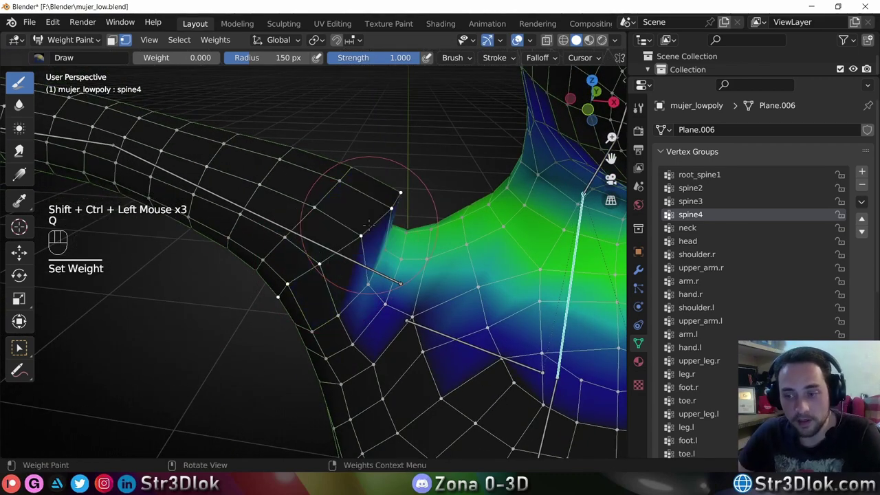
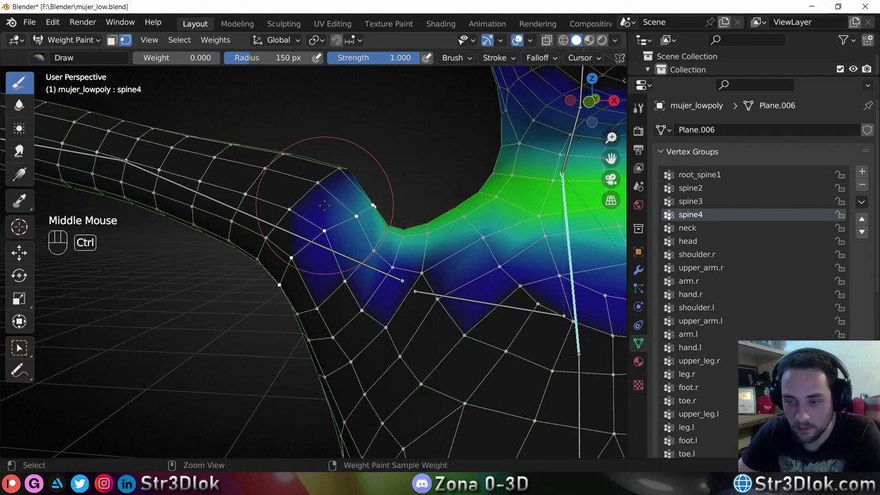
Grow the shoulder vertex selection four times and switch the mesh into Edit Mode.
key(ctrl+KP_Add)
key(ctrl+KP_Add)
key(ctrl+KP_Add)
key(ctrl+KP_Add)
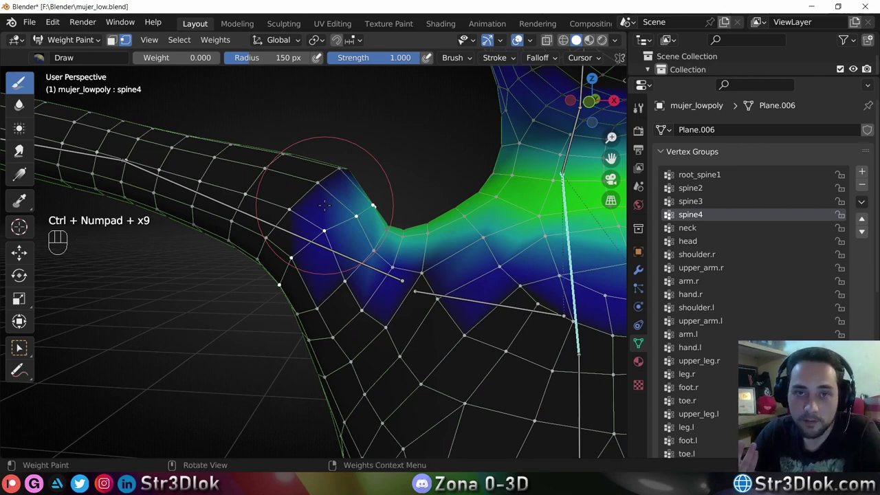
key(Tab)
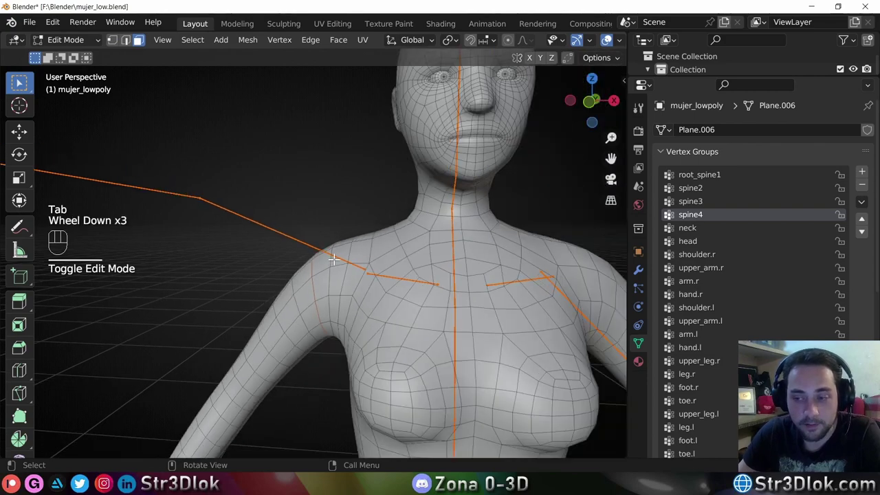
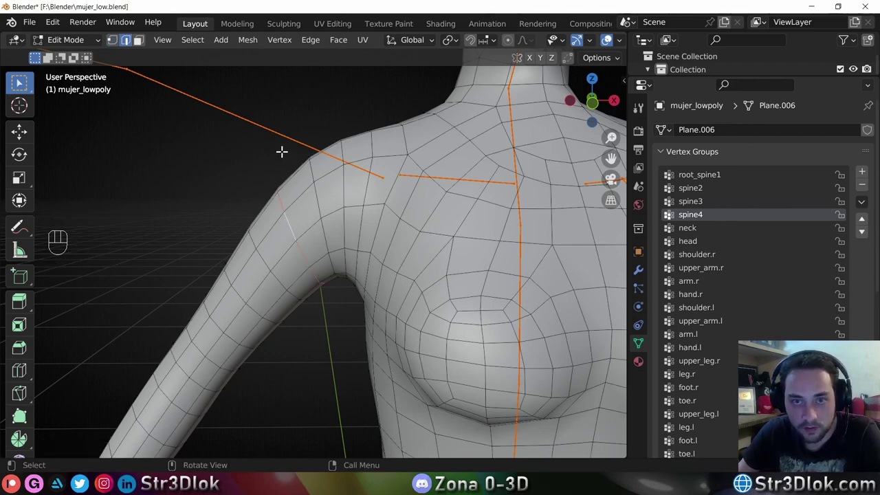
In vertex select, grow the right shoulder selection three times and return to Weight Paint.
key(1)
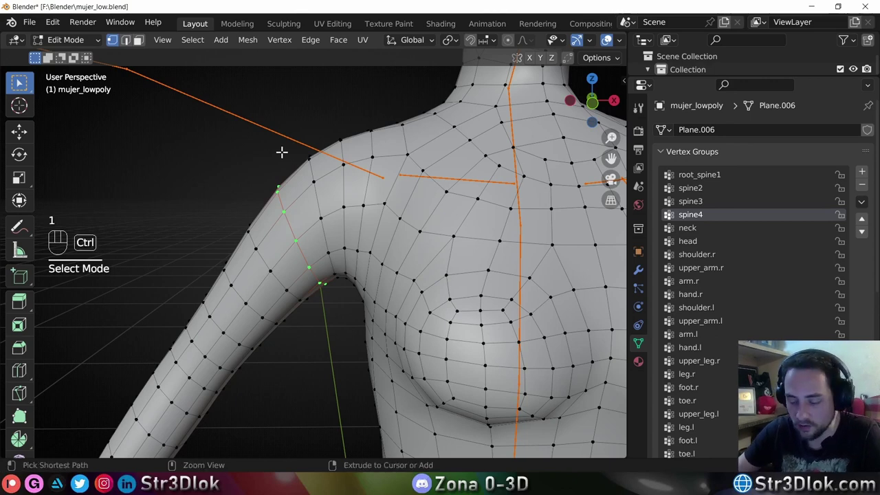
key(ctrl+KP_Add)
key(ctrl+KP_Add)
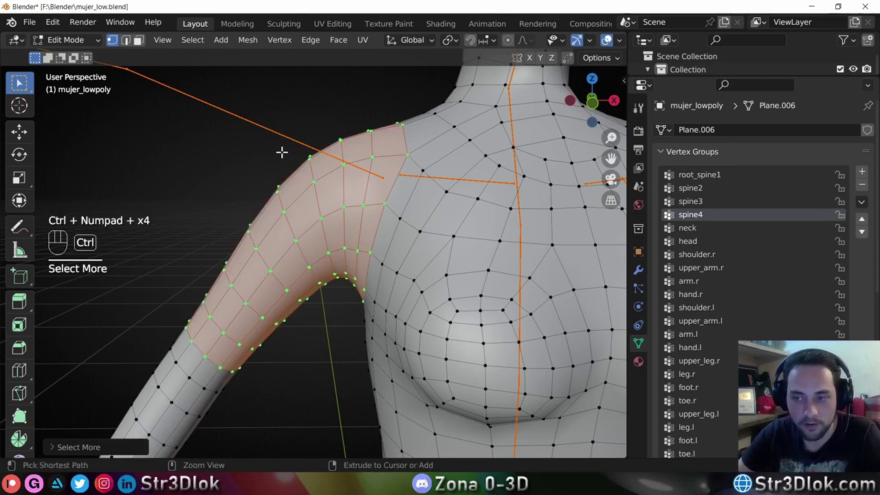
key(ctrl+KP_Add)
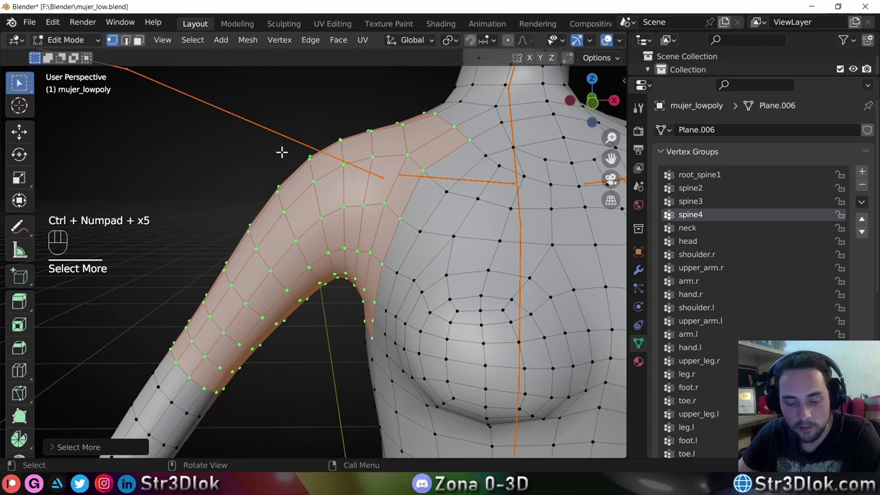
key(Tab)
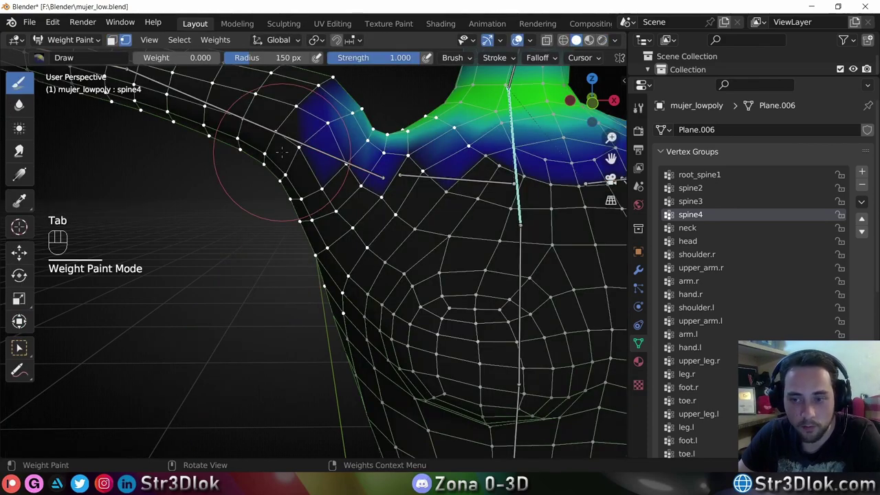
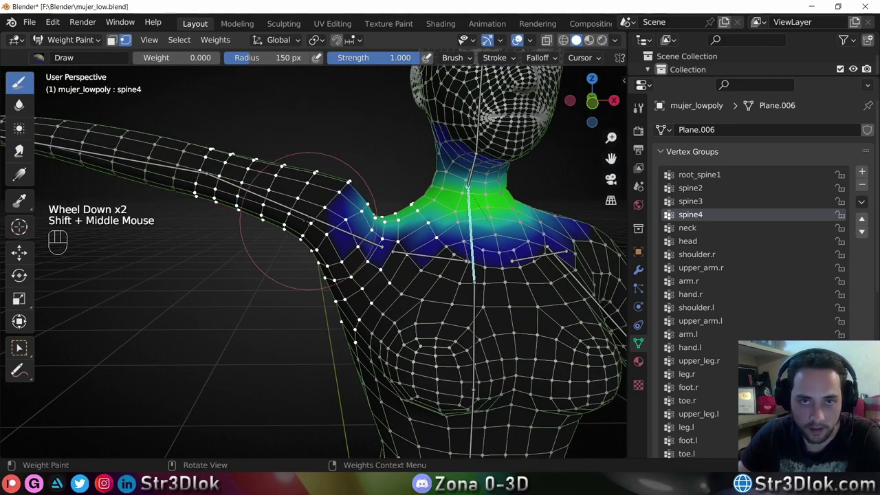
Toggle between modes and grow the selection six more steps down the upper arm.
key(Tab)
key(Tab)
key(Tab)
key(Tab)
key(Tab)
key(Tab)
key(ctrl+KP_Add)
key(ctrl+KP_Add)
key(ctrl+KP_Add)
key(ctrl+KP_Add)
key(ctrl+KP_Add)
key(ctrl+KP_Add)
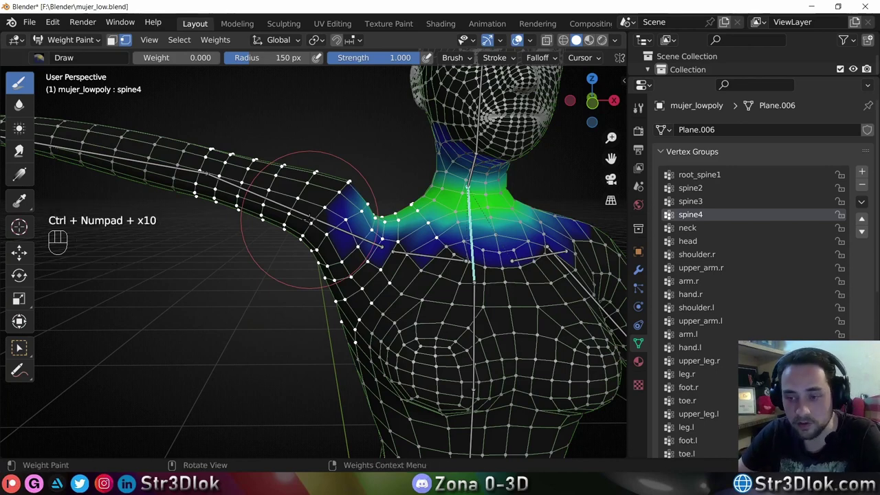
Back in Edit Mode, extend the selection three further rings over neck, chest and arm.
key(Tab)
key(ctrl+KP_Add)
key(ctrl+KP_Add)
key(ctrl+KP_Add)
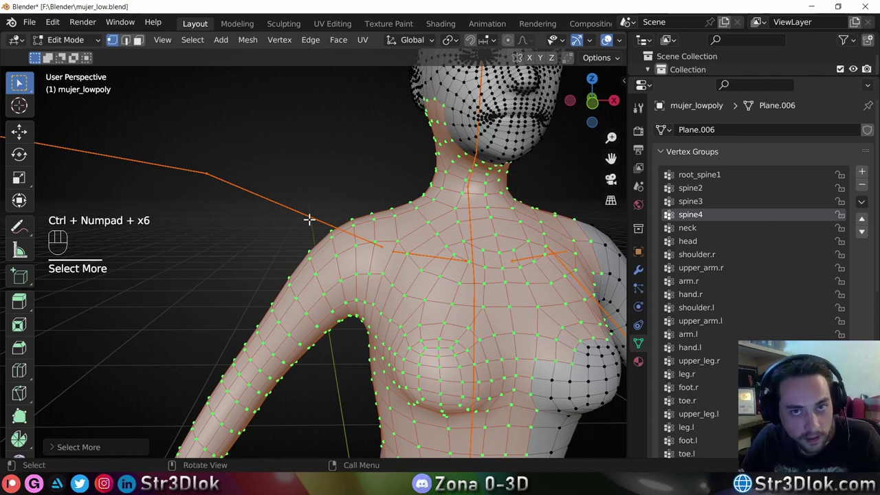
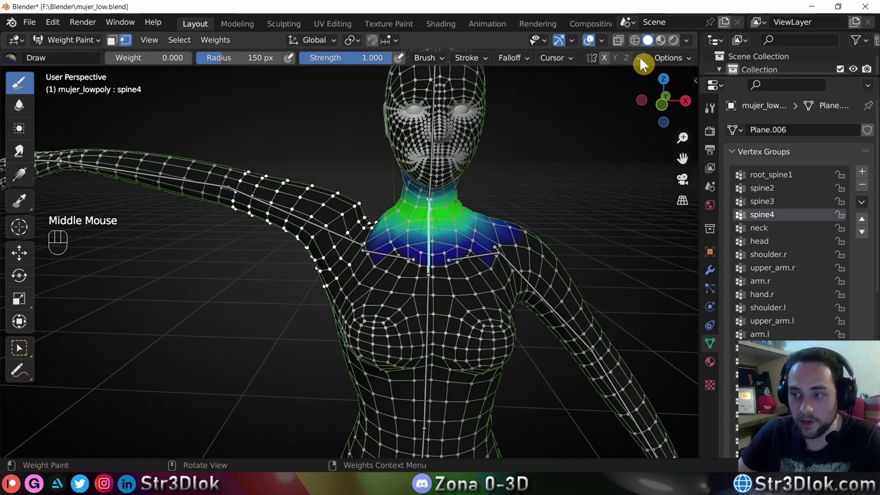
Make upper_arm.l the active vertex group and switch to front orthographic view.
drag(645, 63, 611, 71)
drag(642, 64, 643, 110)
key(w)
click(133, 44)
scroll(up, 3)
Select the left upper-arm bone and start rotating it to raise the arm.
click(284, 208)
scroll(down, 3)
drag(525, 253, 460, 213)
click(442, 231)
click(667, 108)
key(r)
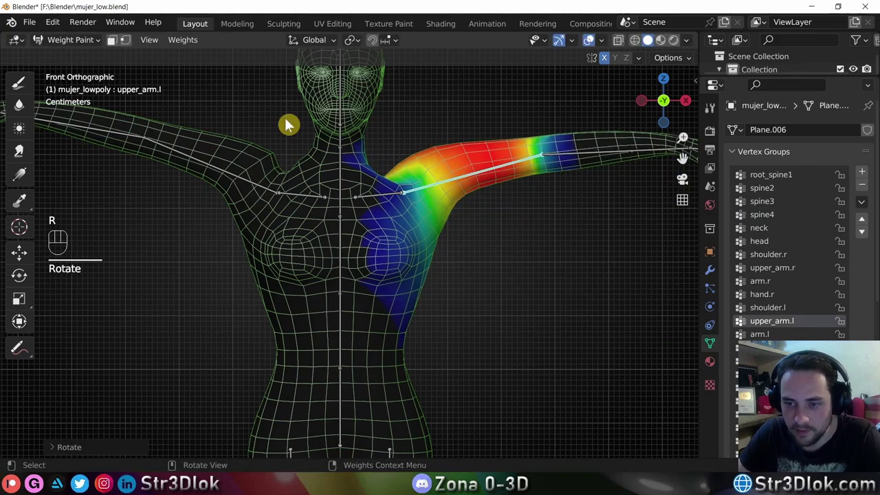
Keep the arm raised, orbit to the right shoulder and show upper_arm.r weights with Draw at weight 0.
drag(255, 144, 291, 184)
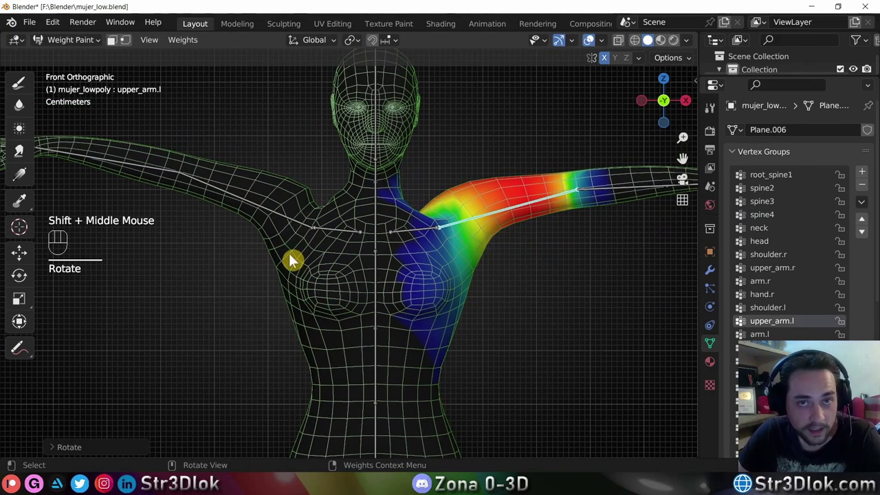
middle_click(283, 240)
click(298, 222)
drag(300, 216, 292, 234)
click(22, 87)
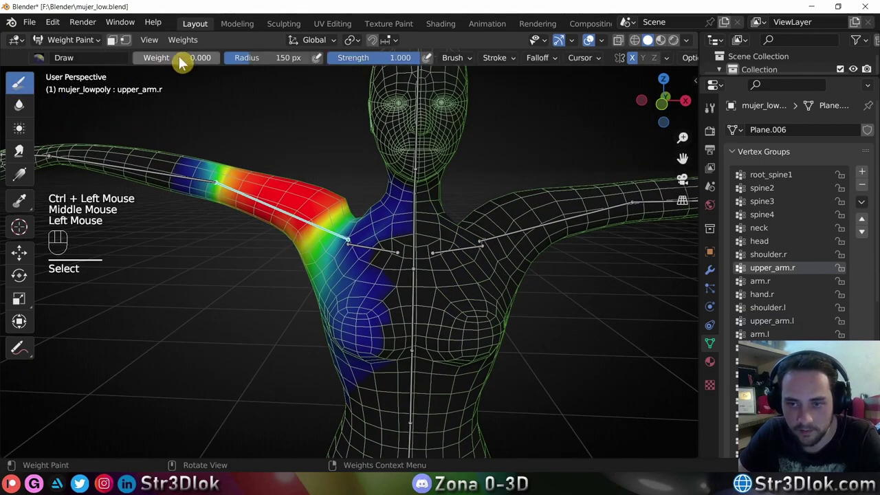
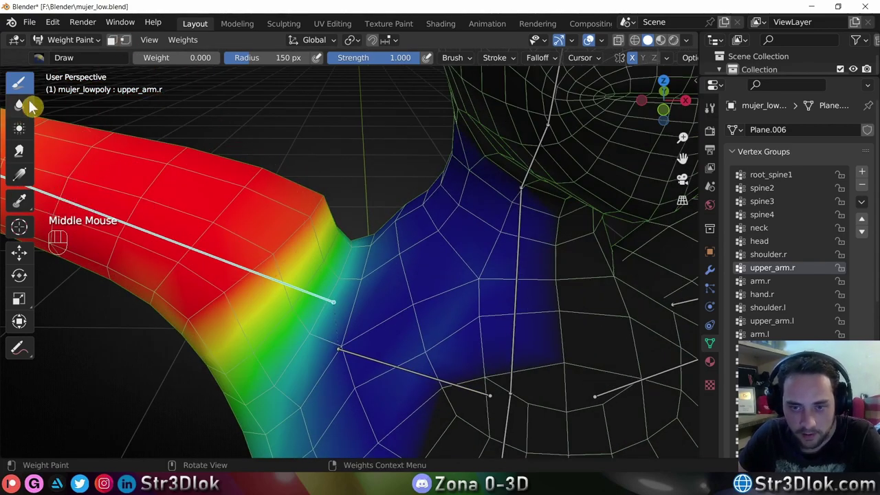
Switch to the Blur brush and stroke repeatedly over the right shoulder weights.
click(27, 109)
middle_click(20, 102)
key(f)
click(21, 103)
double_click(20, 102)
click(22, 103)
double_click(20, 102)
click(21, 101)
click(22, 103)
click(21, 103)
click(21, 103)
click(20, 102)
double_click(21, 101)
Orbit around the neck, make spine4 the painted group and widen the brush radius.
middle_click(21, 103)
scroll(down, 3)
middle_click(21, 101)
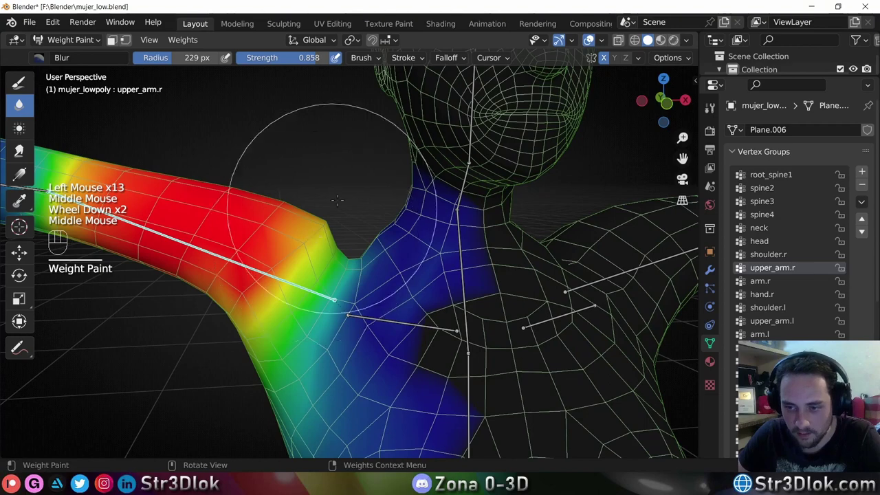
middle_click(21, 102)
click(21, 102)
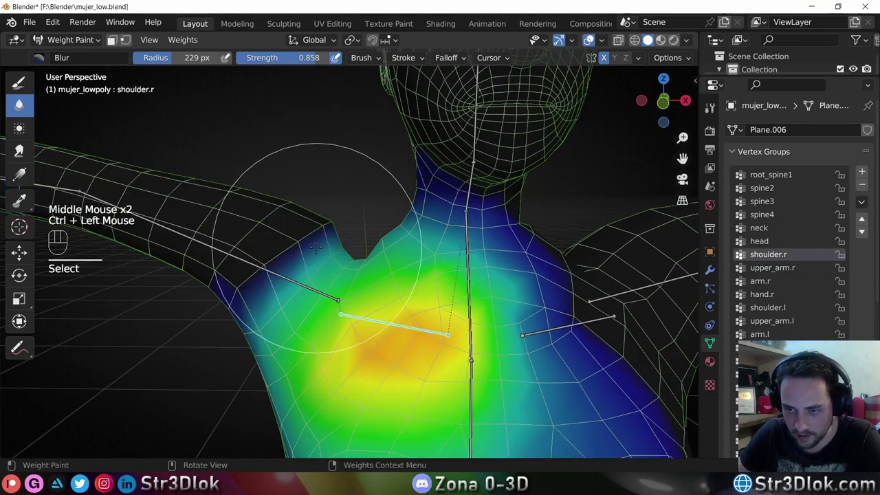
scroll(up, 3)
click(20, 101)
middle_click(21, 103)
scroll(up, 3)
scroll(up, 3)
key(f)
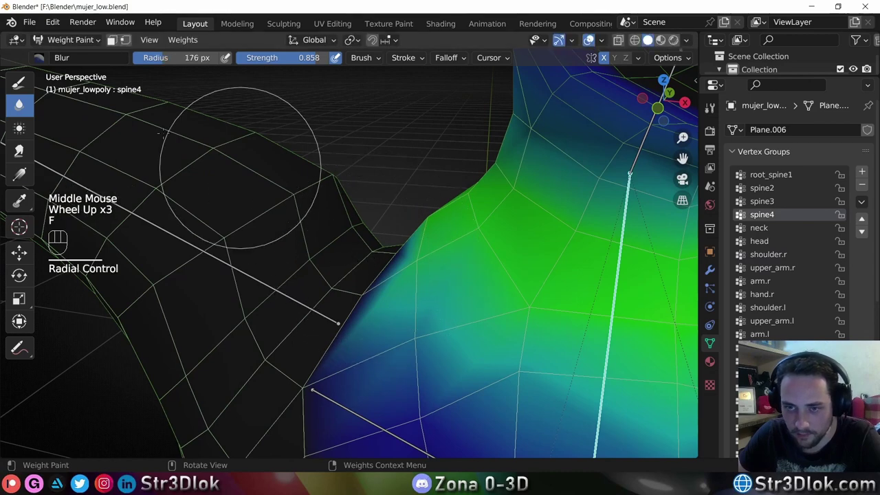
Lower the blur strength, blend spine4 across the neck base, then set Draw weight to 0.
click(21, 103)
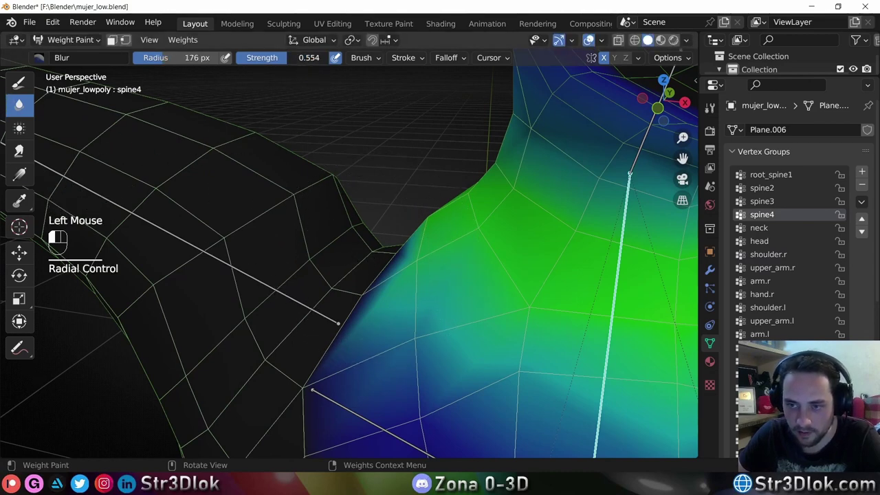
key(f)
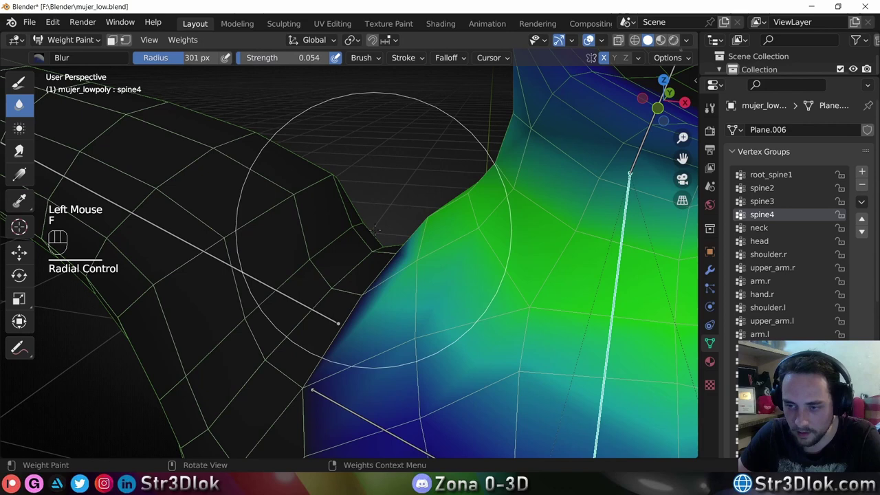
click(20, 101)
click(20, 102)
double_click(21, 102)
double_click(21, 101)
click(22, 103)
double_click(21, 103)
click(21, 102)
double_click(22, 103)
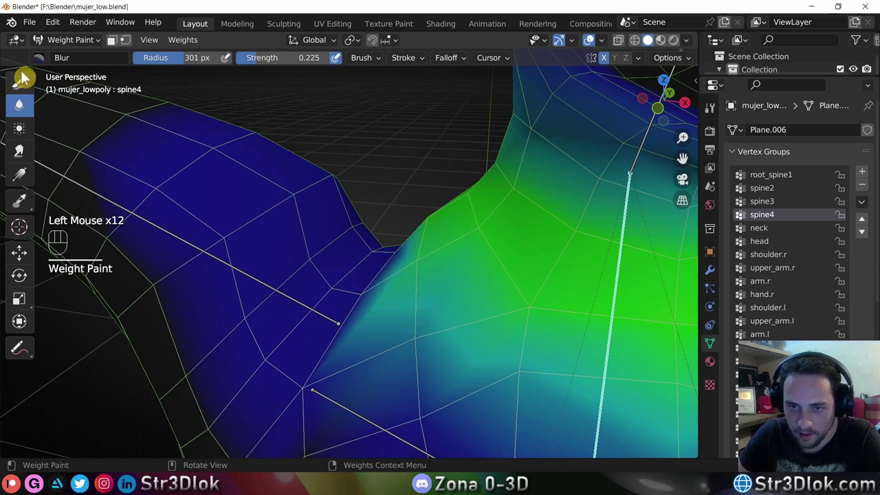
click(26, 91)
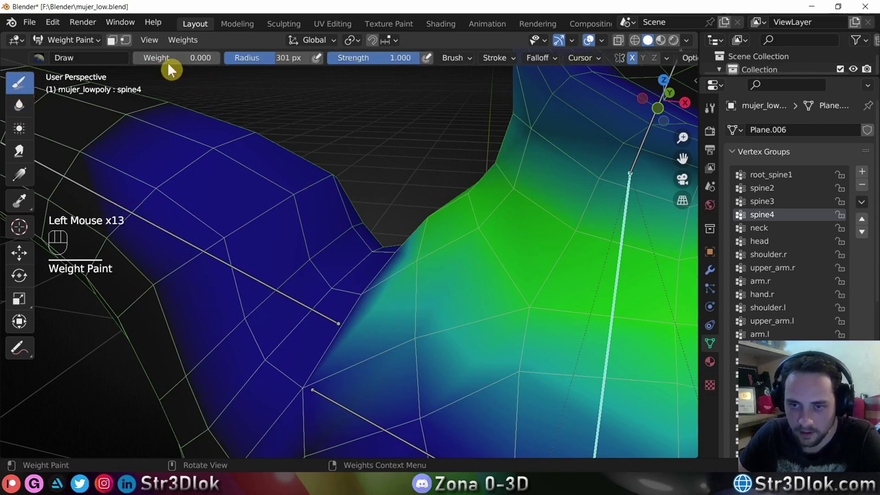
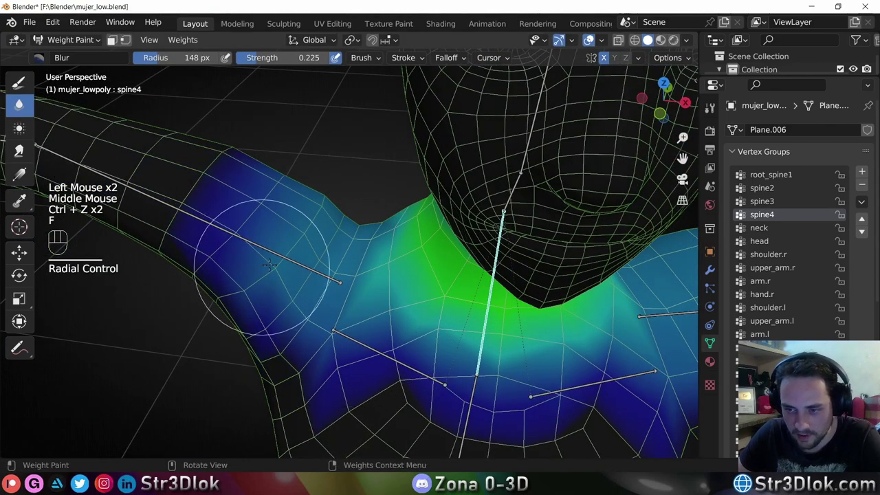
Blur the shoulder.r weights over the upper chest with a run of brush strokes.
click(20, 102)
click(21, 102)
click(21, 103)
click(21, 103)
click(22, 104)
click(21, 102)
click(21, 101)
click(22, 103)
click(21, 101)
click(21, 103)
click(21, 101)
click(20, 102)
click(21, 102)
double_click(21, 103)
Orbit the torso and keep blending shoulder.r weights lower on the chest.
middle_click(21, 103)
scroll(down, 3)
click(21, 101)
scroll(up, 3)
click(22, 103)
click(61, 190)
click(61, 190)
click(61, 190)
double_click(61, 190)
From a new angle, smooth the shoulder.r gradient over the collarbone and chest.
middle_click(21, 103)
click(61, 190)
click(61, 190)
double_click(61, 190)
click(21, 103)
click(22, 104)
click(21, 102)
click(21, 103)
click(21, 103)
click(21, 102)
double_click(20, 101)
Orbit around the torso to inspect the blend and undo the last stroke.
middle_click(21, 102)
scroll(down, 3)
middle_click(20, 102)
scroll(down, 3)
middle_click(21, 103)
middle_click(61, 179)
middle_click(61, 190)
middle_click(61, 179)
scroll(up, 3)
middle_click(21, 103)
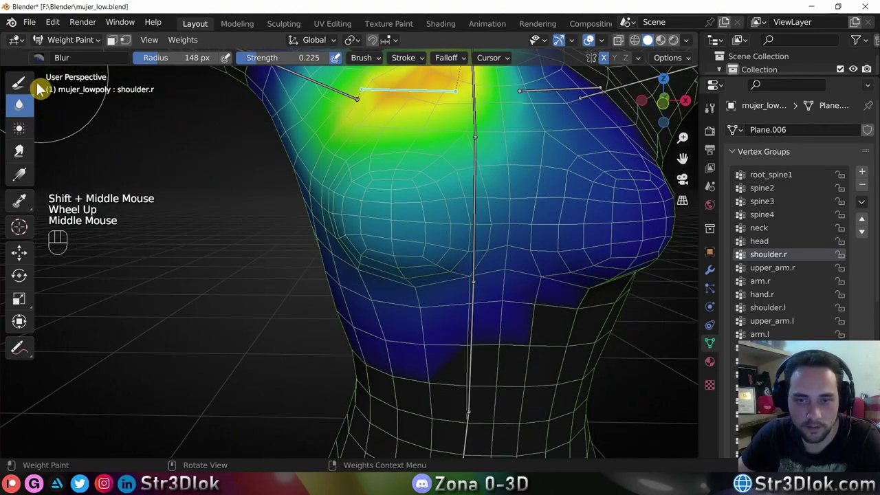
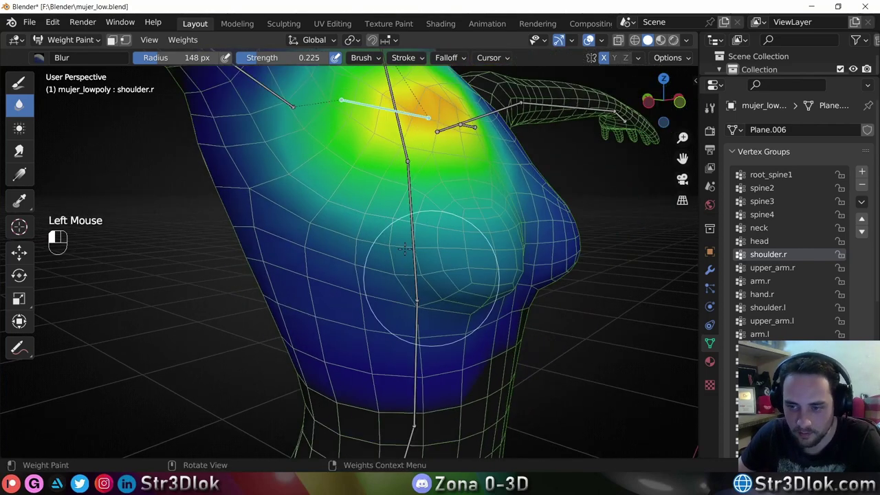
key(ctrl+z)
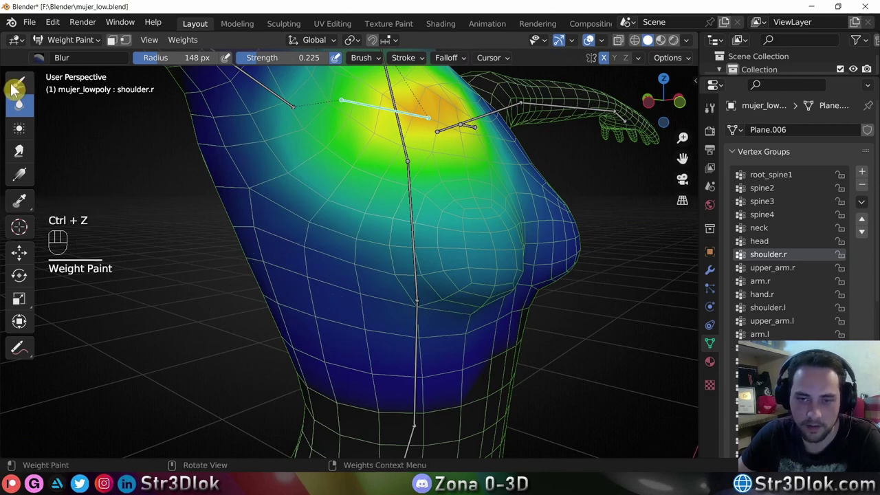
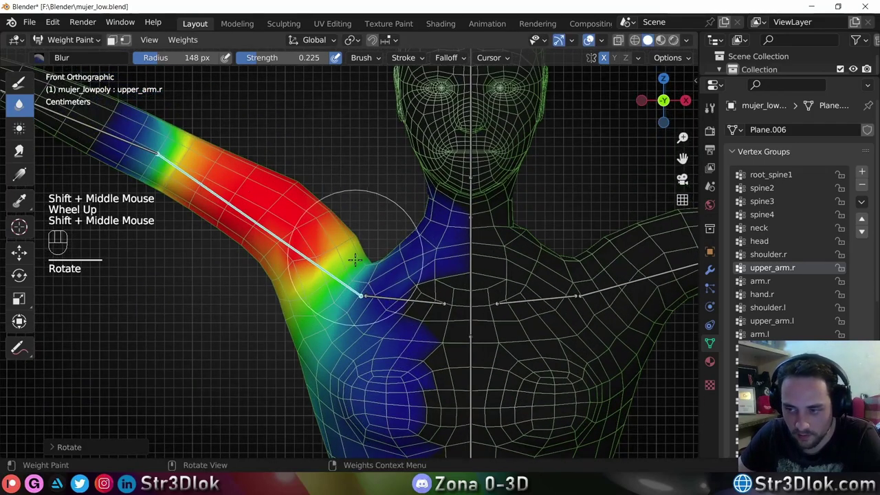
Zoom in on the side of the torso before selecting faces.
scroll(up, 3)
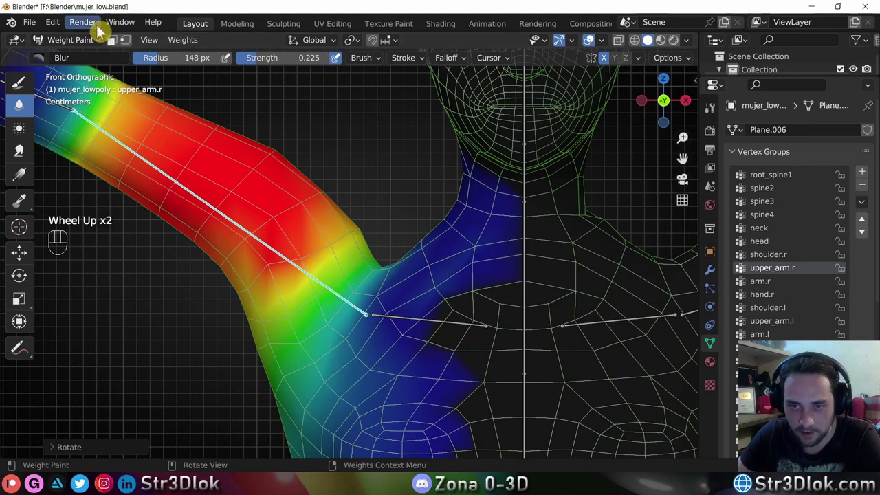
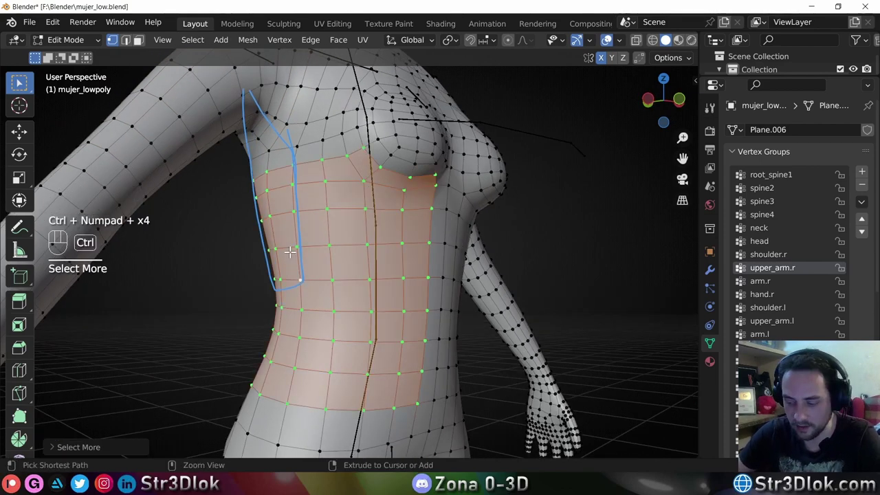
Shrink and regrow the front torso vertex selection used as the upper_arm.r painting mask.
key(ctrl+KP_Subtract)
key(ctrl+KP_Add)
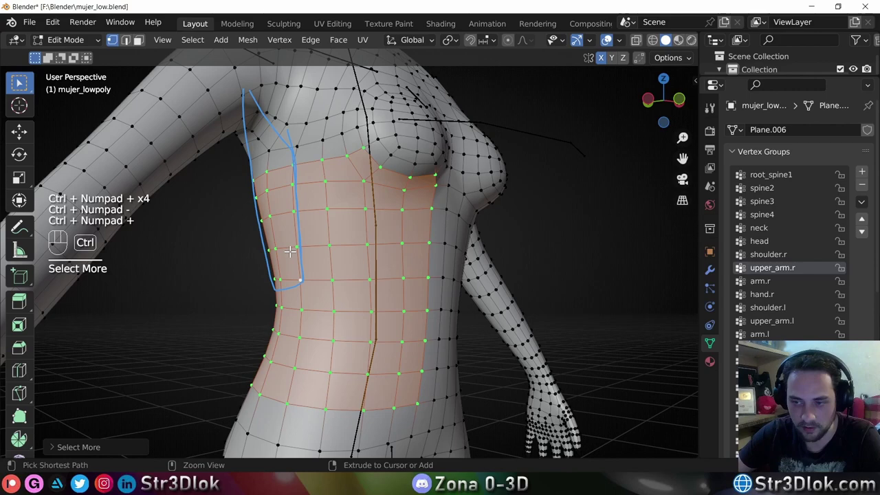
key(ctrl+KP_Subtract)
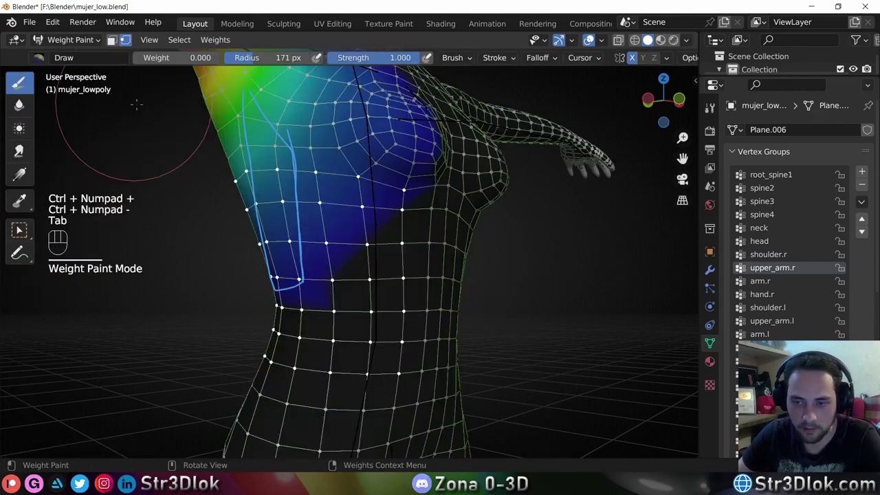
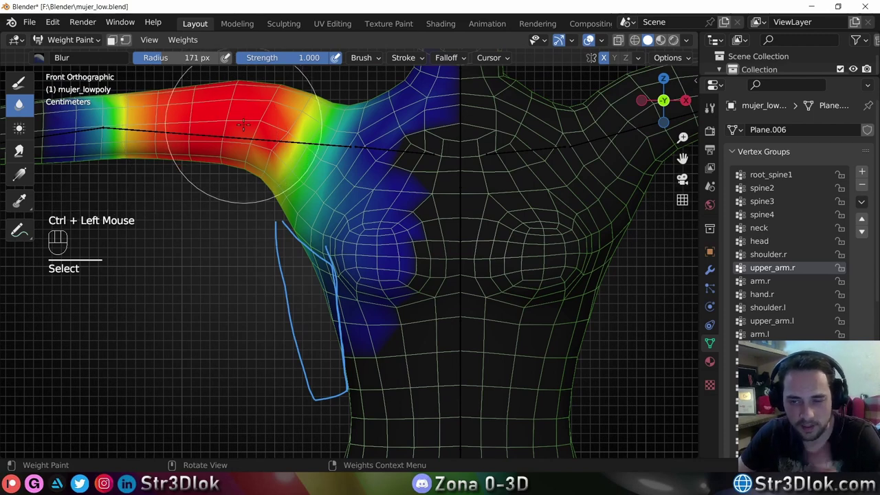
Smooth upper_arm.r at the right shoulder, then switch to Object Mode from the mode dropdown.
drag(75, 44, 72, 57)
click(381, 152)
click(349, 129)
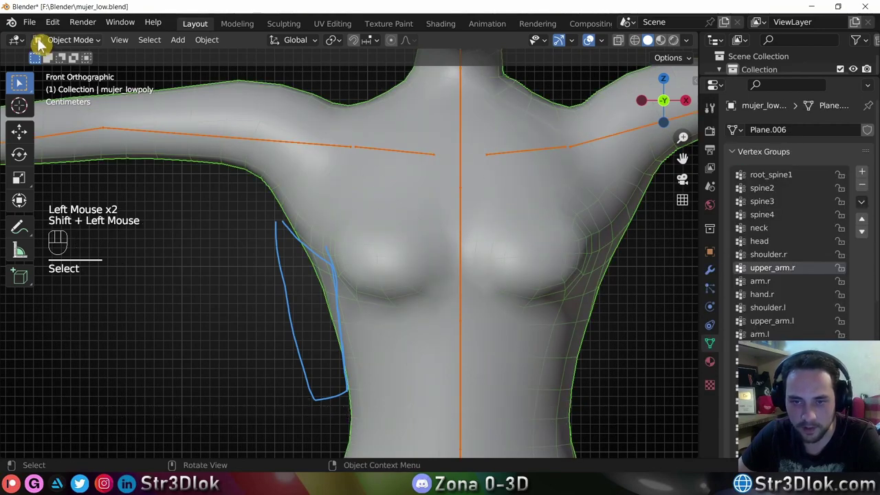
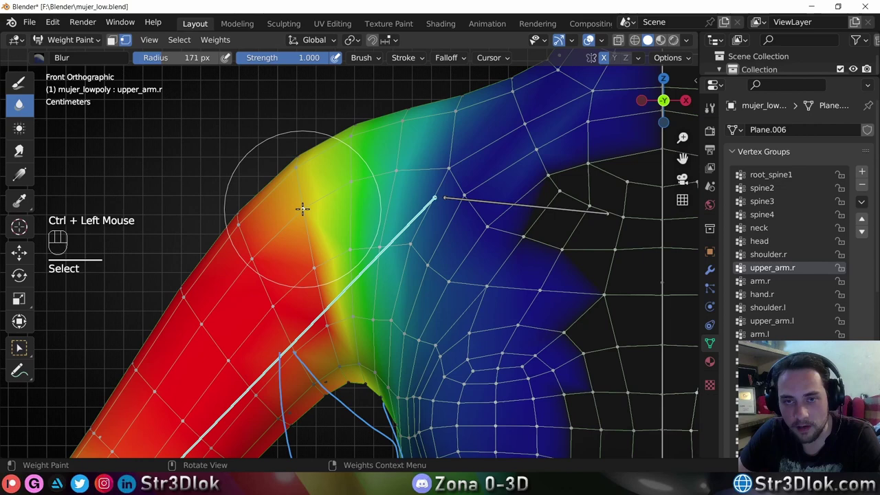
Show the sidebar Item tab's Vertex Weights panel: upper_arm.r 0.82, spine4 0.11, shoulder.r 0.08.
key(n)
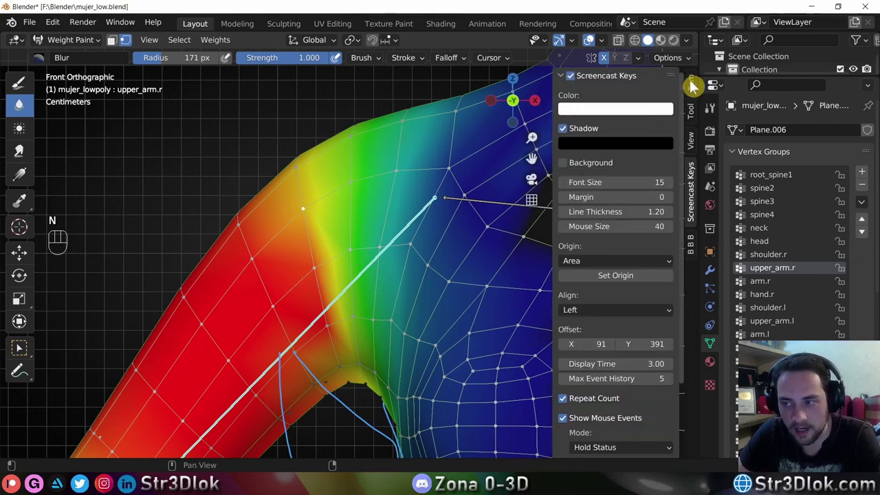
click(694, 86)
scroll(down, 3)
drag(671, 340, 658, 80)
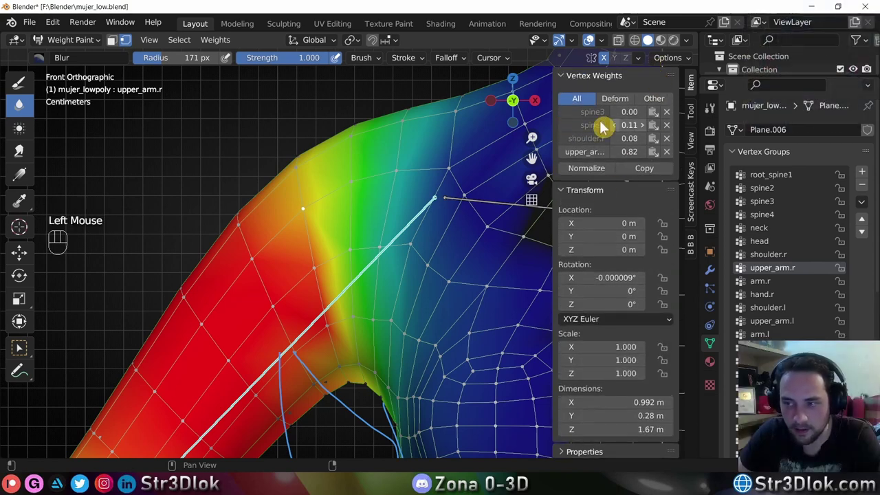
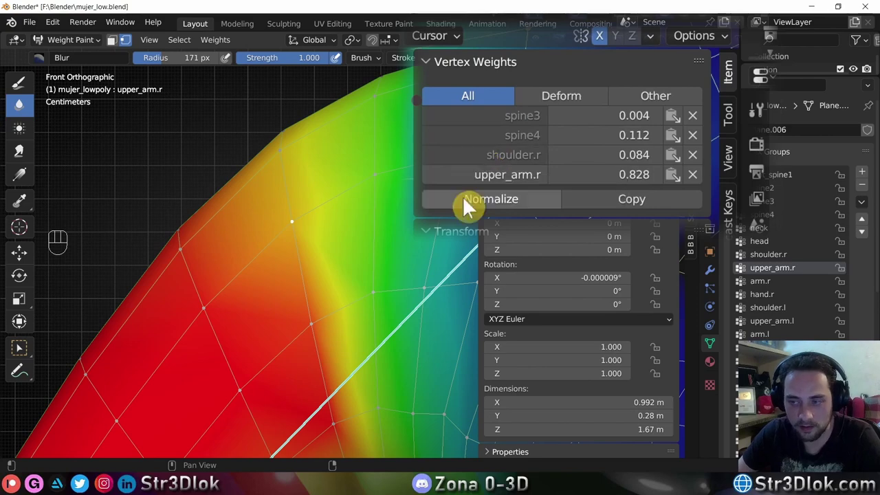
scroll(down, 3)
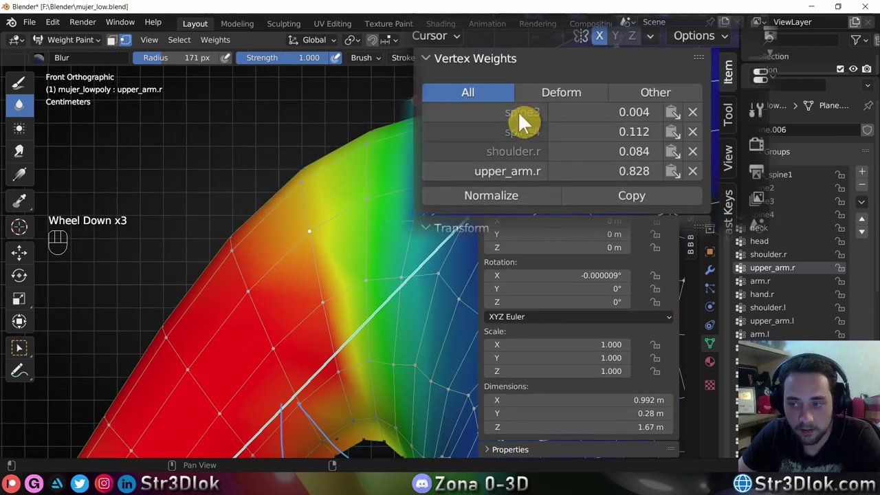
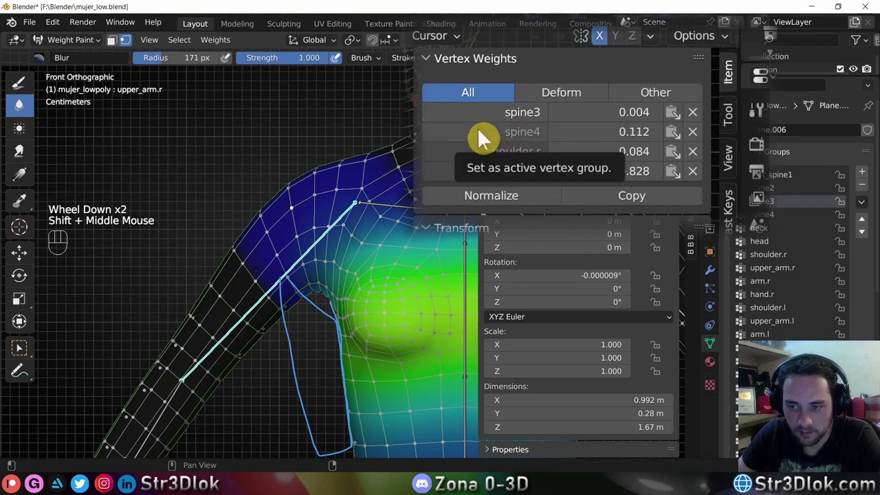
click(483, 138)
click(483, 166)
click(481, 178)
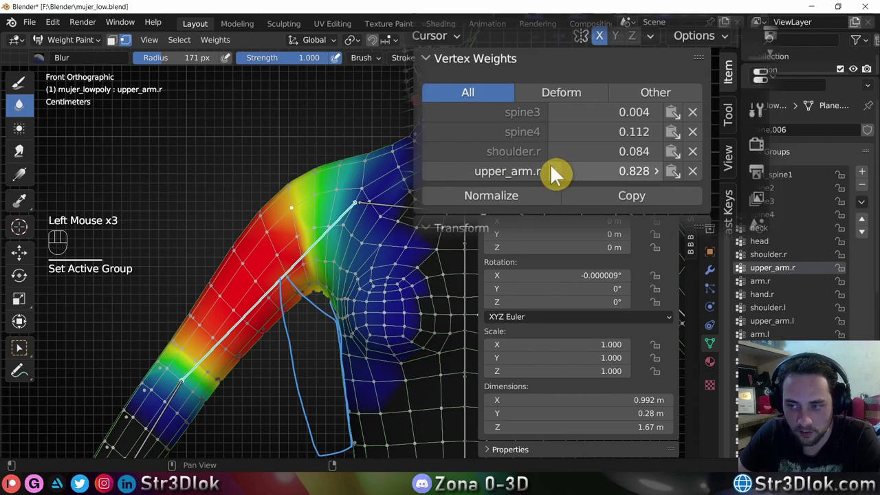